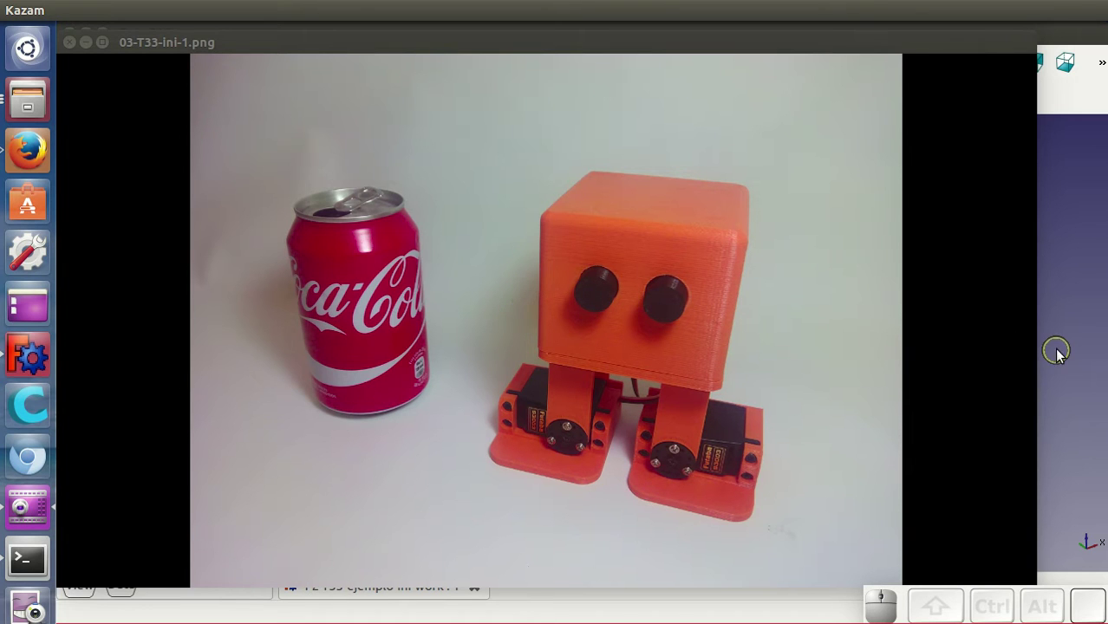
Bring the FreeCAD assembly window back to the front after viewing the reference photo.
left_click(1060, 356)
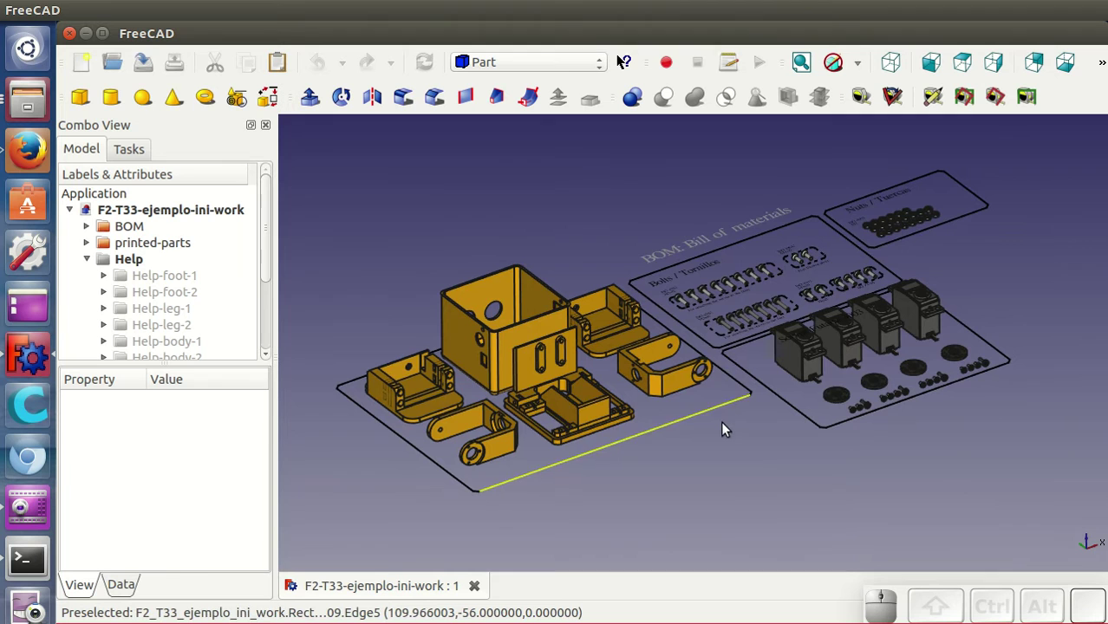
scroll("up", 3)
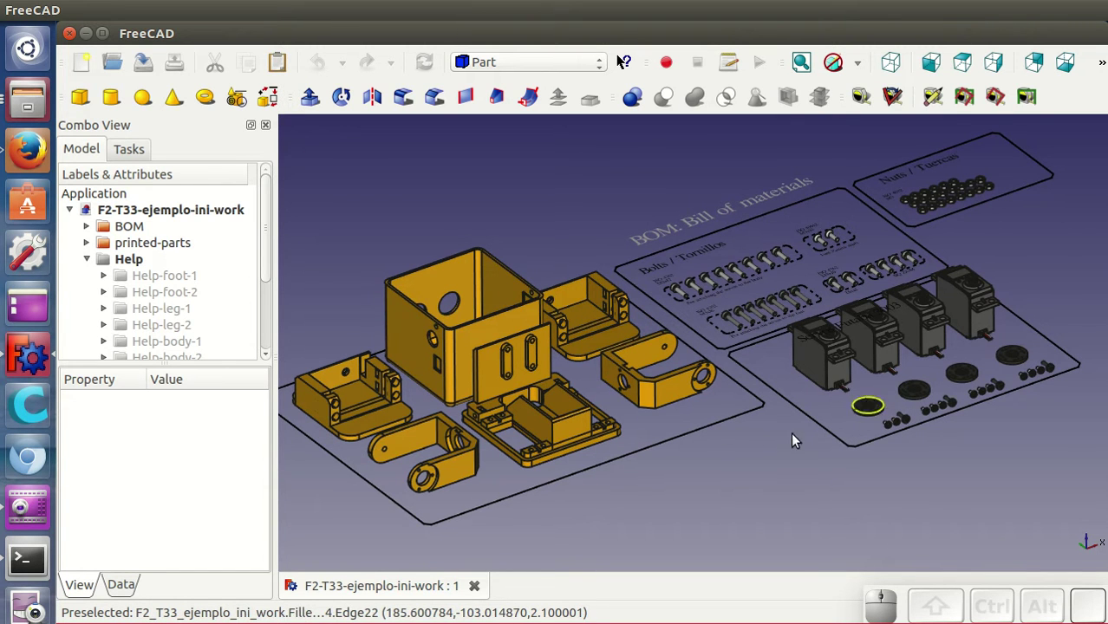
left_click_drag(771, 449, 755, 443)
scroll("up", 3)
left_click_drag(704, 449, 891, 485)
scroll("up", 3)
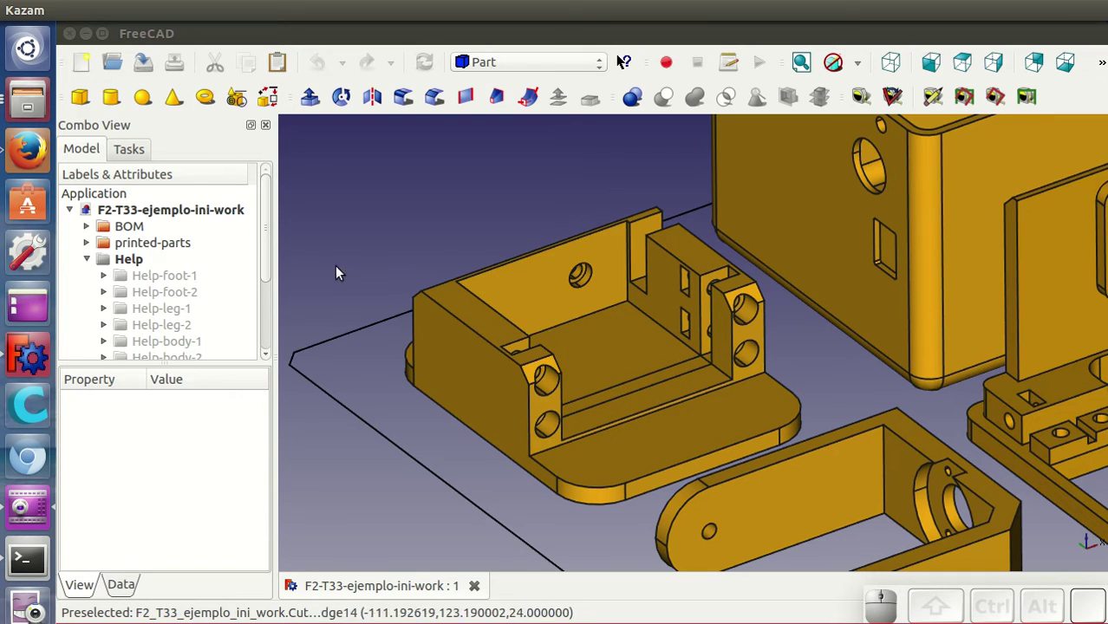
Show the Help-foot-1 helper from the tree so its servo, screws and nut appear by the foot.
left_click(162, 283)
right_click(161, 283)
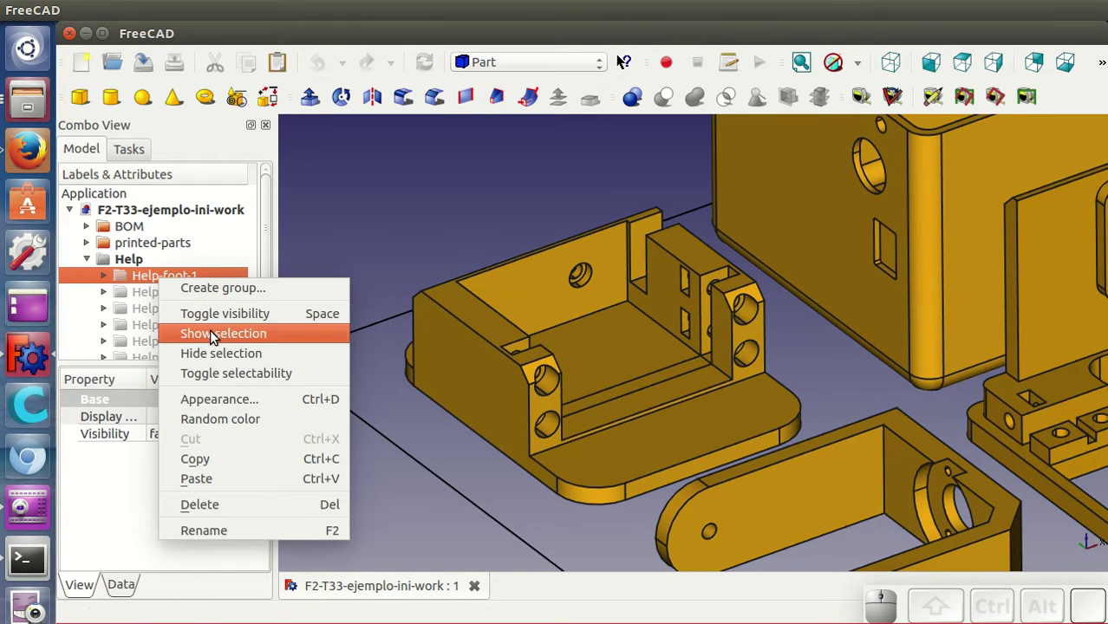
left_click(214, 338)
scroll("down", 3)
scroll("up", 3)
scroll("down", 3)
left_click_drag(637, 422, 824, 489)
middle_click(824, 488)
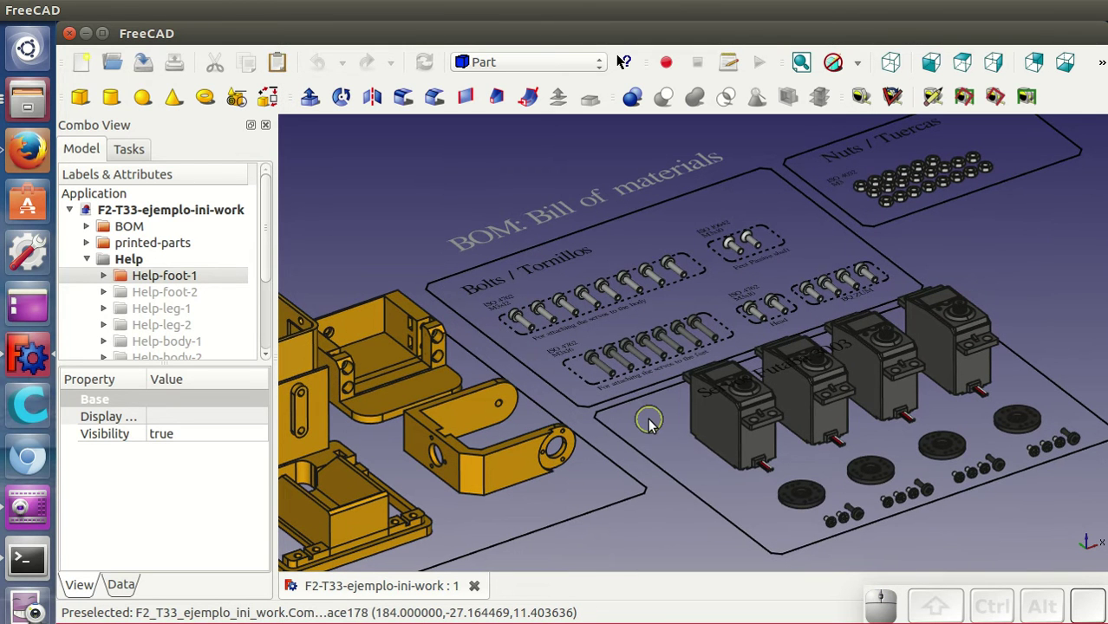
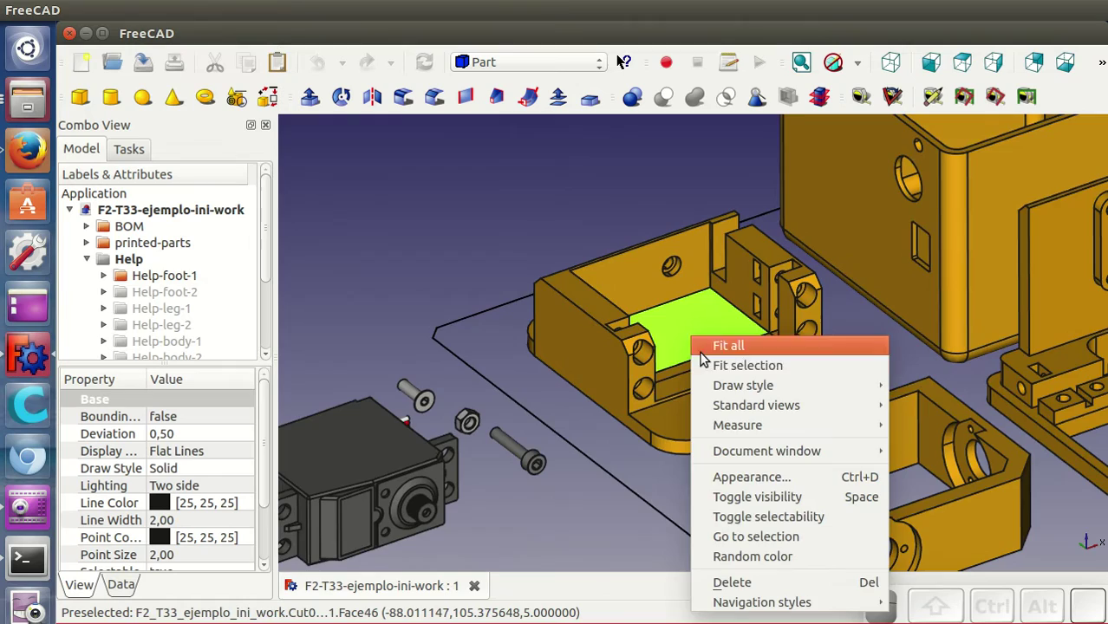
Select the screw beside the servo and switch to the Draft workbench.
left_click(720, 374)
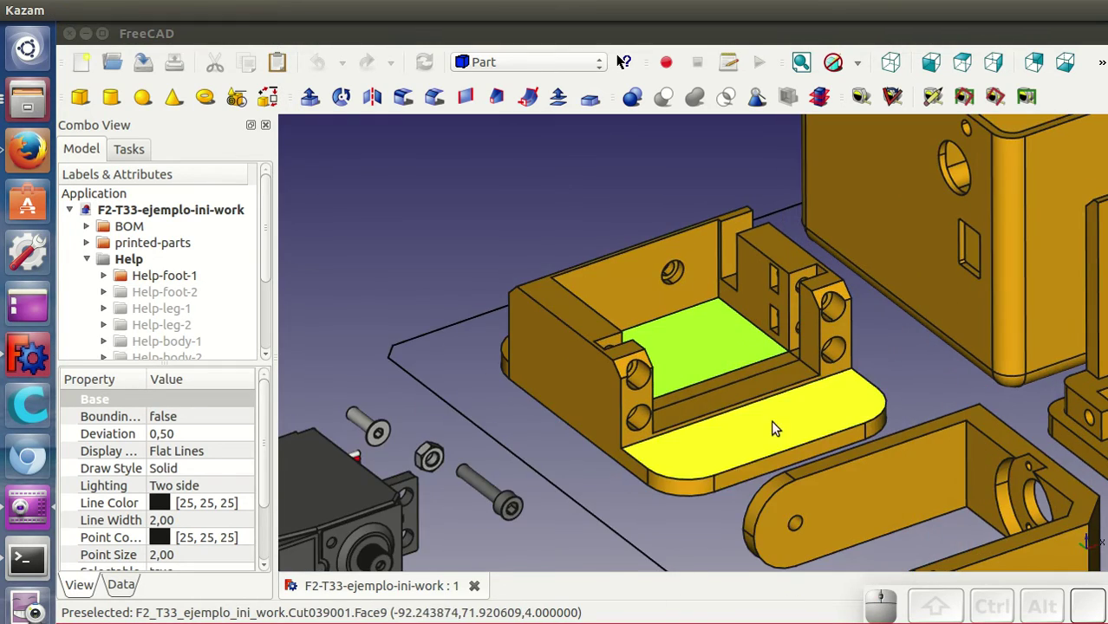
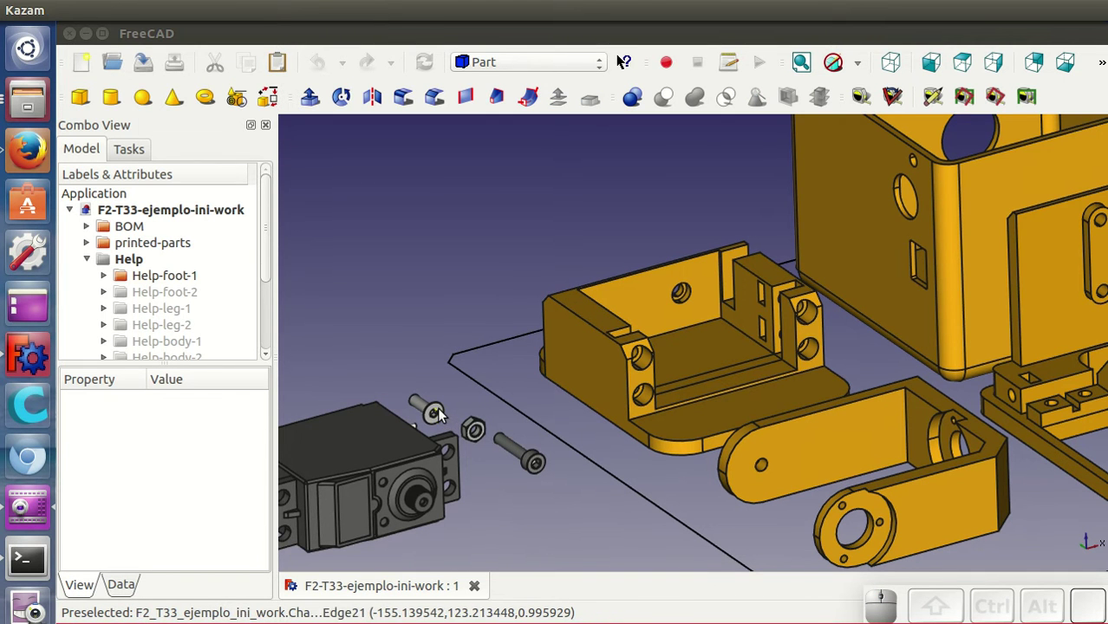
left_click(442, 409)
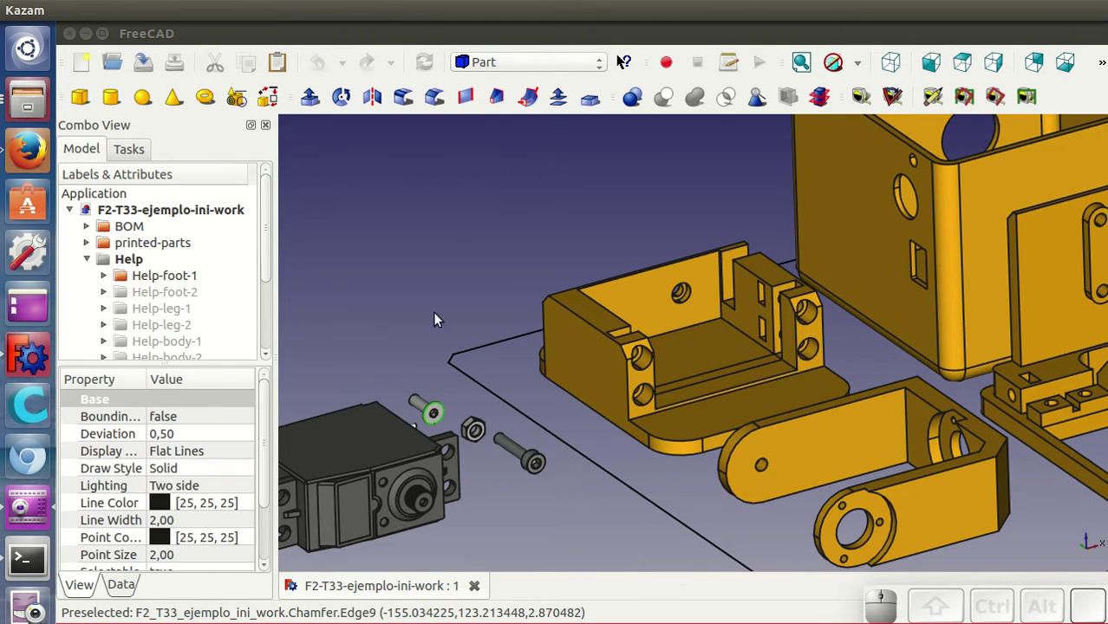
left_click(530, 65)
left_click(527, 100)
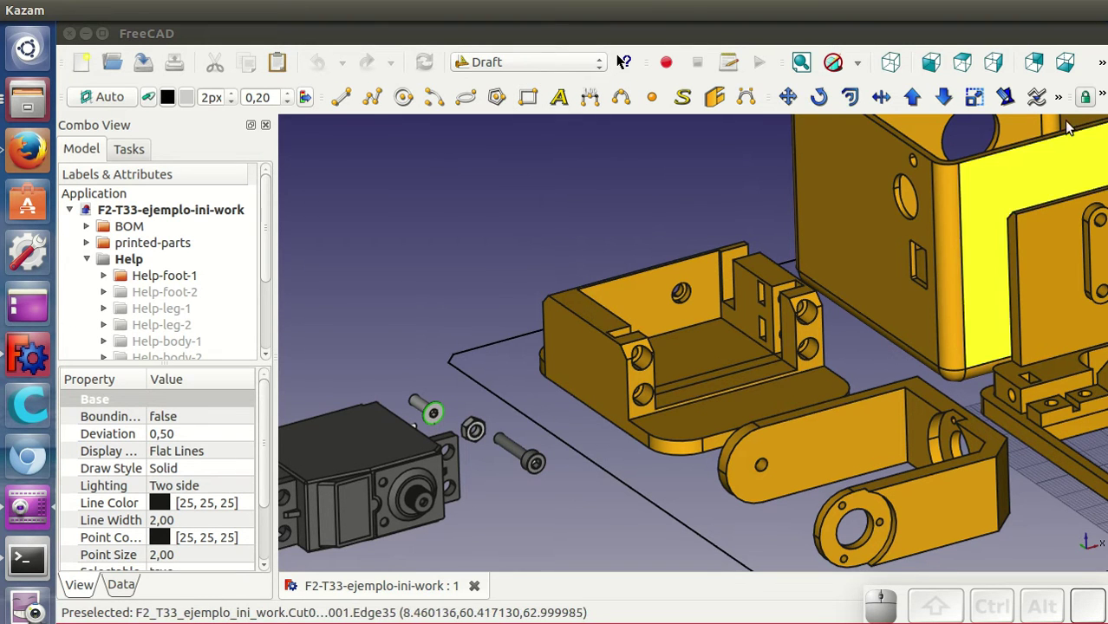
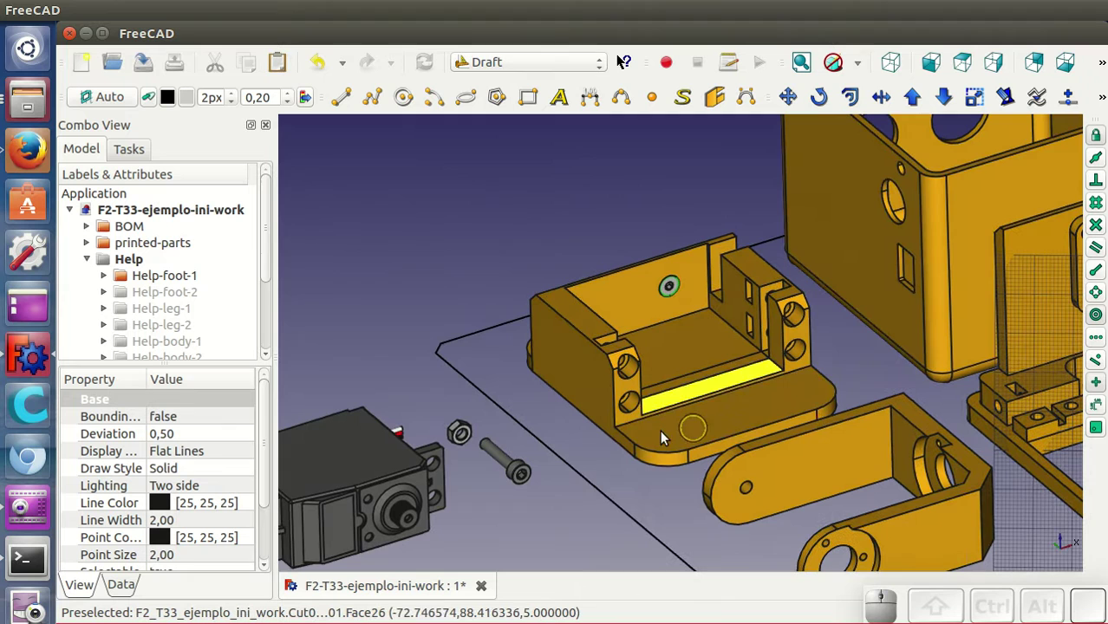
Set the foot piece's draw style to Wireframe so its interior is visible.
middle_click(674, 421)
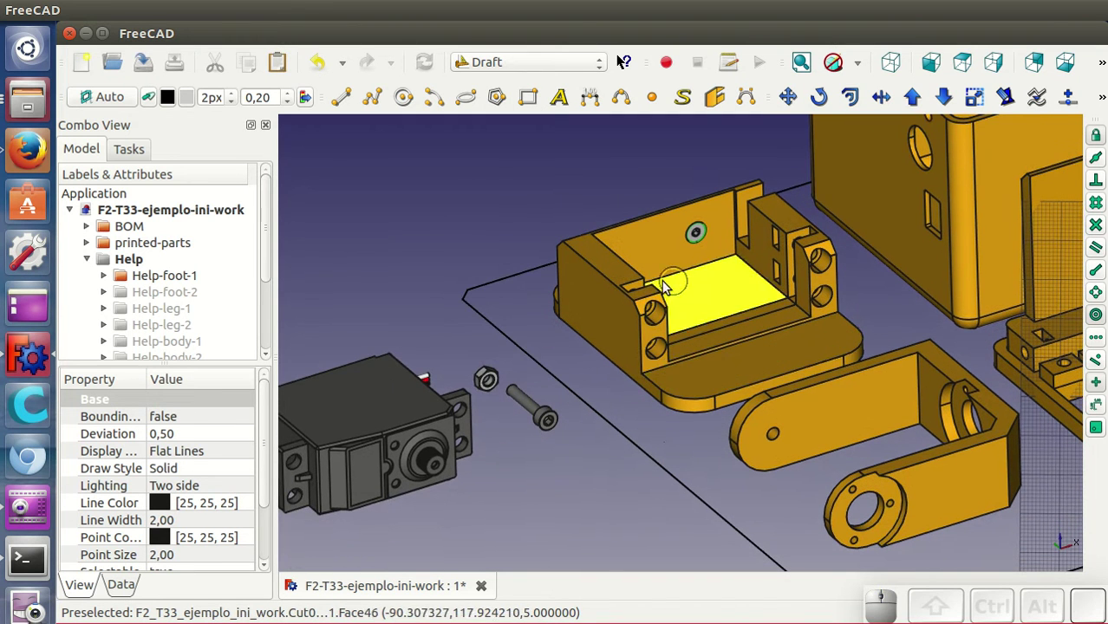
scroll("up", 3)
left_click(609, 490)
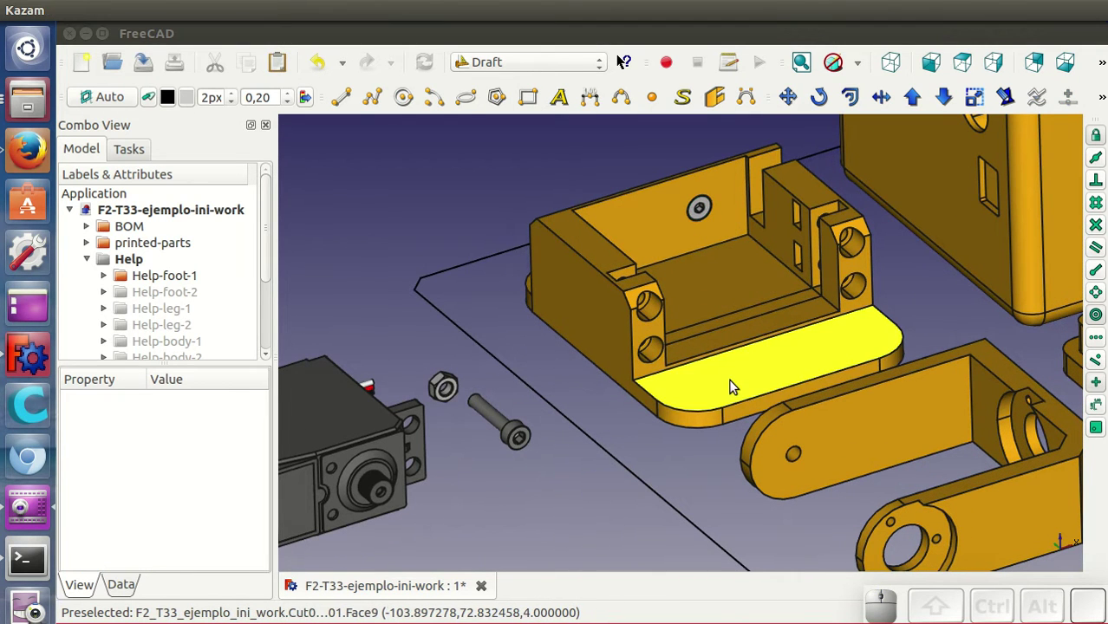
left_click(737, 385)
right_click(738, 384)
left_click(779, 522)
left_click(251, 94)
Bring the foot's interior into view and select the nut lying beside it.
left_click(249, 141)
left_click(277, 471)
left_click_drag(598, 411, 600, 405)
scroll("up", 3)
left_click(351, 431)
Draft Move the nut from its centre into the hexagonal pocket inside the foot.
left_click(790, 100)
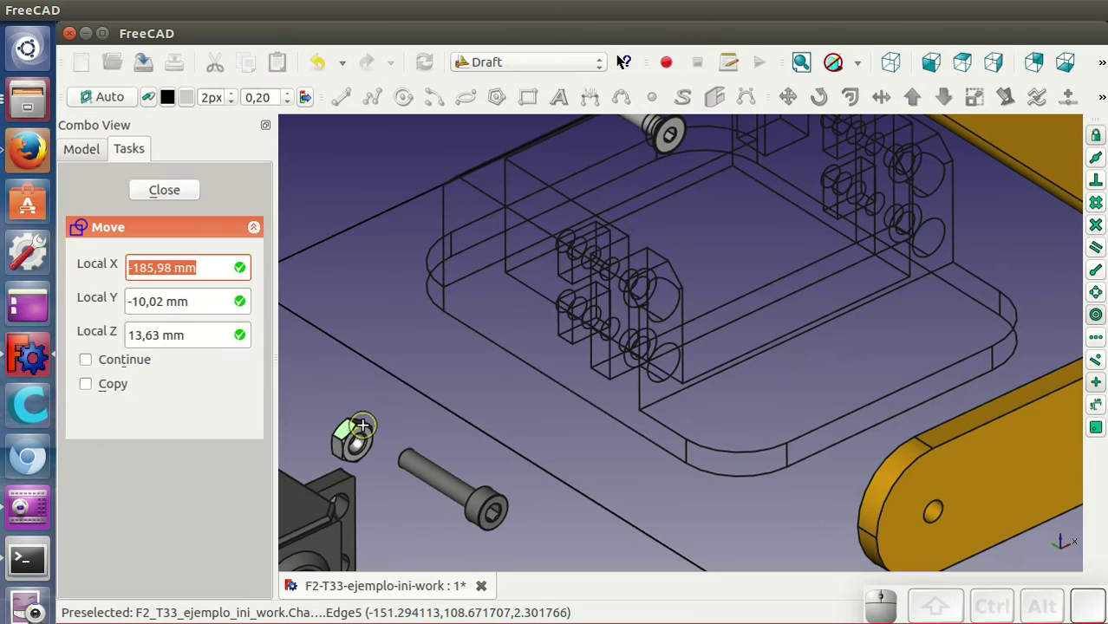
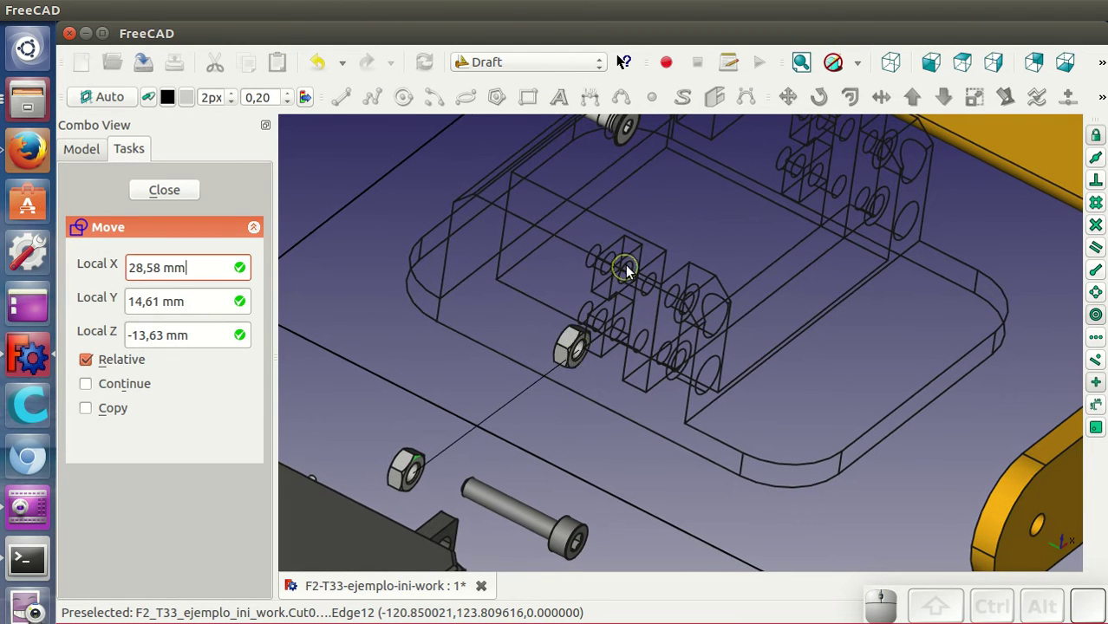
left_click(634, 266)
left_click_drag(856, 375, 791, 356)
scroll("up", 3)
left_click_drag(913, 317, 867, 266)
scroll("up", 3)
left_click(758, 244)
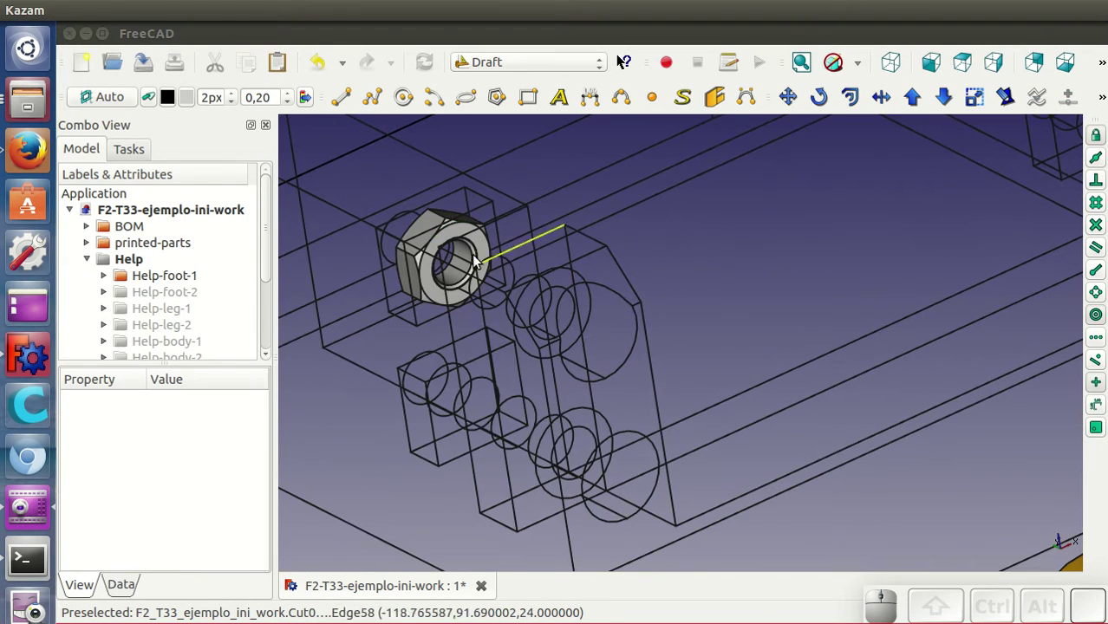
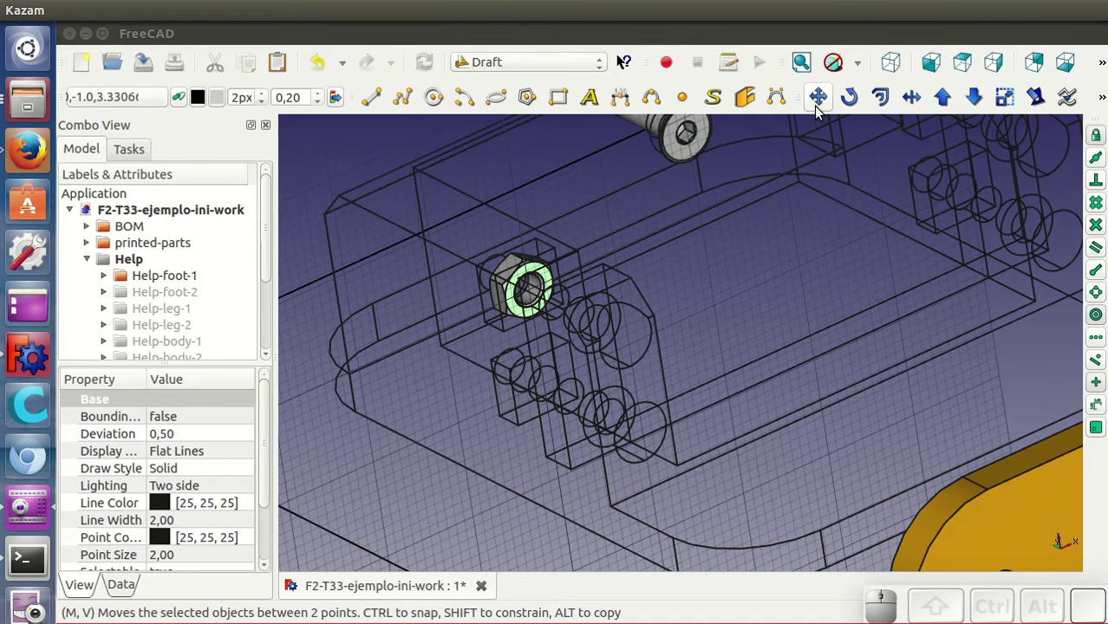
Copy the nut into the lower pocket using a relative move with Copy enabled.
left_click(819, 108)
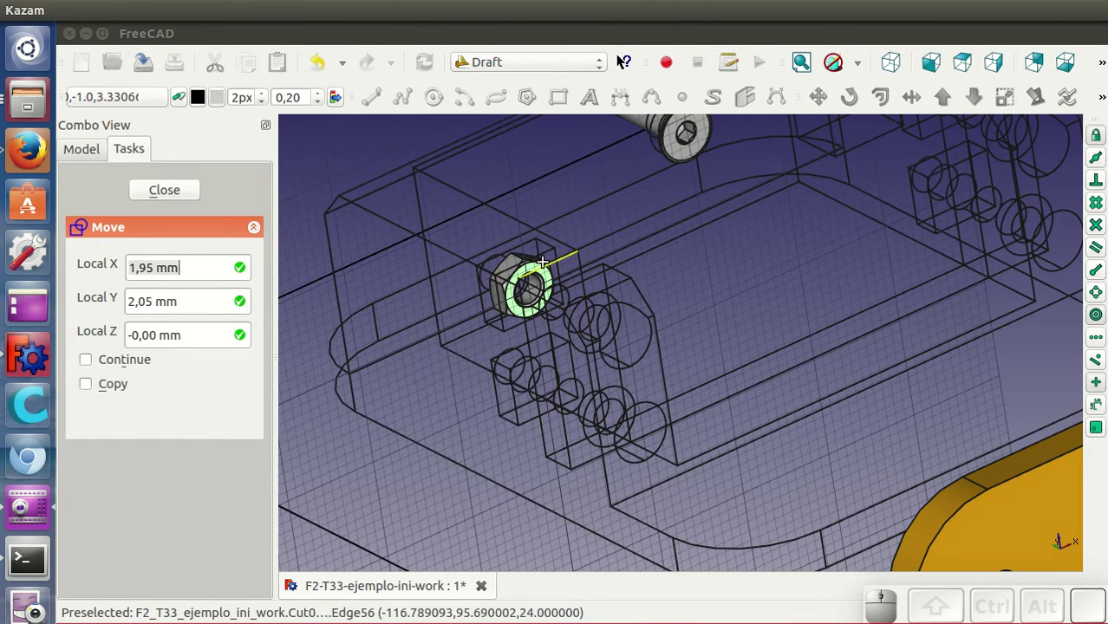
left_click(553, 279)
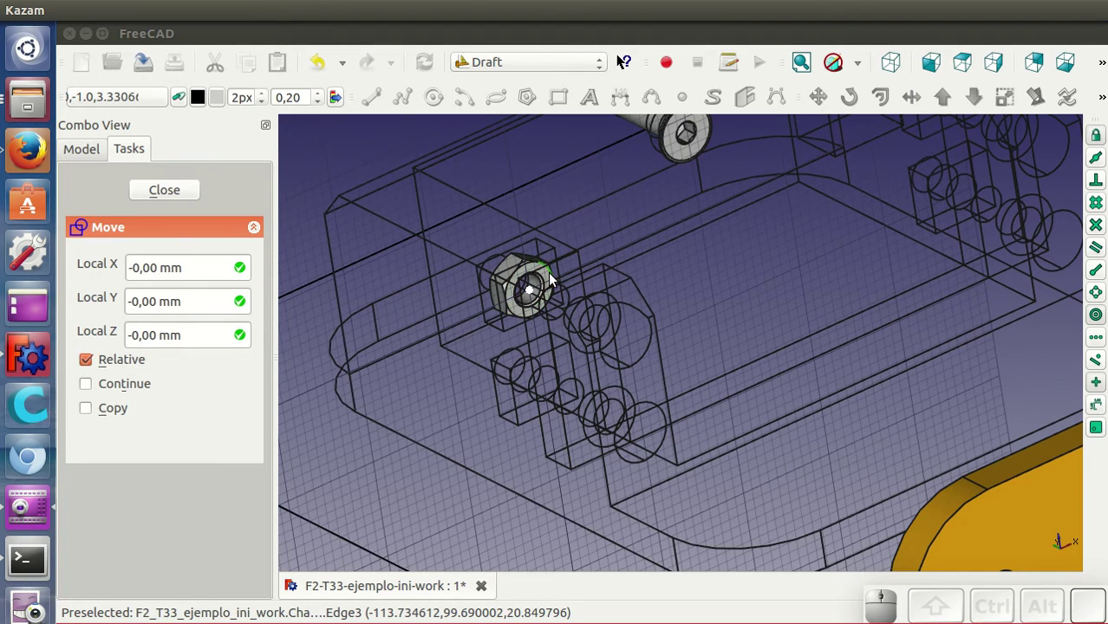
left_click(118, 409)
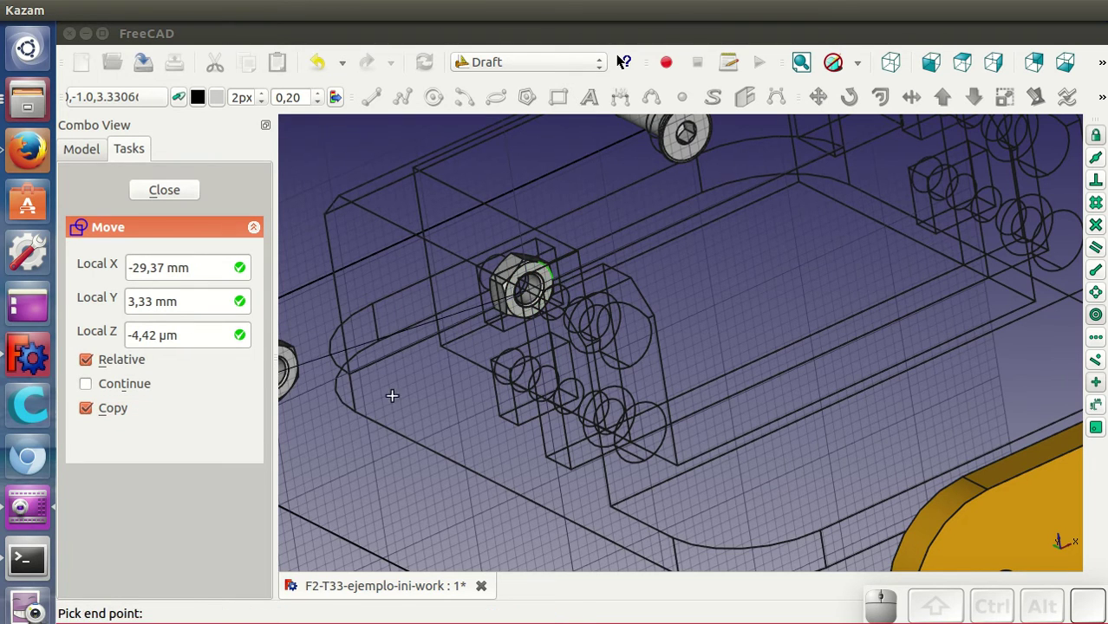
middle_click(521, 379)
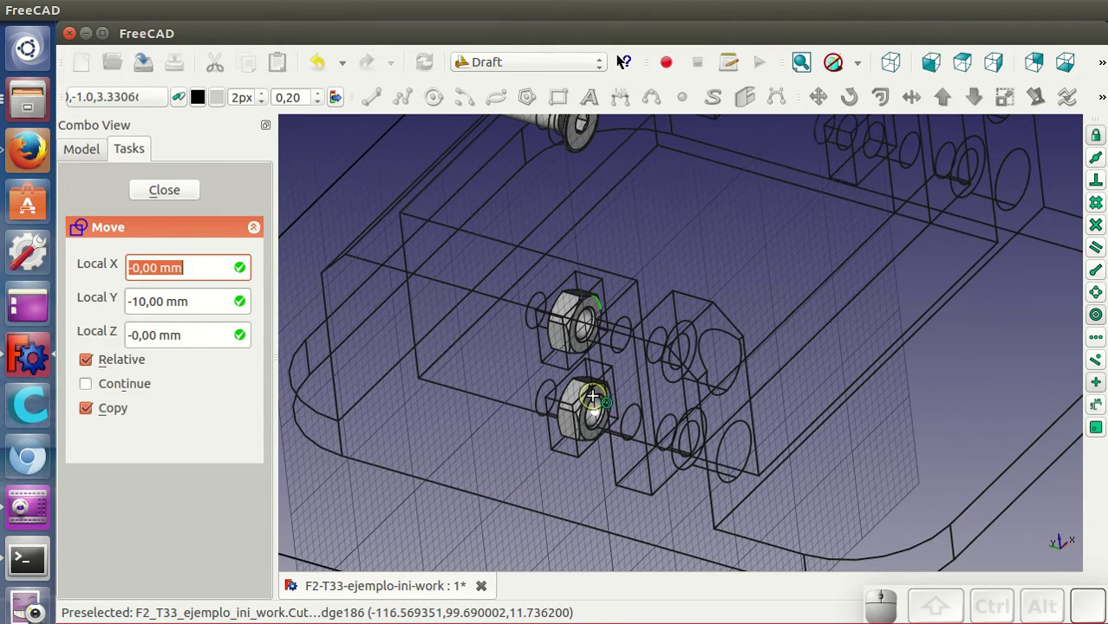
left_click(597, 400)
Select both hex nuts and start a Draft Move on them.
scroll("down", 3)
middle_click(784, 405)
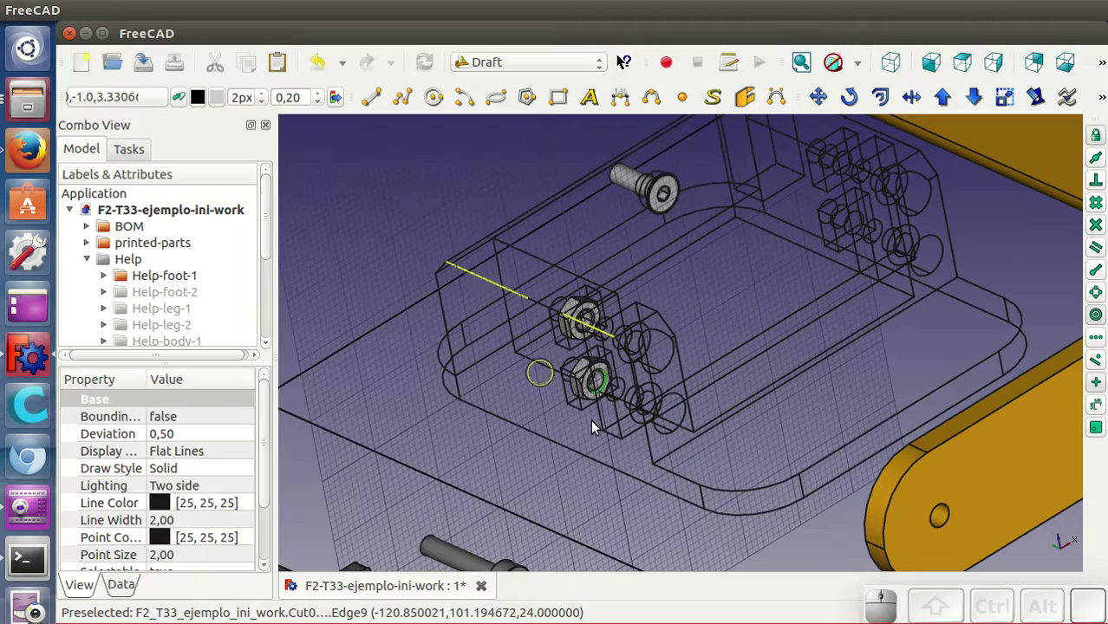
left_click(777, 424)
left_click_drag(772, 448, 653, 308)
left_click_drag(825, 284, 598, 341)
scroll("down", 3)
scroll("up", 3)
scroll("down", 3)
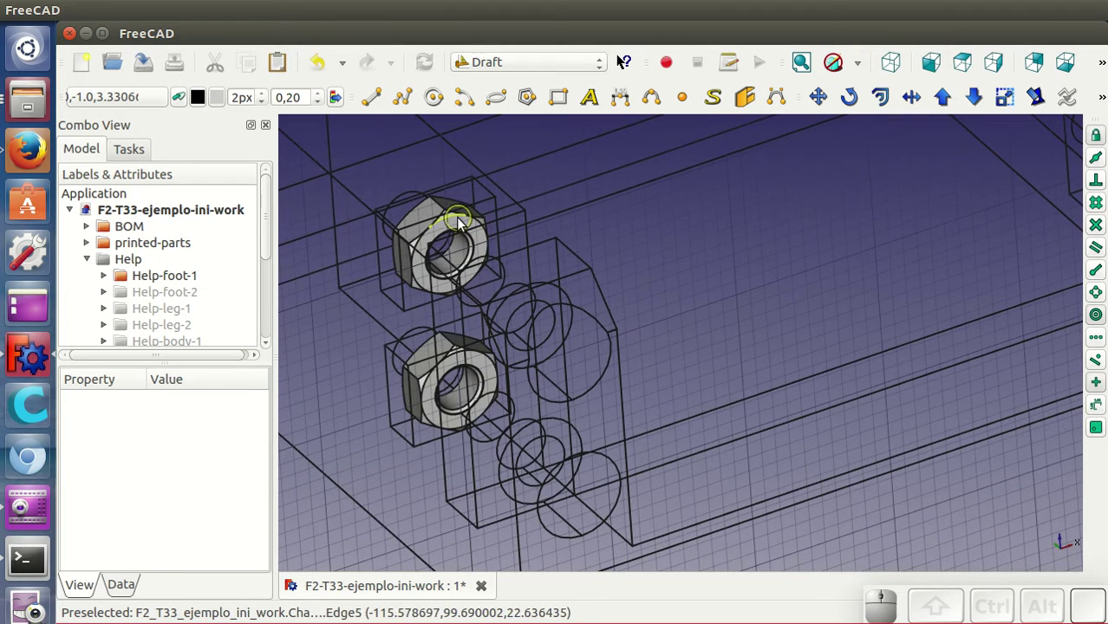
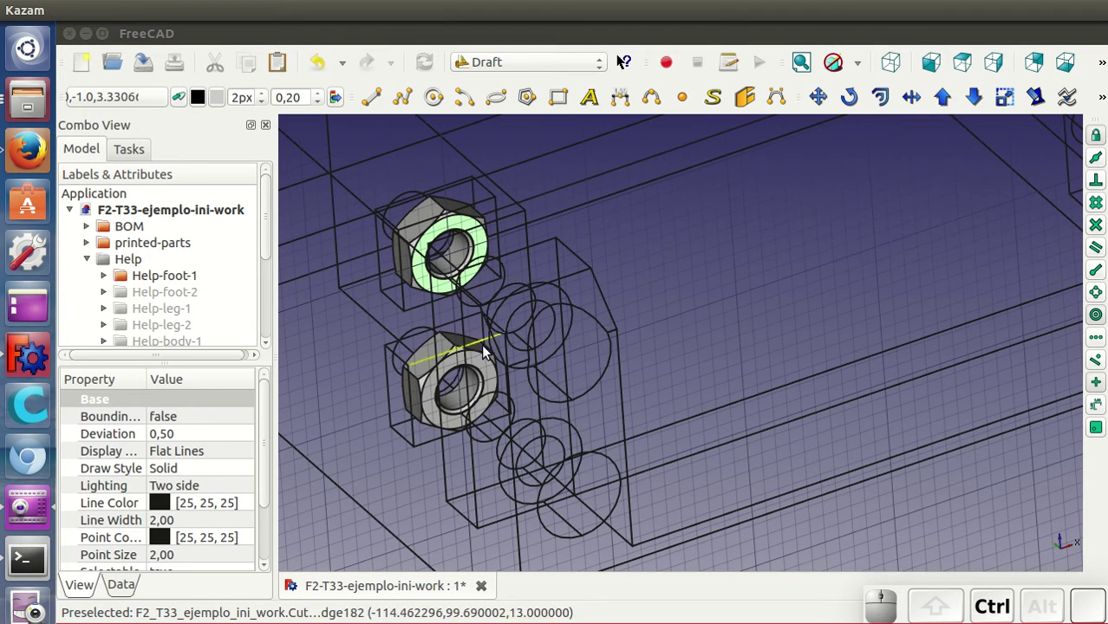
left_click(487, 361)
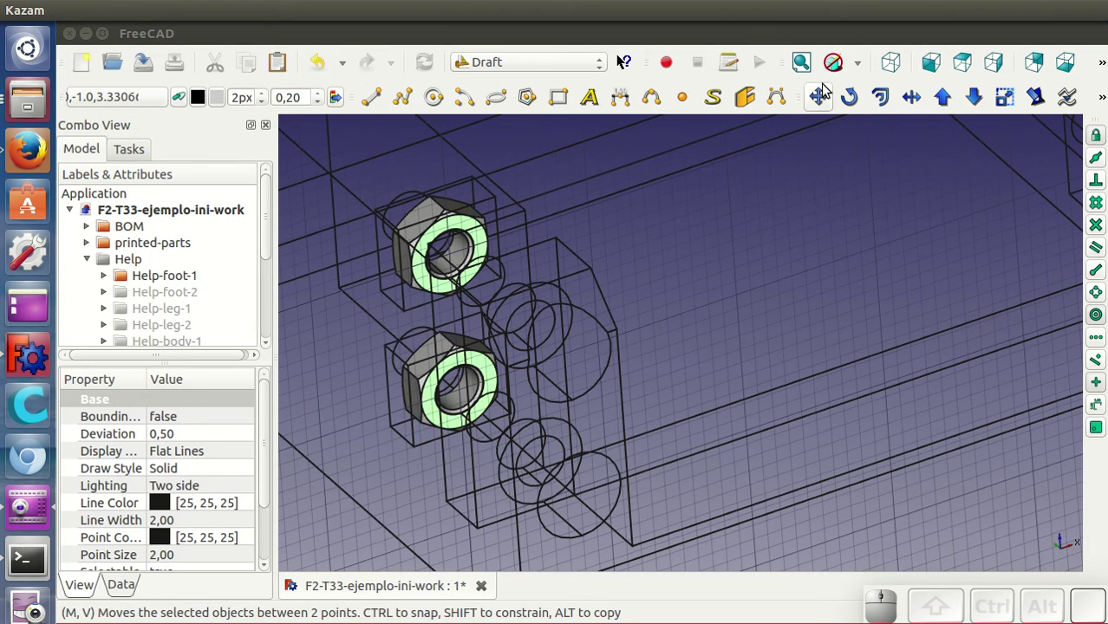
left_click(825, 97)
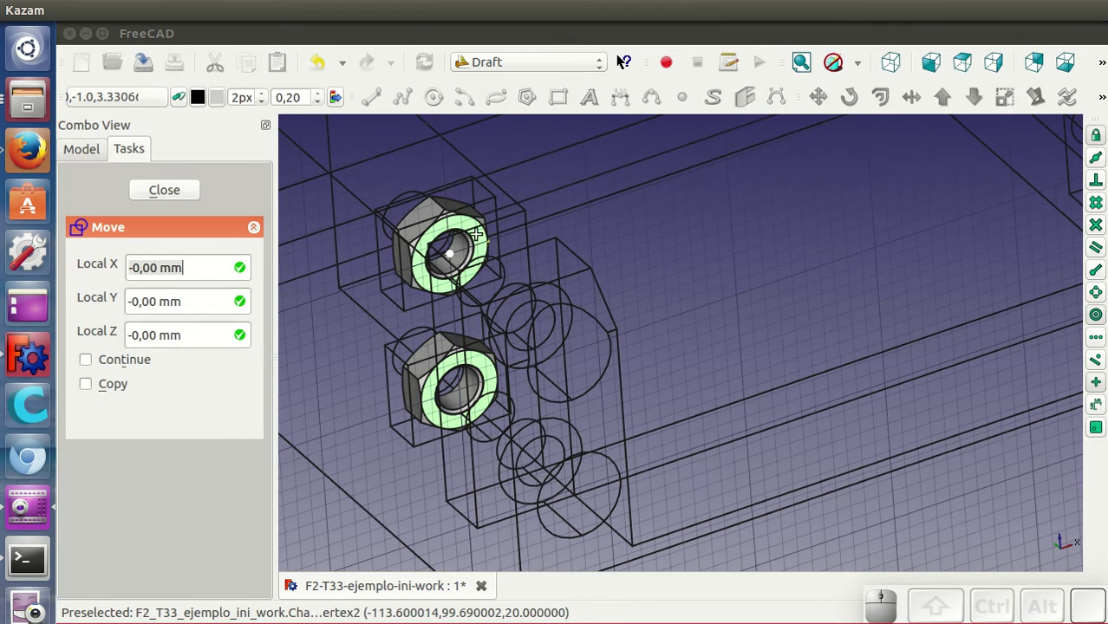
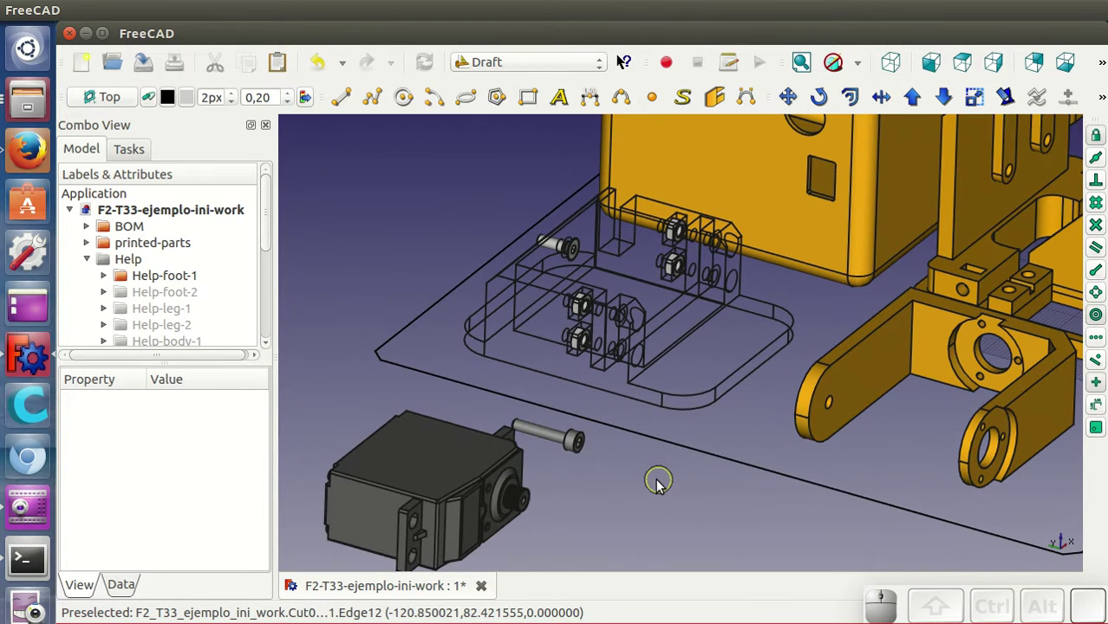
Select the servo motor to place it inside the foot bracket.
left_click(424, 446)
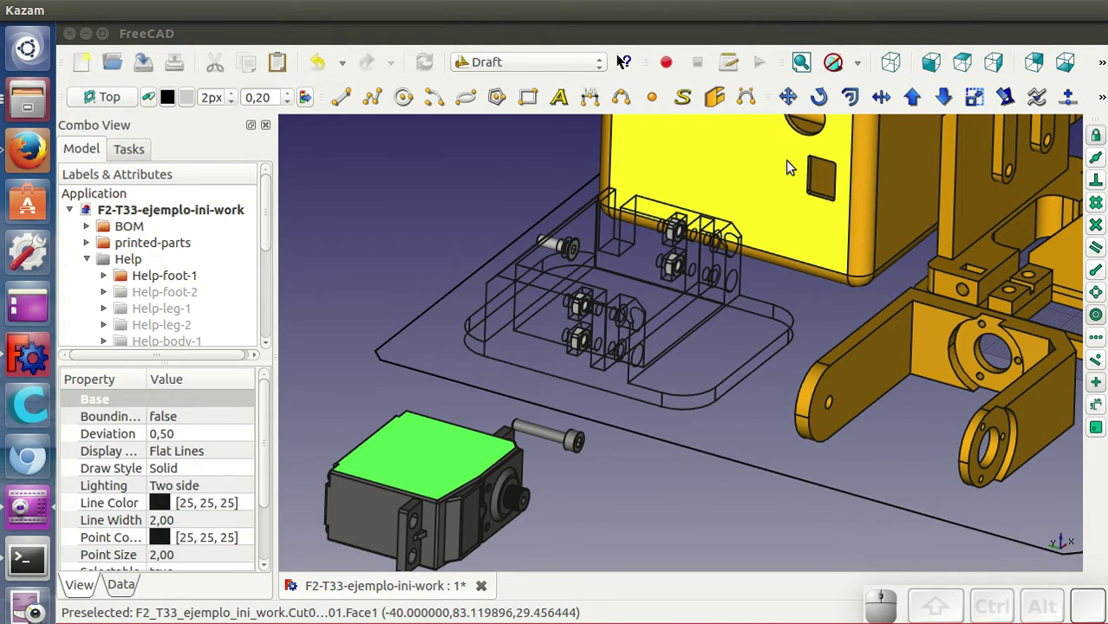
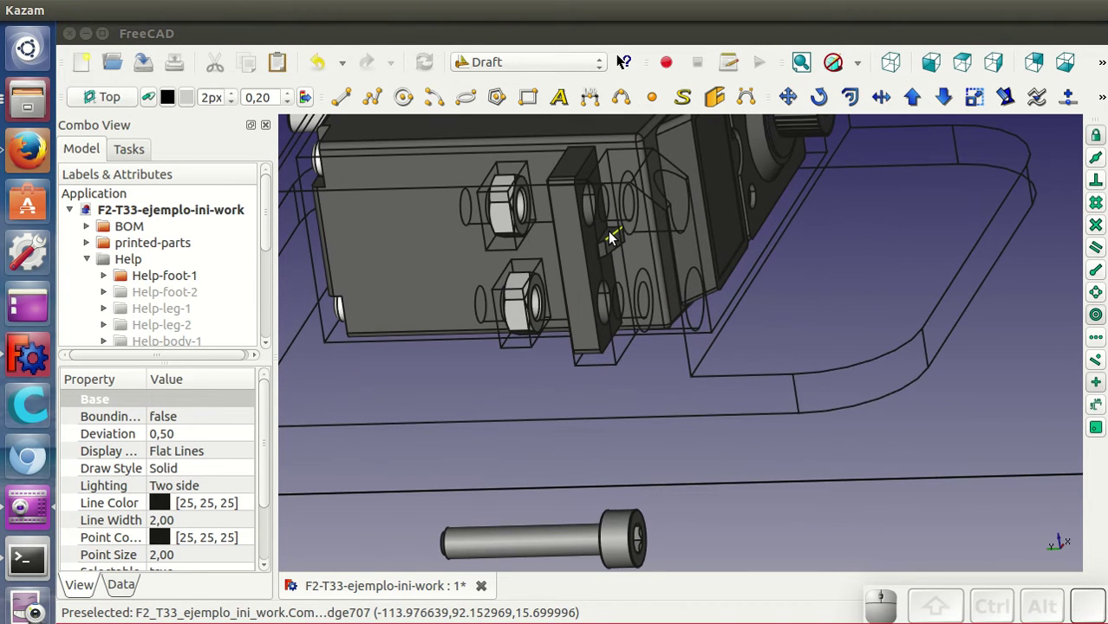
Move the loose long screw into the foot bracket's hole next to the servo.
left_click_drag(745, 244, 688, 306)
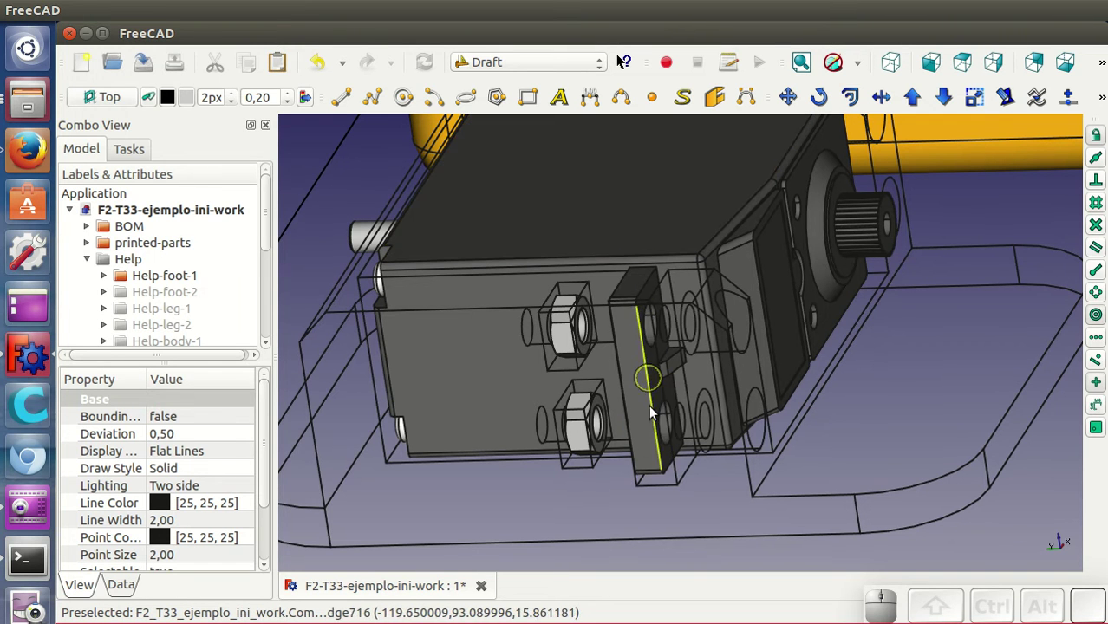
left_click_drag(984, 384, 893, 410)
left_click_drag(783, 373, 566, 478)
scroll("up", 3)
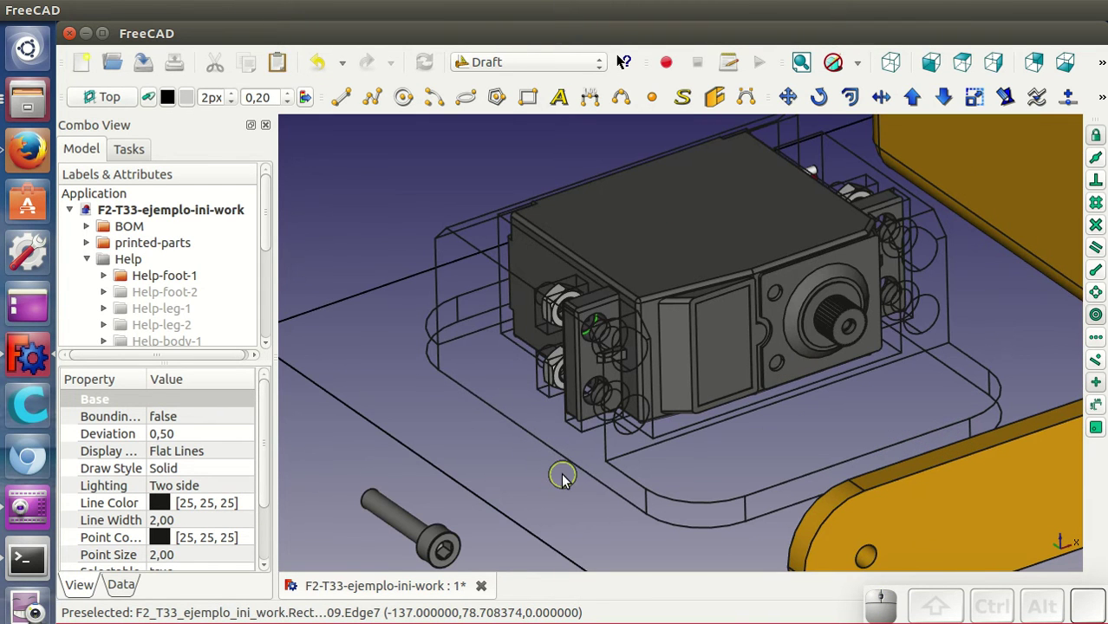
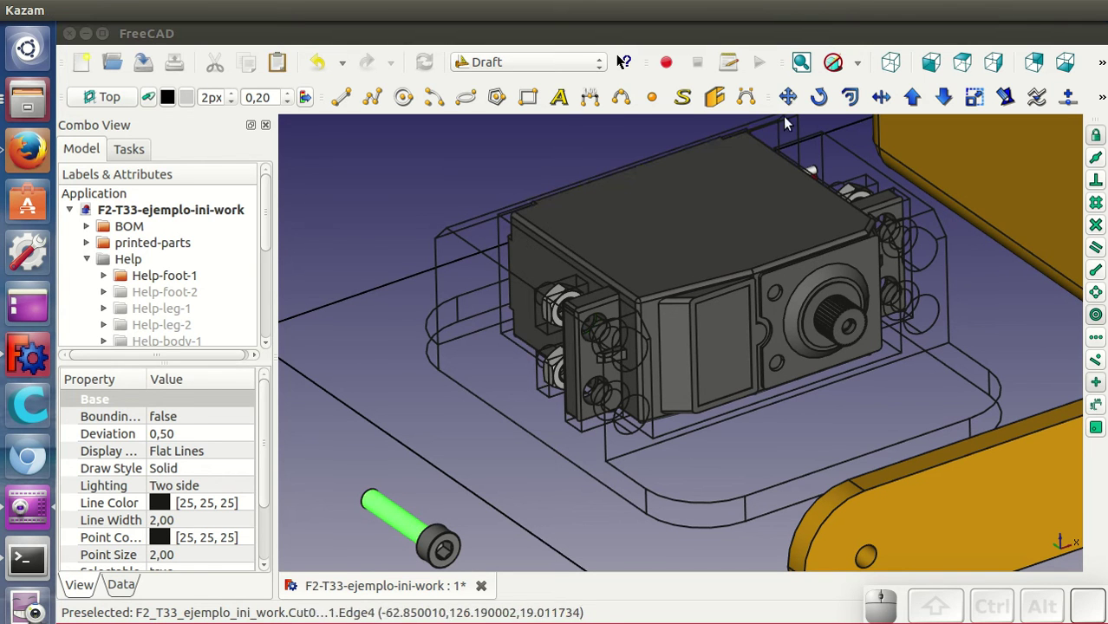
left_click(794, 105)
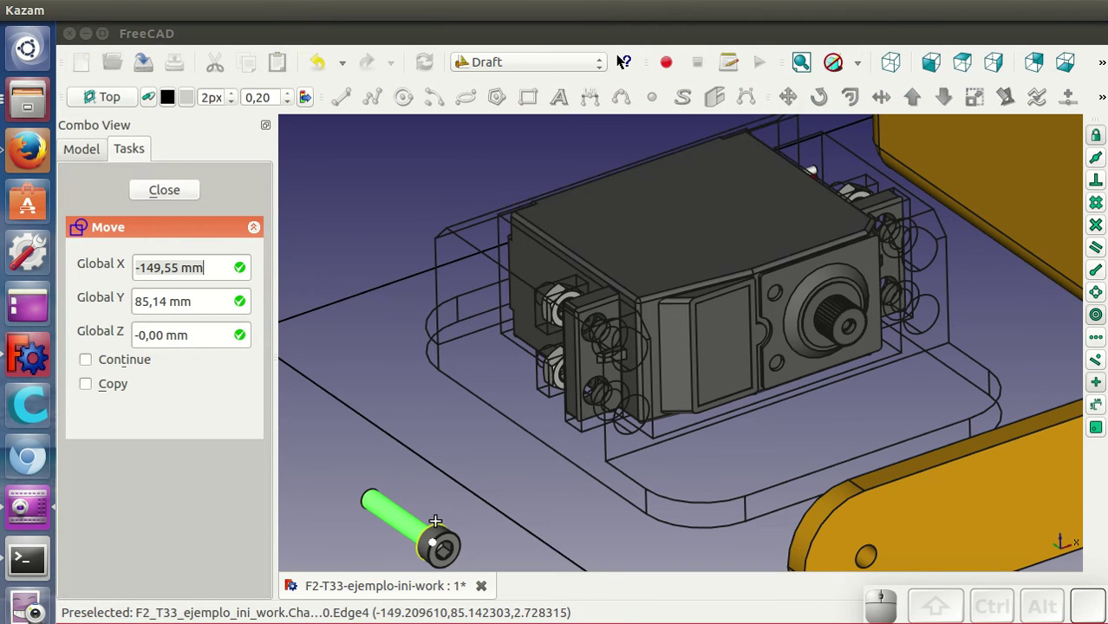
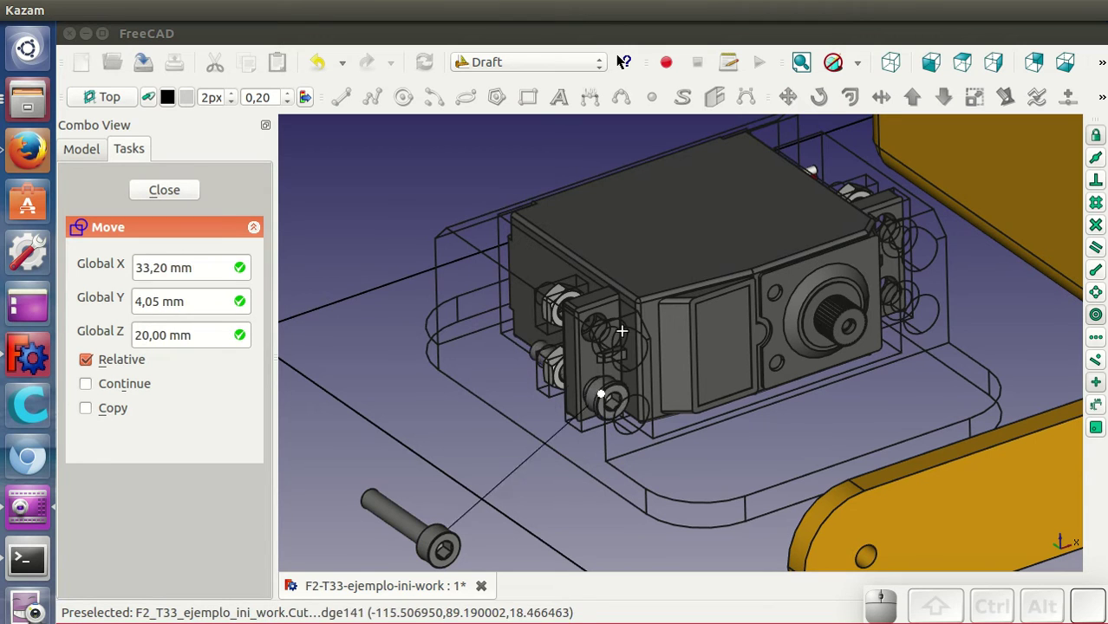
left_click(628, 326)
left_click(448, 468)
scroll("down", 3)
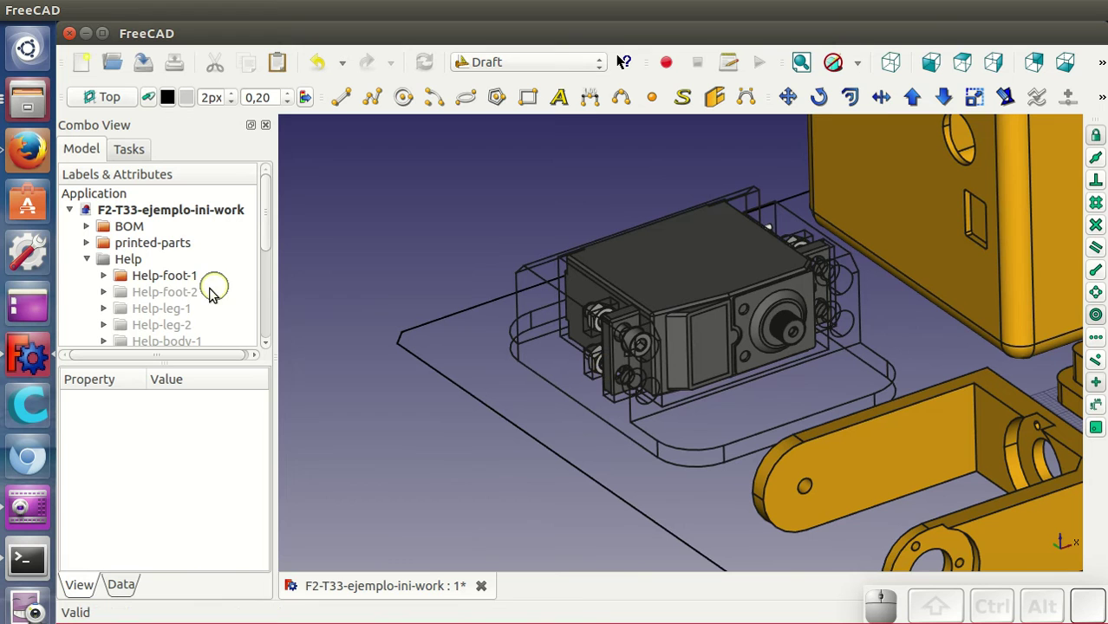
Make the Help-foot-2 guide group visible and expand it to show Compound007020.
left_click(190, 297)
right_click(193, 295)
left_click(248, 343)
scroll("down", 3)
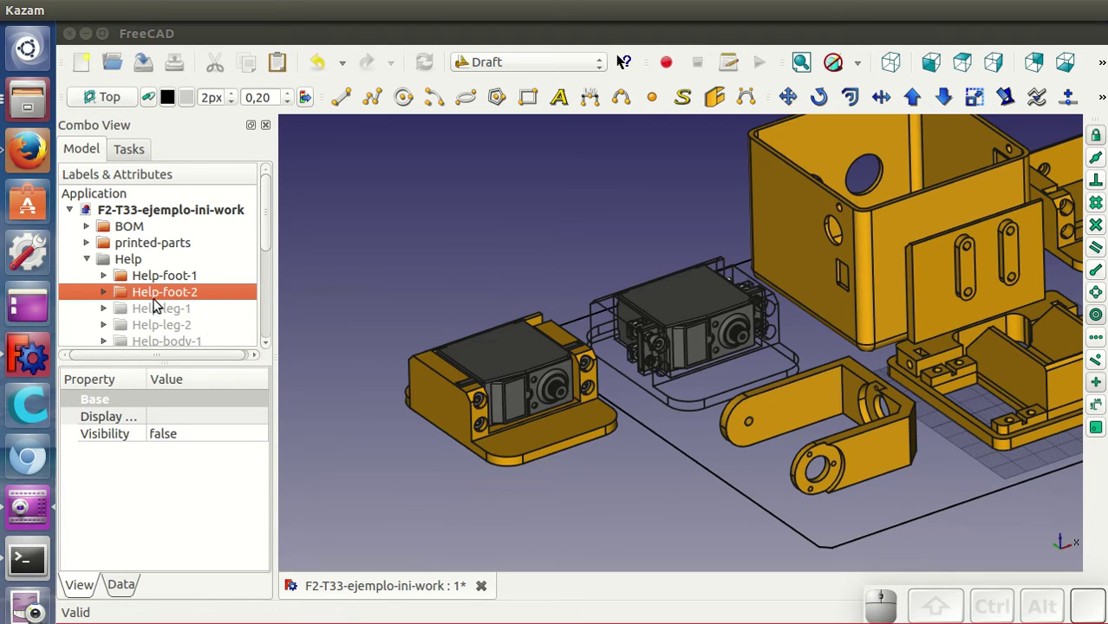
left_click(107, 292)
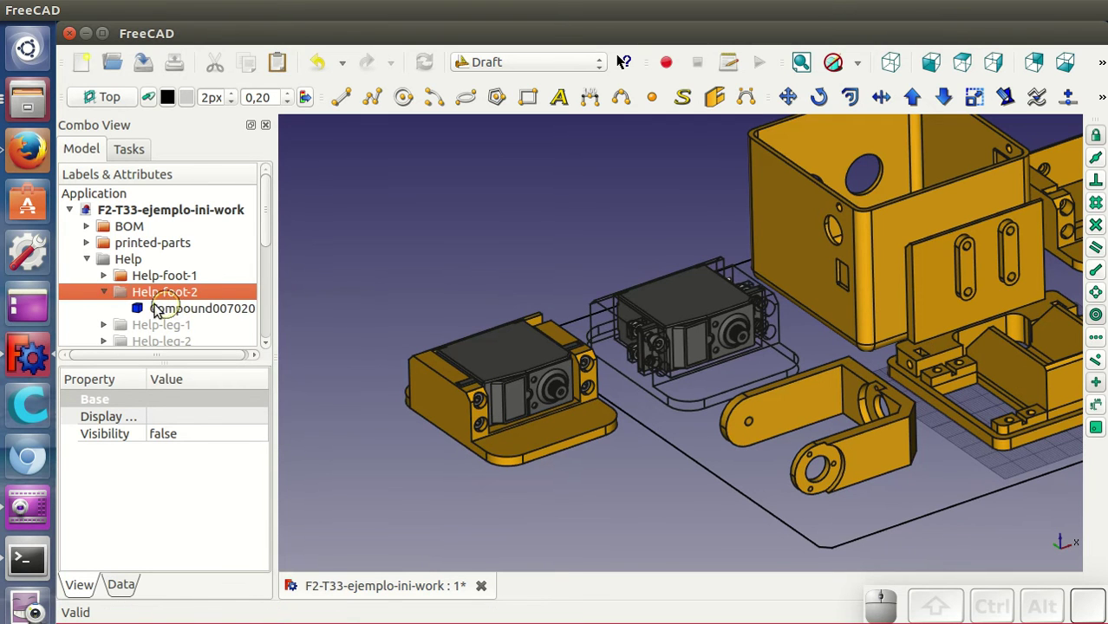
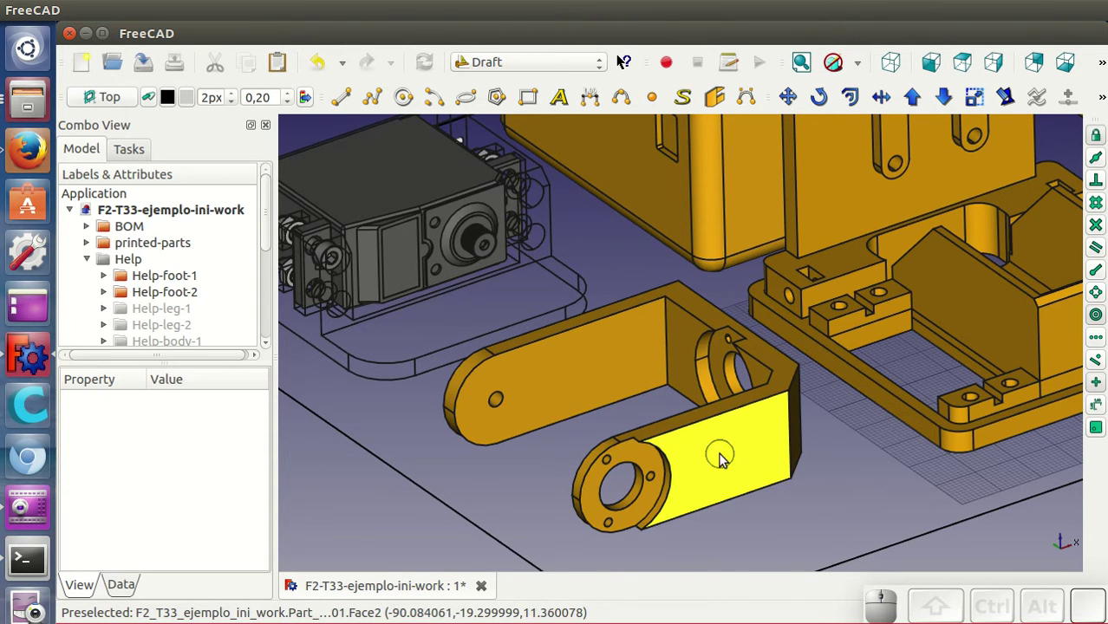
Make the Help-leg-1 guides visible and bring the leg bracket into view.
left_click(191, 312)
right_click(191, 312)
left_click(235, 369)
left_click(362, 463)
scroll("down", 3)
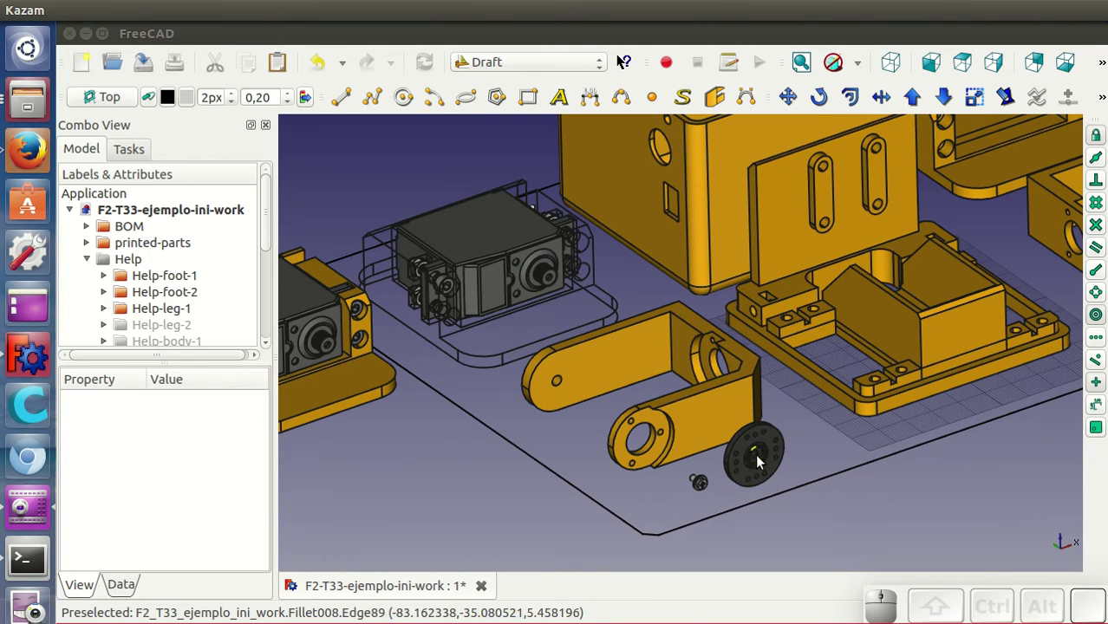
scroll("up", 3)
left_click_drag(829, 501, 804, 418)
scroll("up", 3)
Draft Move the servo horn disc from its centre onto the leg bracket's round end.
left_click(869, 420)
left_click(797, 104)
left_click(808, 389)
left_click(549, 385)
scroll("up", 3)
left_click(451, 350)
scroll("down", 3)
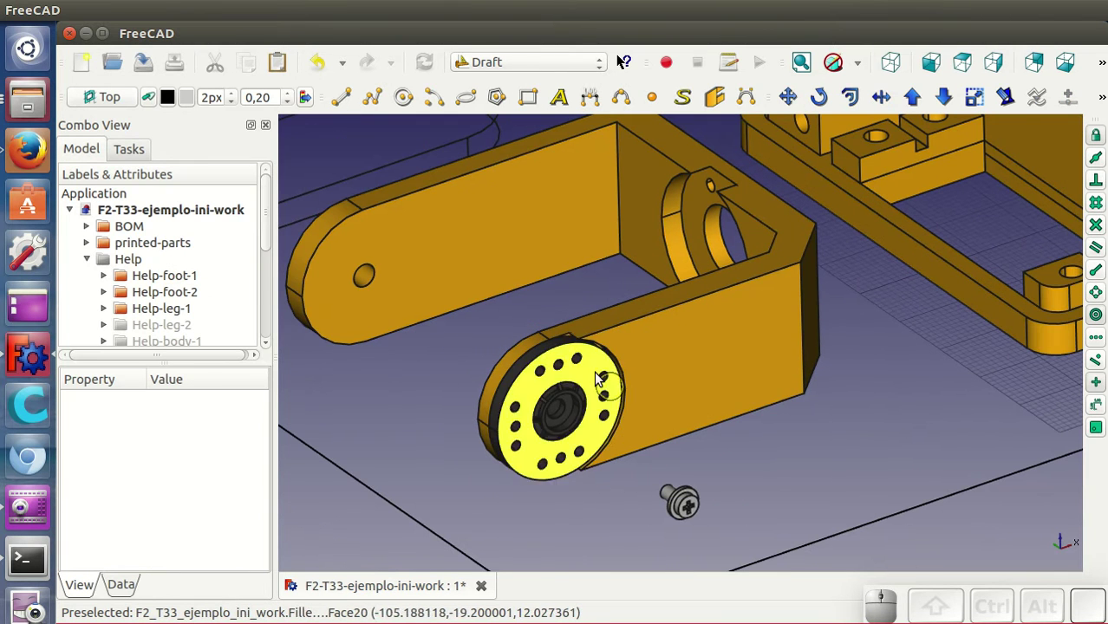
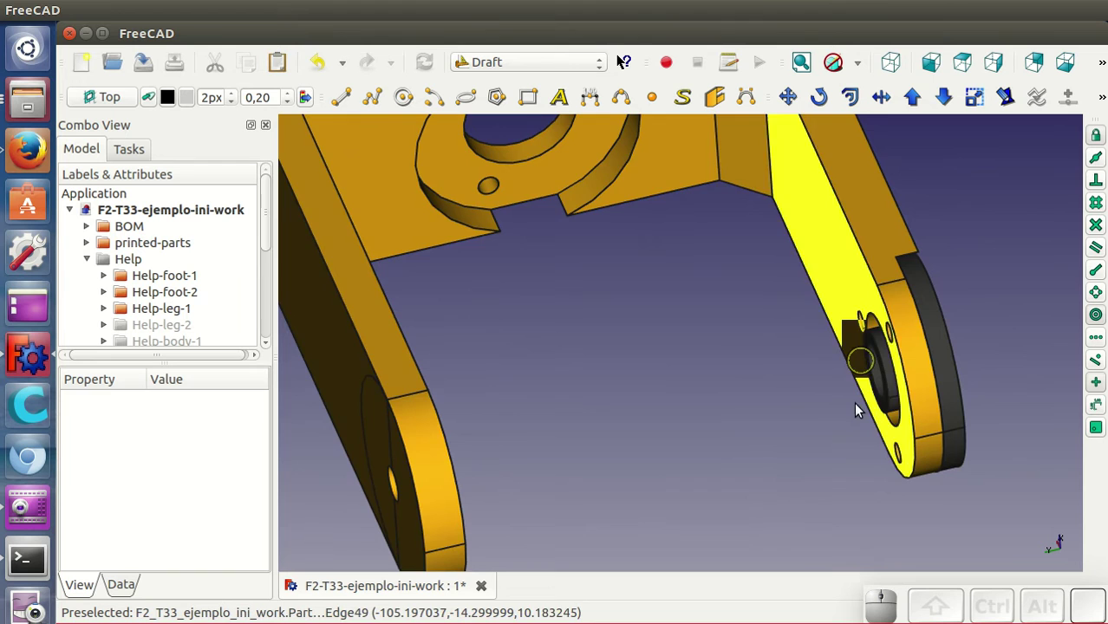
Orbit around the leg bracket to inspect the servo horn disc and its screw, then select near the mounting ring.
scroll("down", 3)
middle_click(836, 446)
left_click(781, 265)
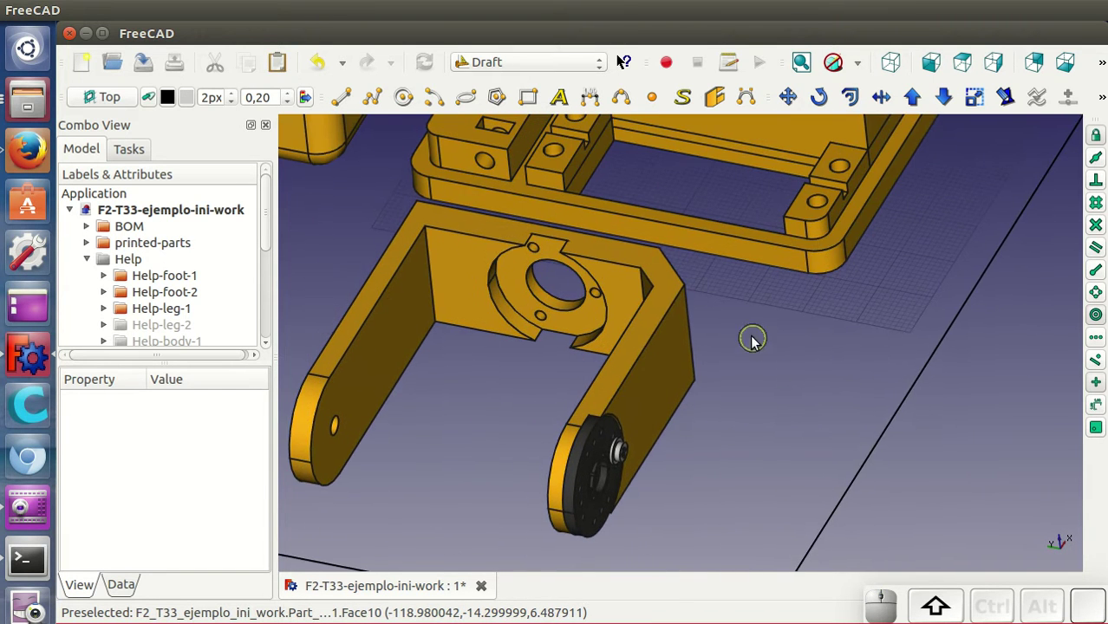
left_click(791, 471)
left_click_drag(567, 419, 940, 395)
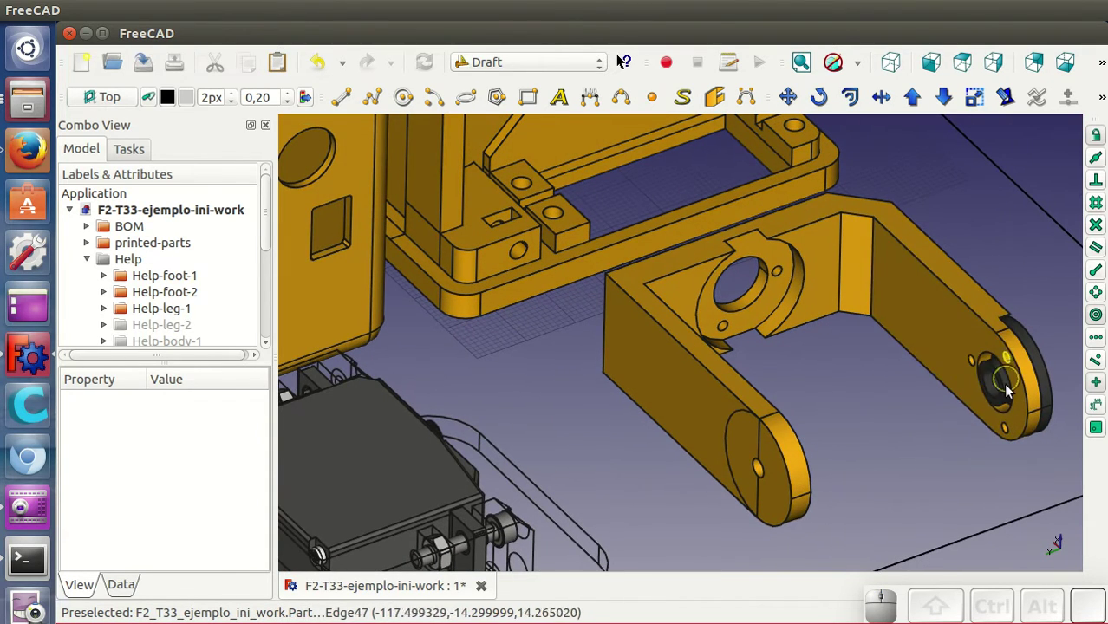
left_click_drag(983, 457, 709, 197)
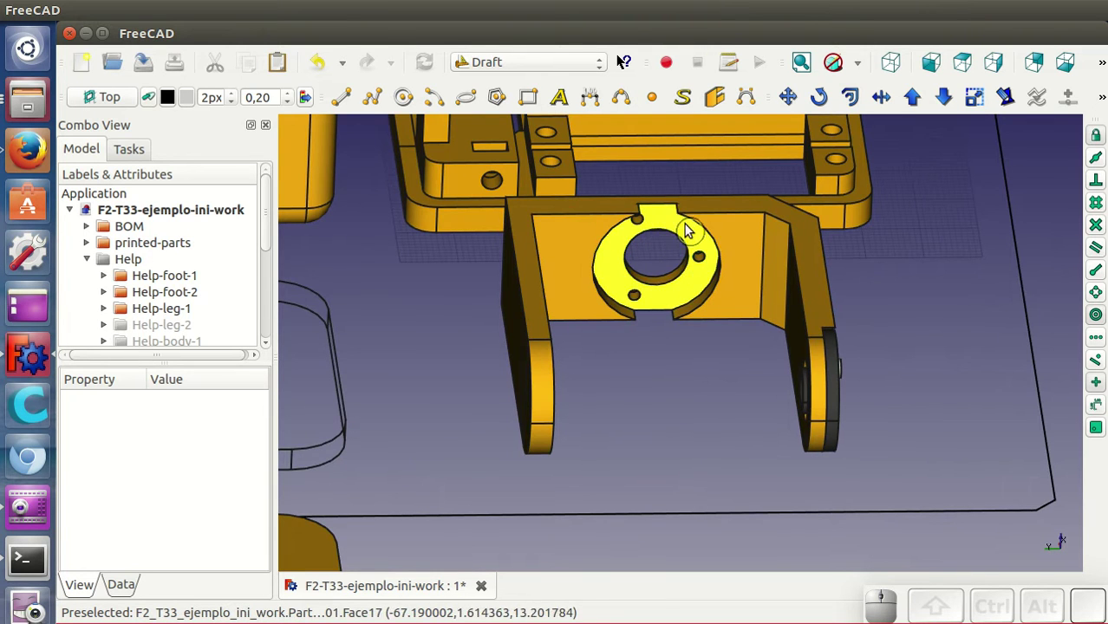
scroll("down", 3)
left_click(868, 394)
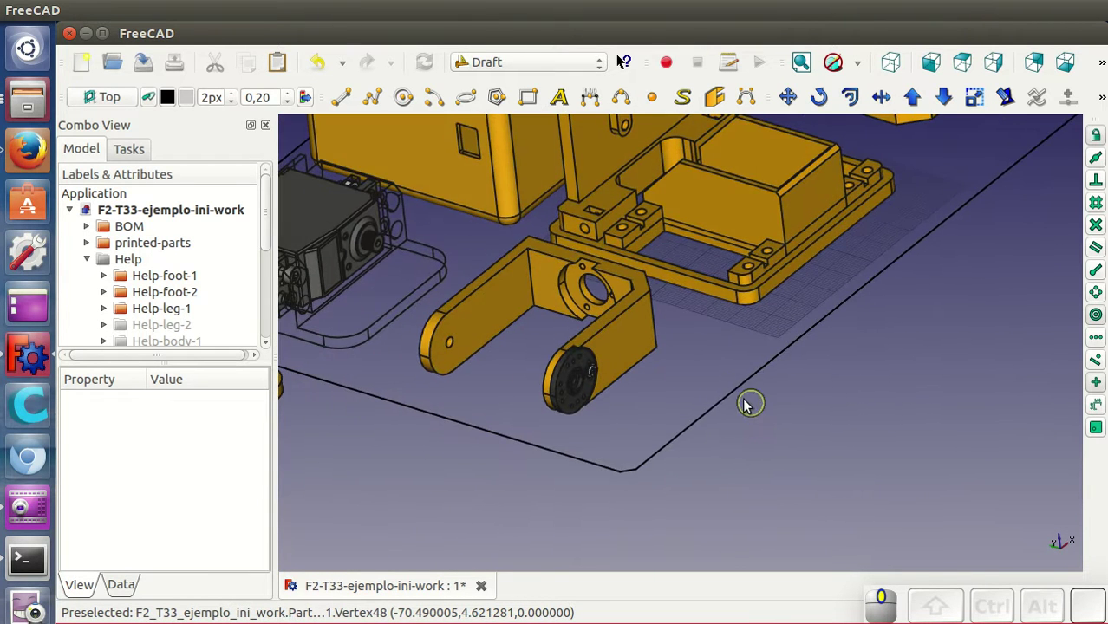
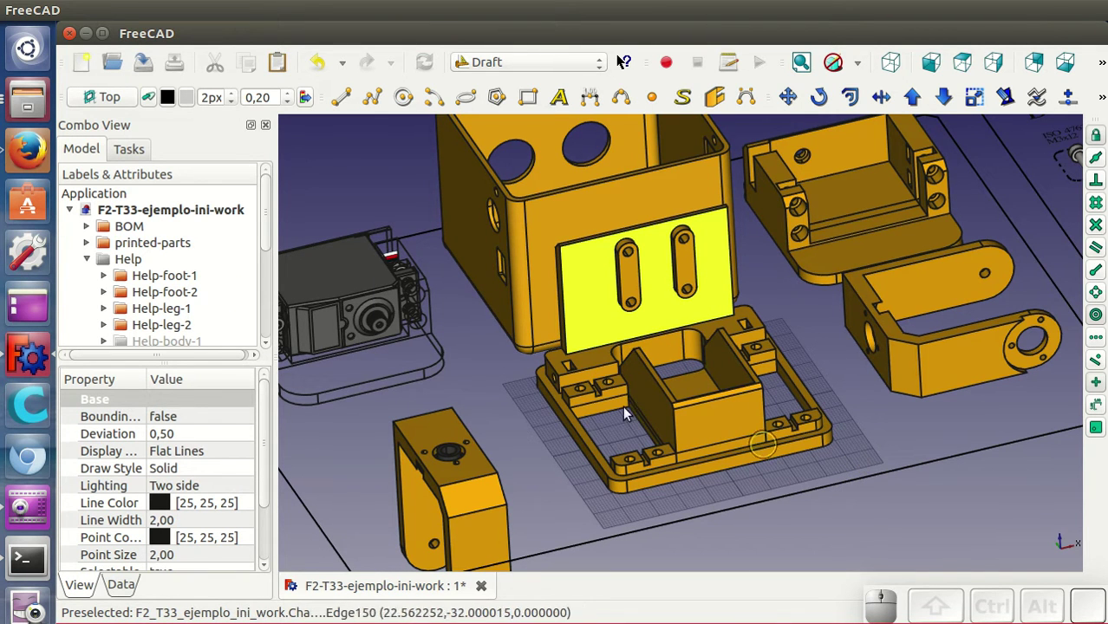
Make the Help-body-1 guide group visible from the Model tree.
left_click_drag(269, 228, 214, 300)
left_click(200, 310)
right_click(199, 310)
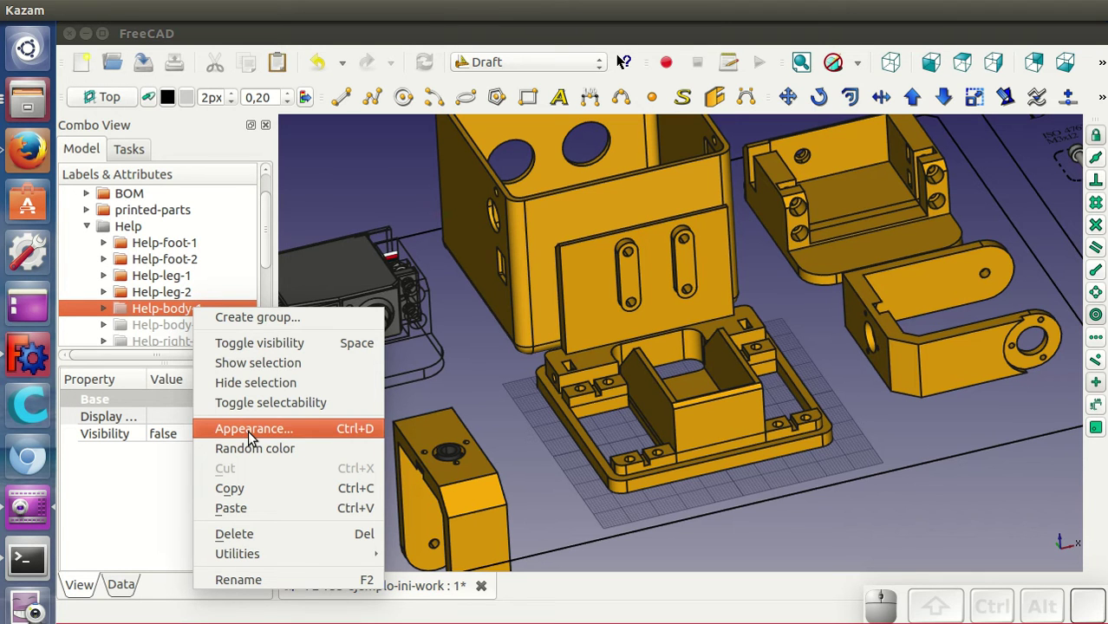
left_click(254, 369)
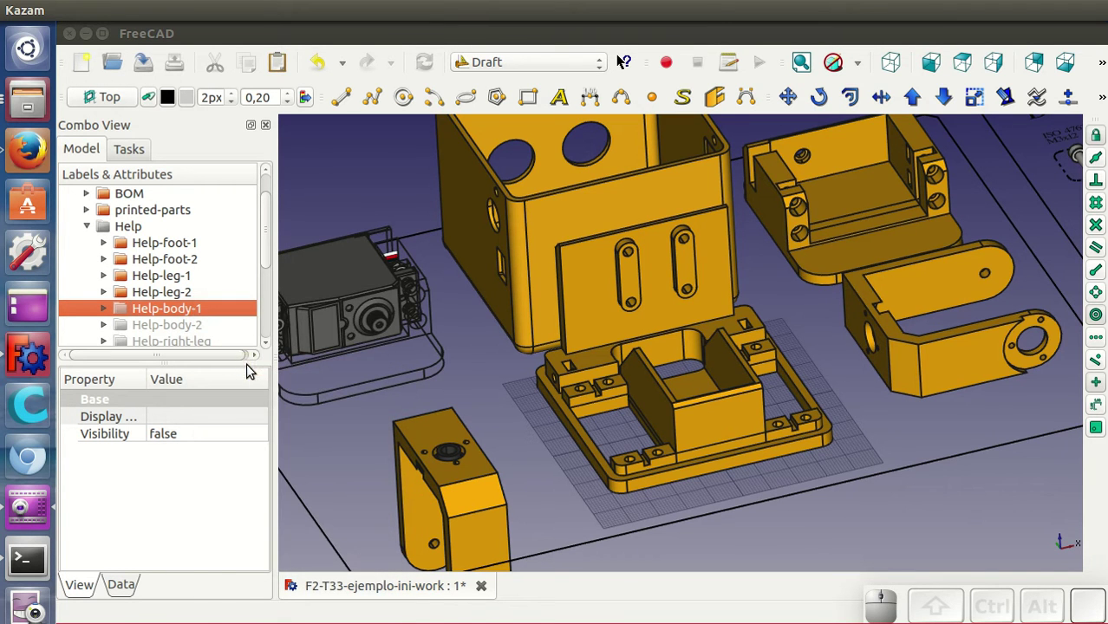
Orbit and zoom the view toward the body frame and servo.
left_click(951, 496)
middle_click(907, 414)
left_click_drag(917, 466, 949, 381)
scroll("up", 3)
middle_click(777, 445)
scroll("down", 3)
Set the body frame to a see-through display and select the parts to place.
right_click(800, 254)
left_click(866, 386)
left_click(251, 97)
left_click(255, 130)
left_click(278, 472)
left_click(512, 433)
left_click(584, 432)
Move the servo with Draft Move so it drops onto its mount inside the wireframe body frame.
left_click_drag(605, 420, 616, 463)
scroll("up", 3)
scroll("down", 3)
left_click_drag(634, 473, 718, 441)
left_click(713, 443)
left_click(792, 105)
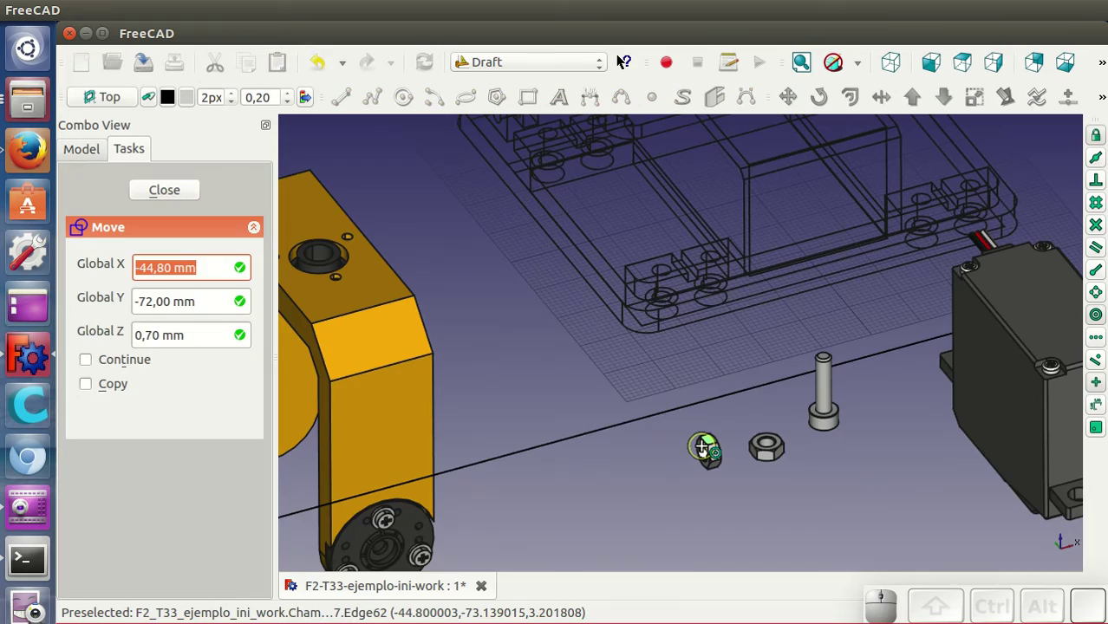
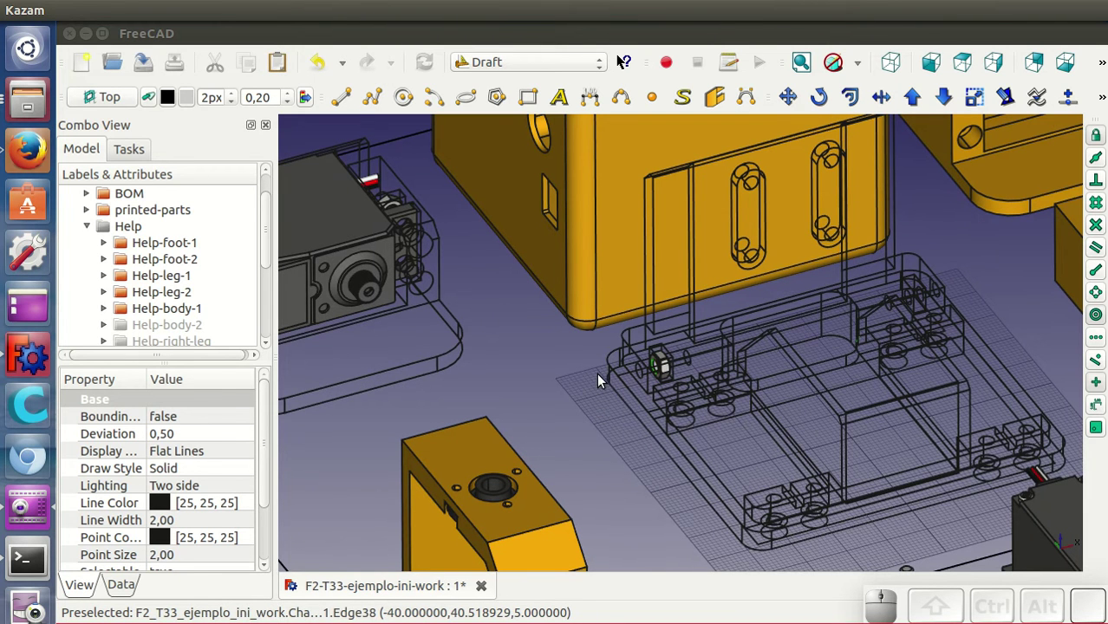
left_click_drag(1009, 345, 649, 294)
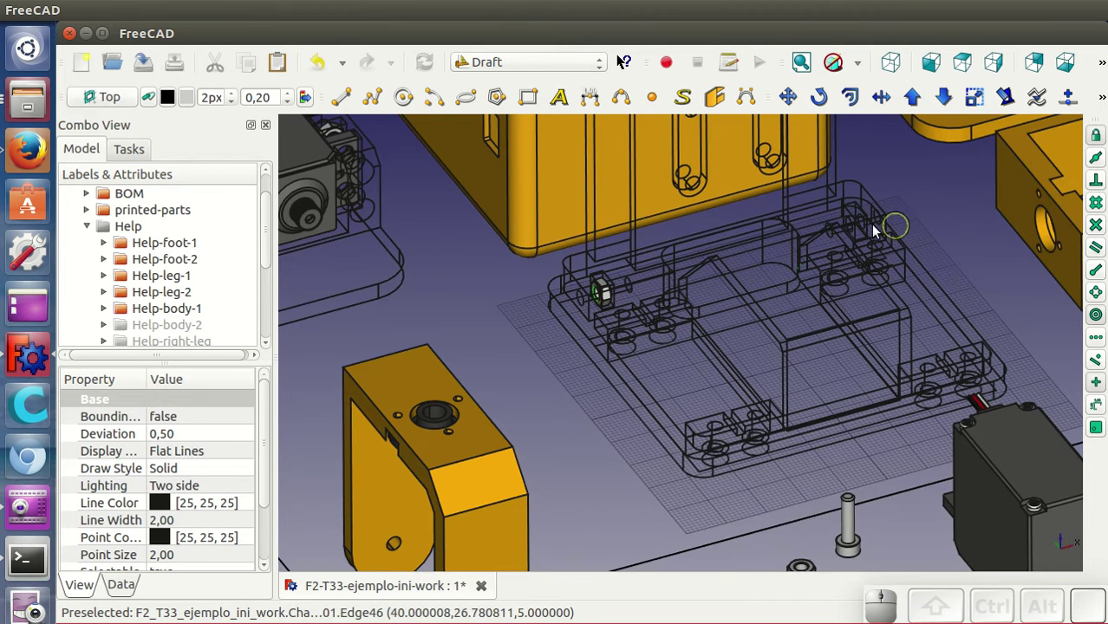
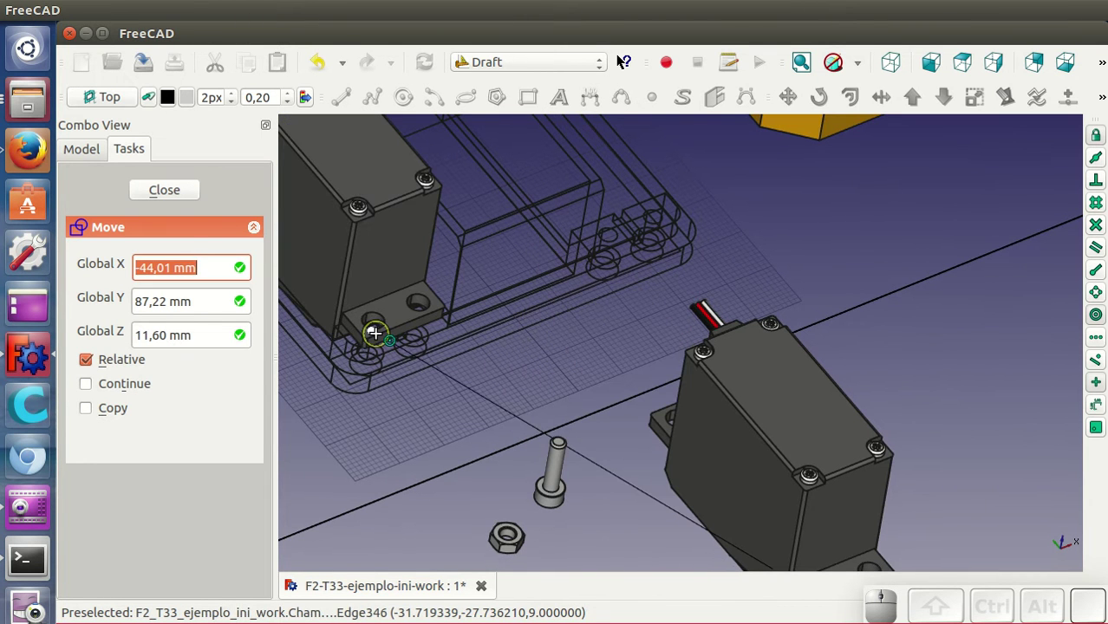
left_click(379, 338)
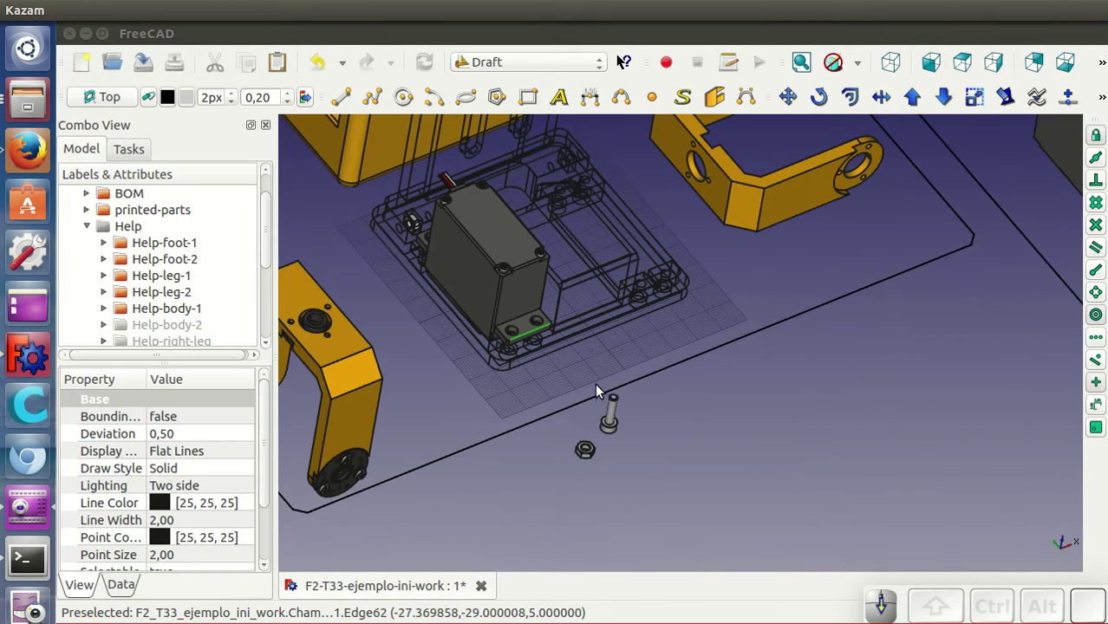
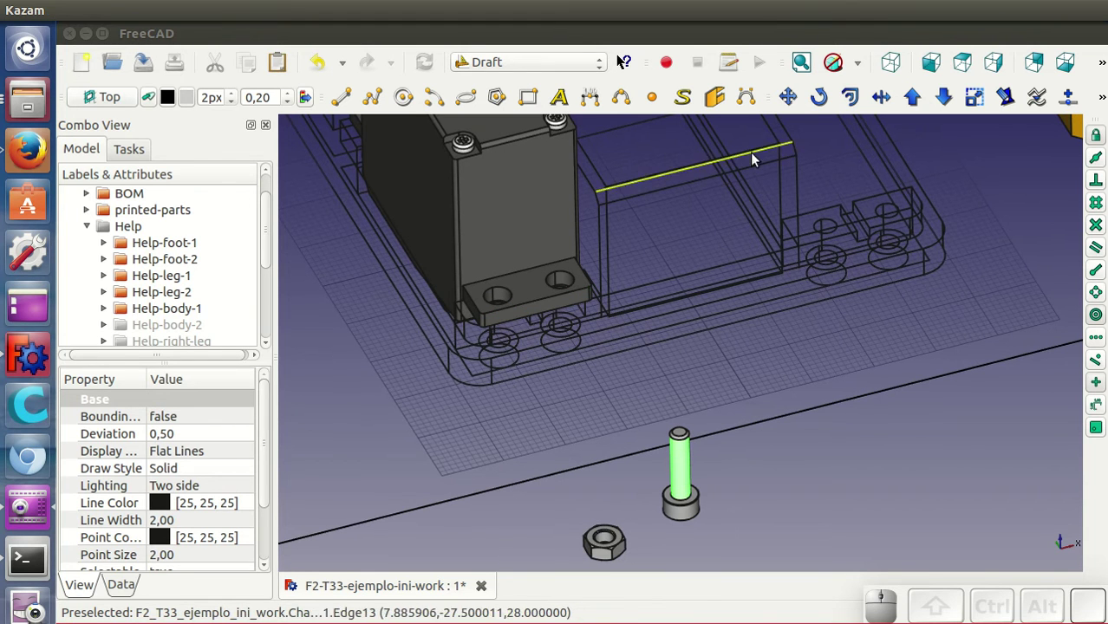
Start Draft Move on the loose screw beside the body frame.
left_click(794, 94)
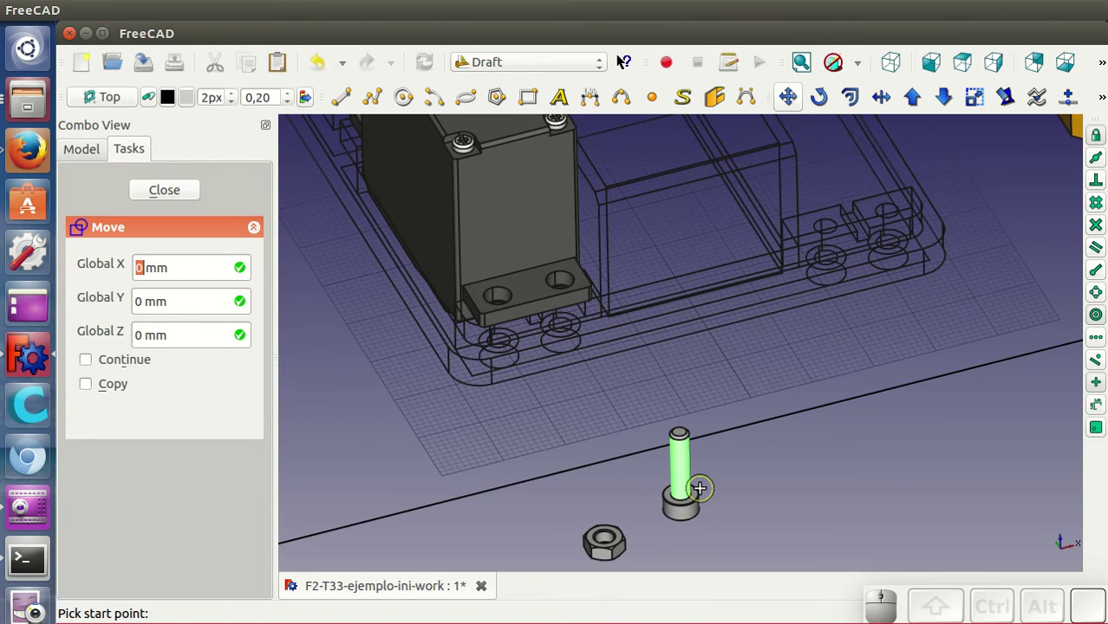
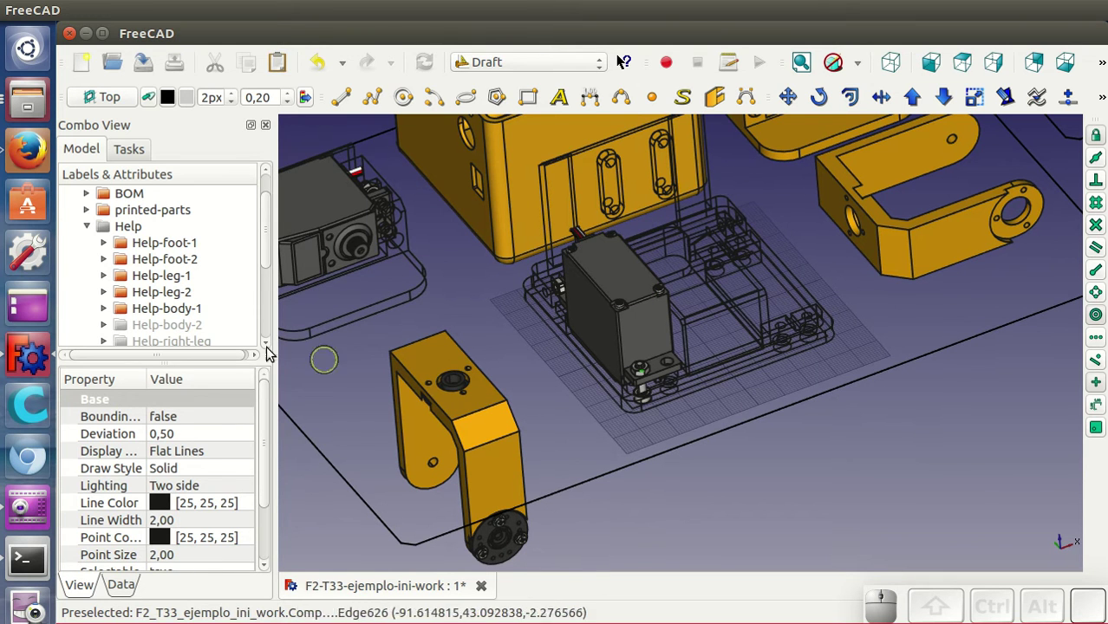
Make the Help-body-2 group with the second servo visible.
left_click(186, 331)
right_click(186, 331)
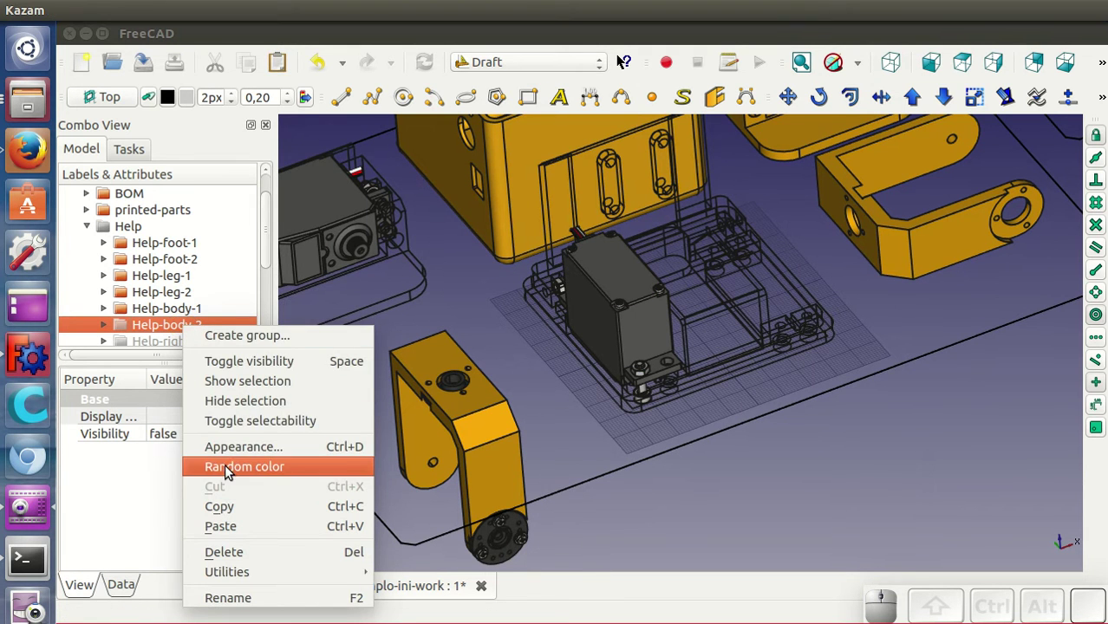
left_click(242, 391)
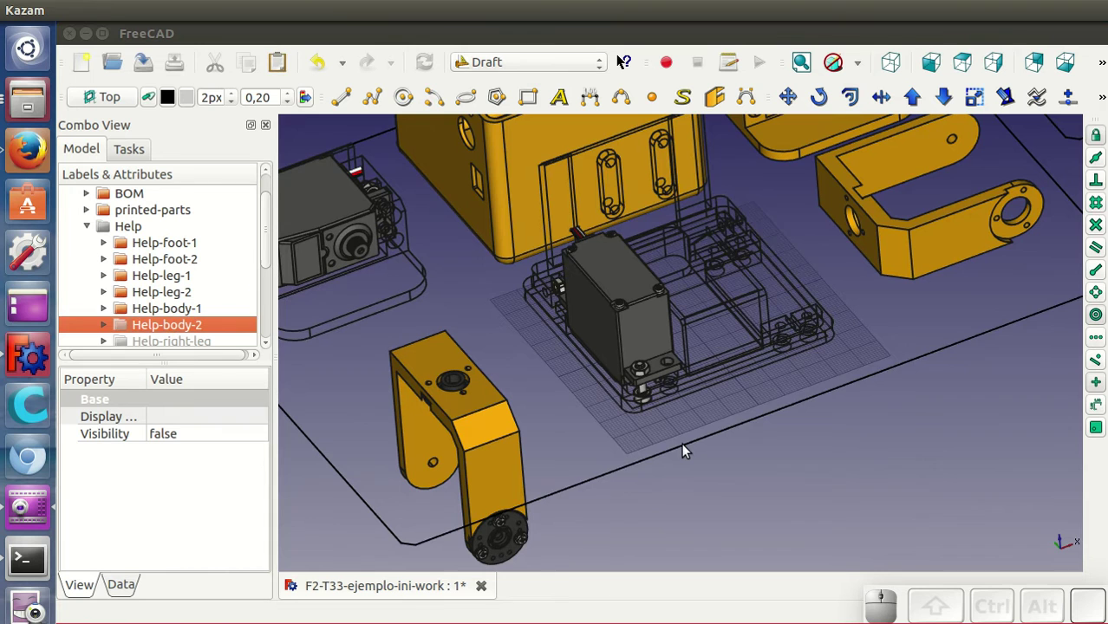
left_click(782, 486)
left_click_drag(788, 466, 729, 368)
Set the servo frame's display mode to Flat Lines so it shows solid, then inspect it.
left_click(730, 358)
right_click(730, 358)
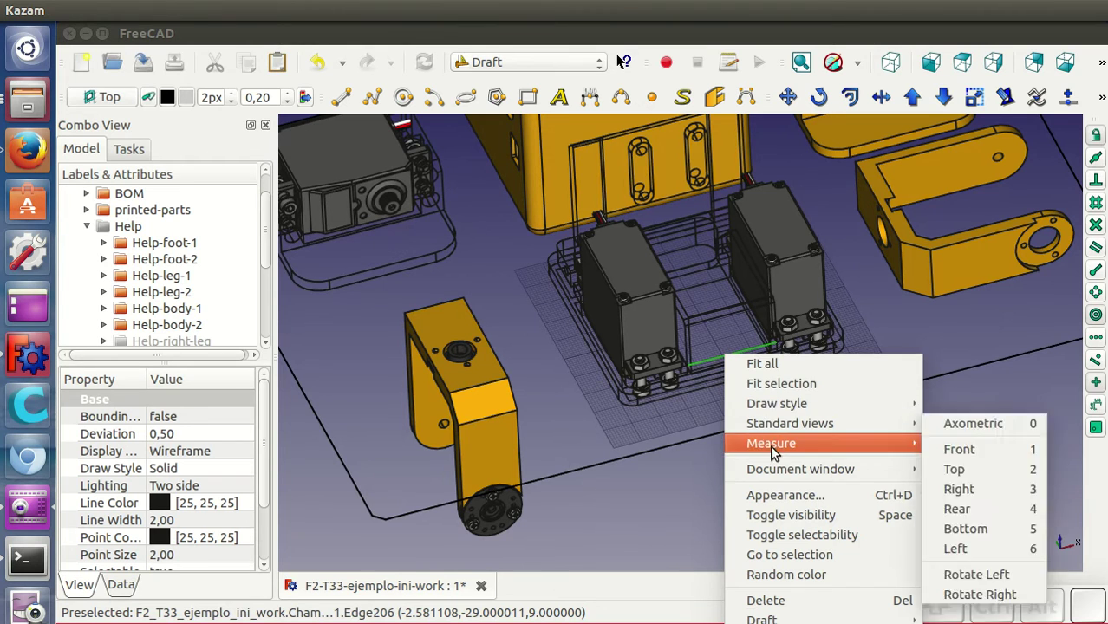
left_click(789, 493)
left_click(261, 90)
left_click(248, 58)
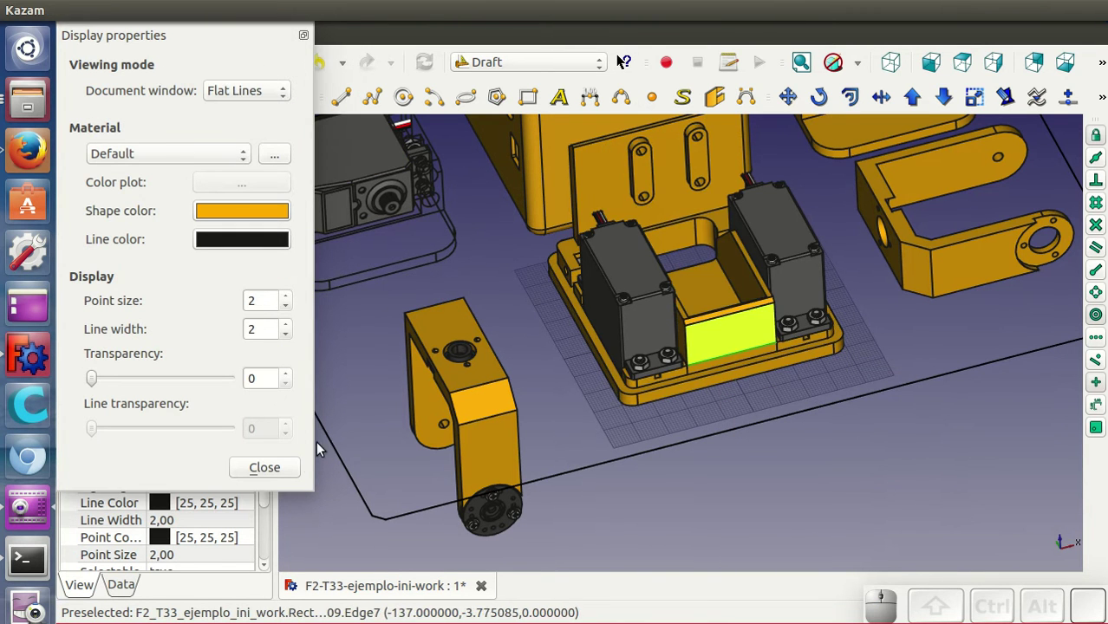
left_click(288, 470)
left_click(737, 489)
left_click_drag(769, 452, 859, 365)
left_click_drag(859, 364, 513, 374)
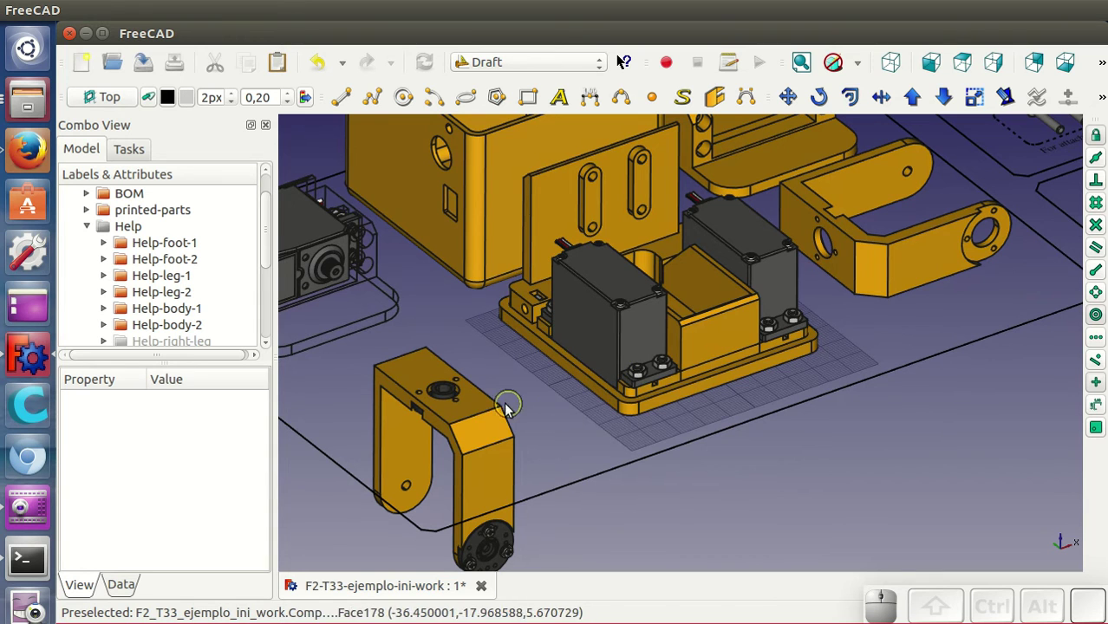
Select the U-shaped leg bracket and start Draft Move on it.
left_click(489, 412)
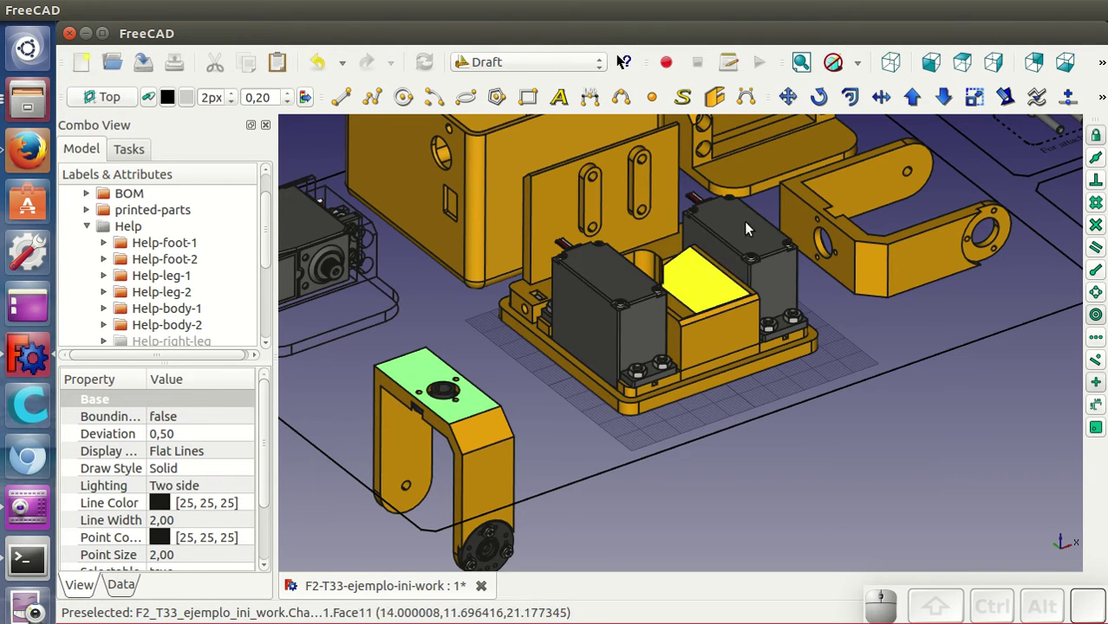
left_click(795, 103)
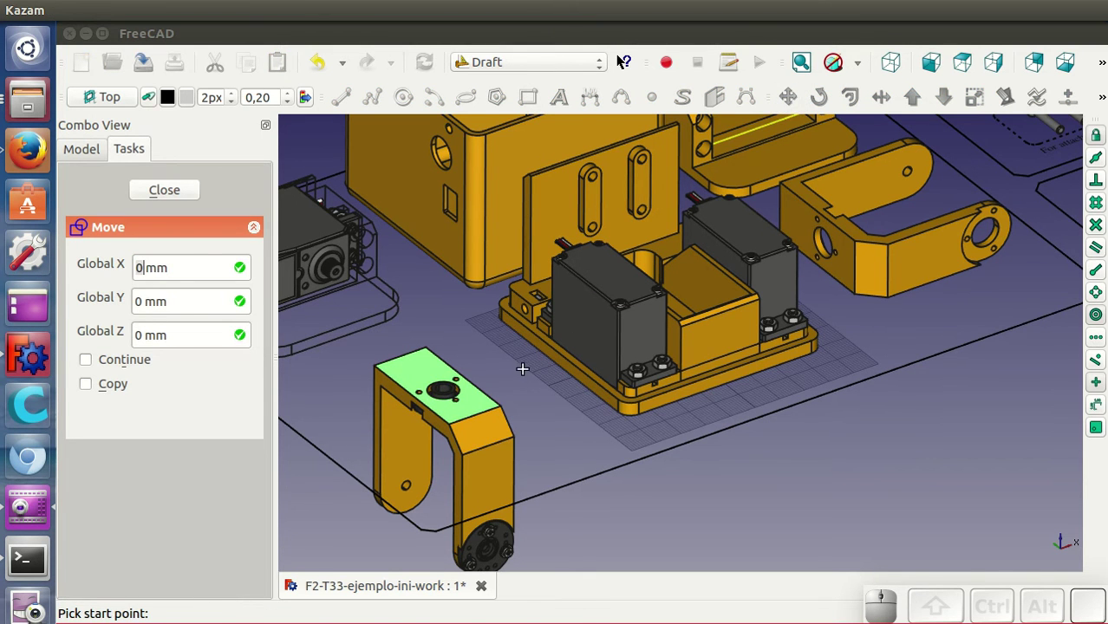
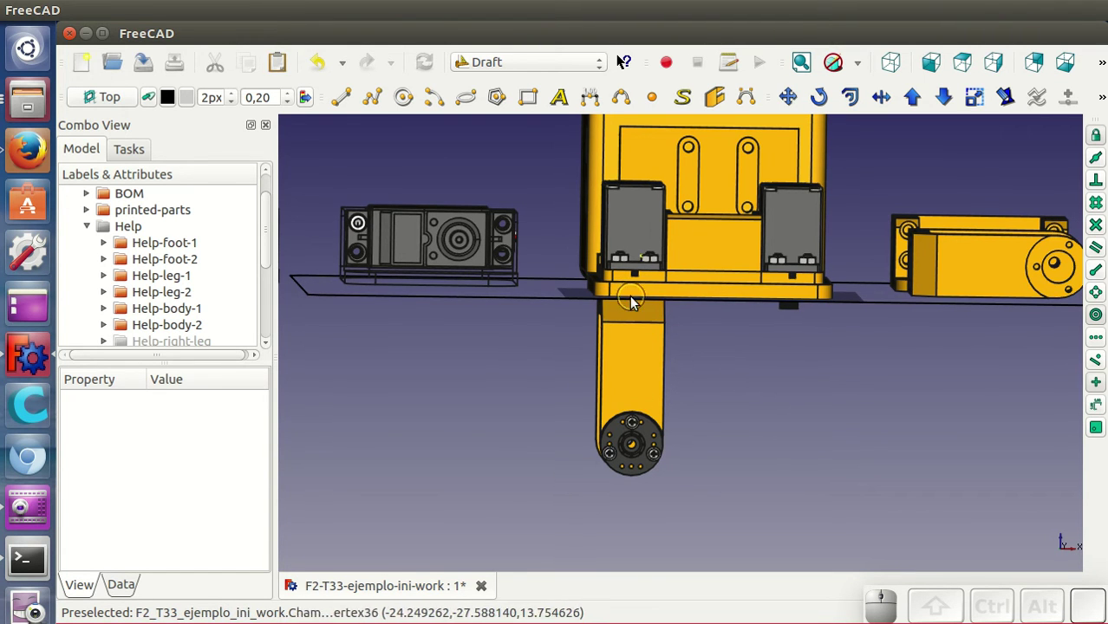
Orbit the model to check the bracket hanging beneath the servo frame.
left_click_drag(712, 373, 685, 340)
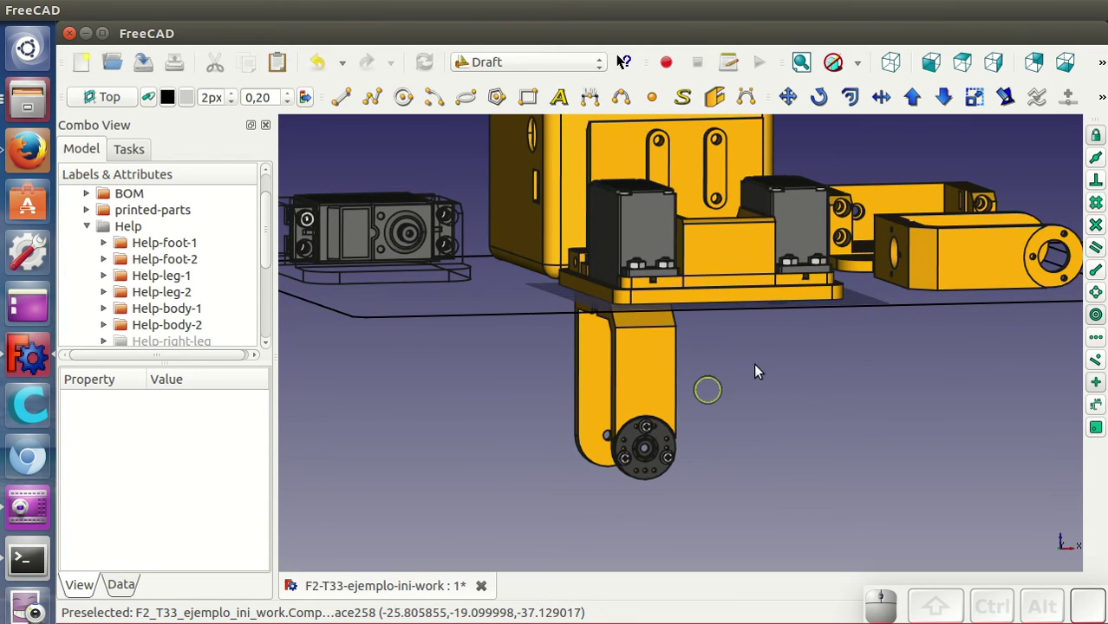
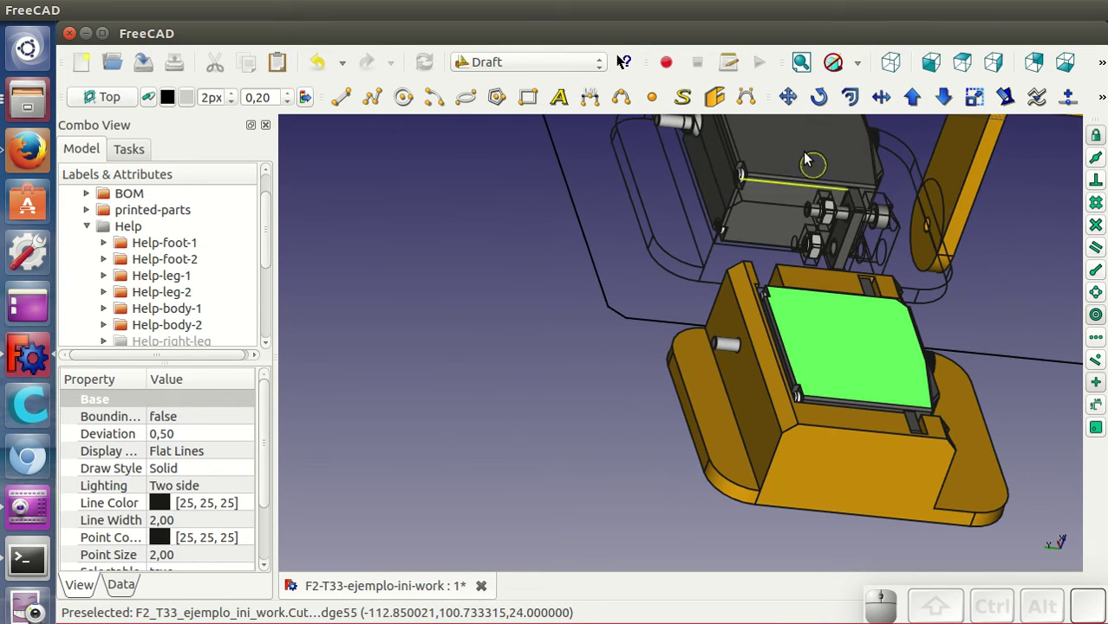
Start Draft Move on the foot's servo and pick a point near the bracket end.
left_click(796, 104)
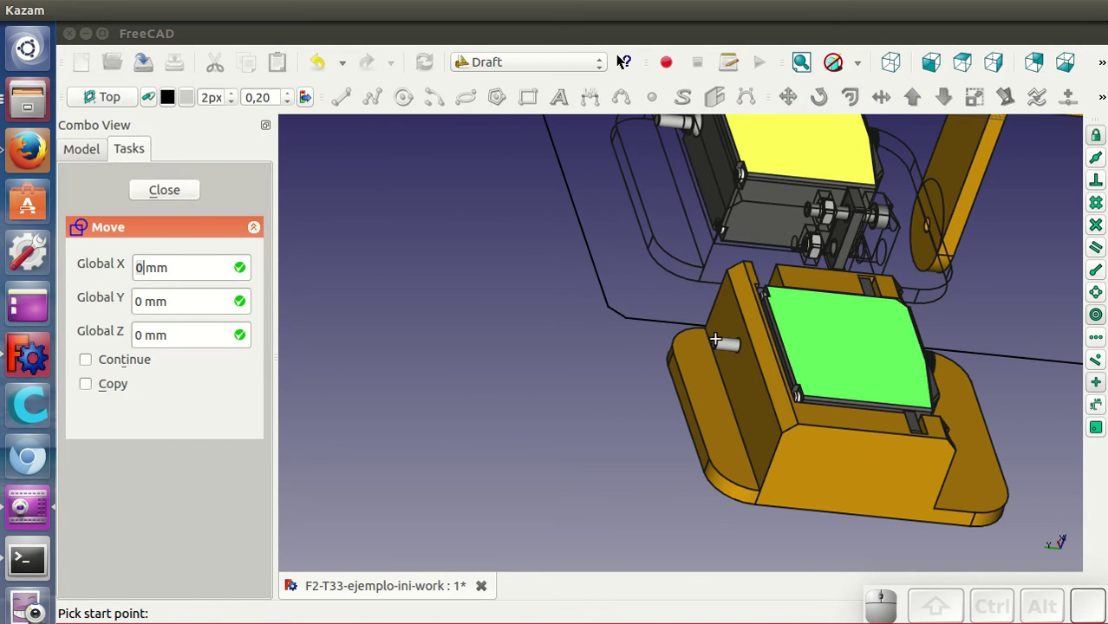
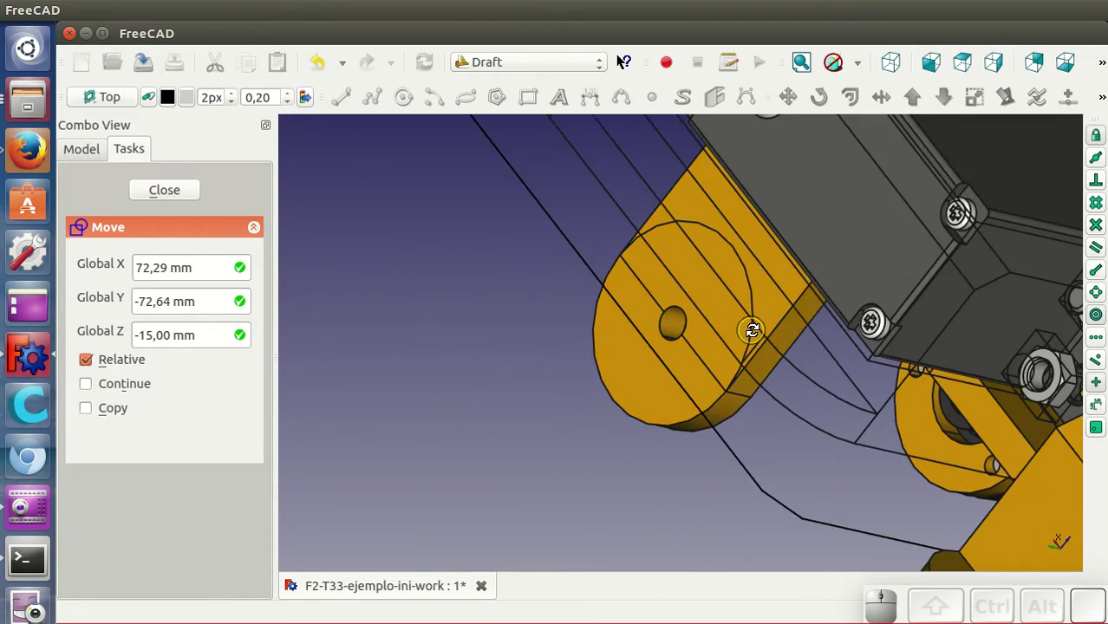
scroll("down", 3)
scroll("up", 3)
scroll("down", 3)
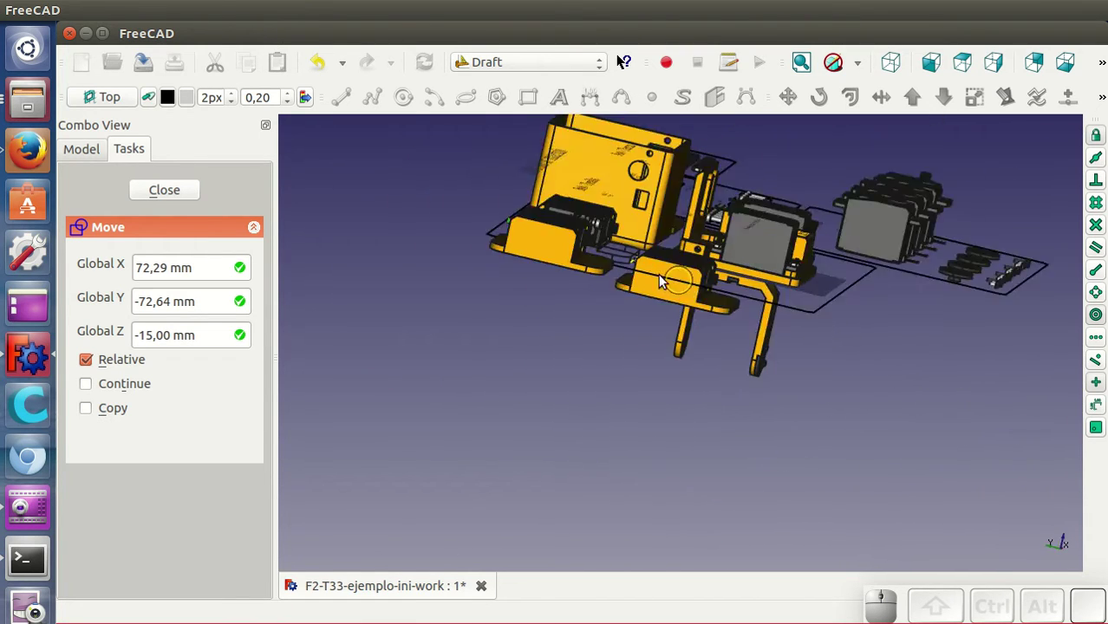
left_click(646, 305)
Cancel the pending move and select the foot with its servo from above.
left_click_drag(611, 407, 610, 510)
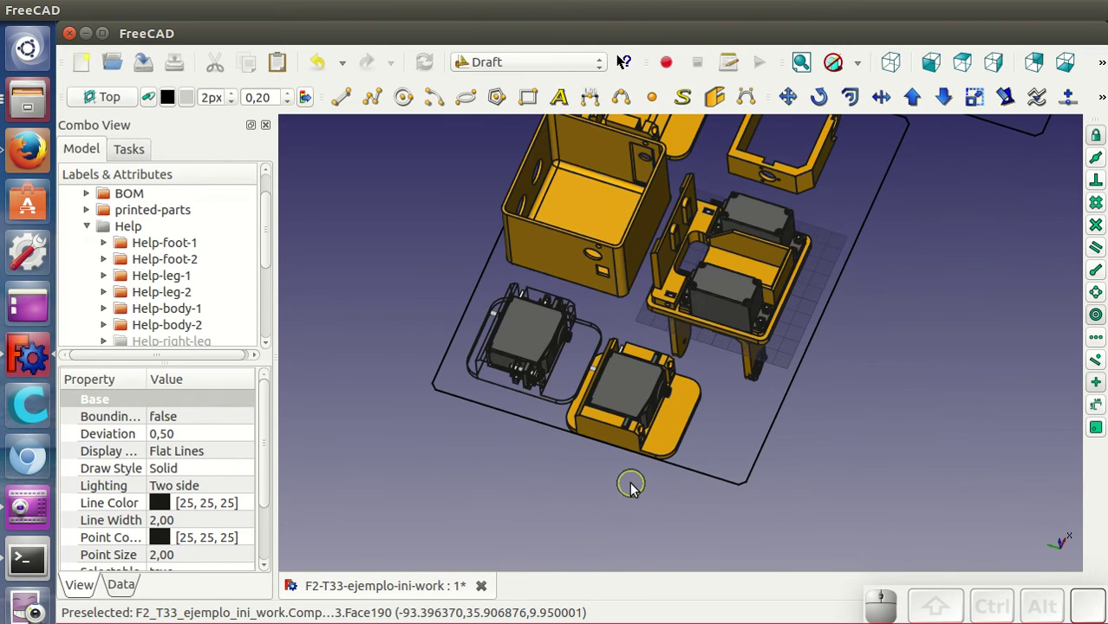
key("Escape")
left_click(638, 495)
left_click_drag(666, 514, 836, 382)
scroll("up", 3)
left_click(827, 374)
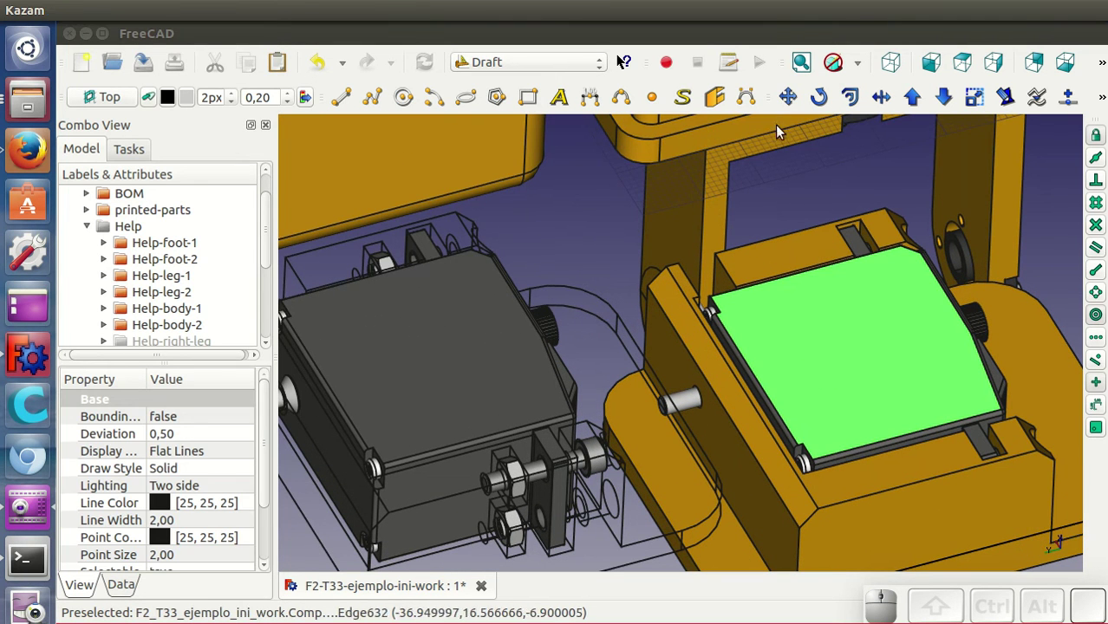
Move the foot from its side peg to the hole at the bracket's lower end and inspect the leg.
left_click(793, 102)
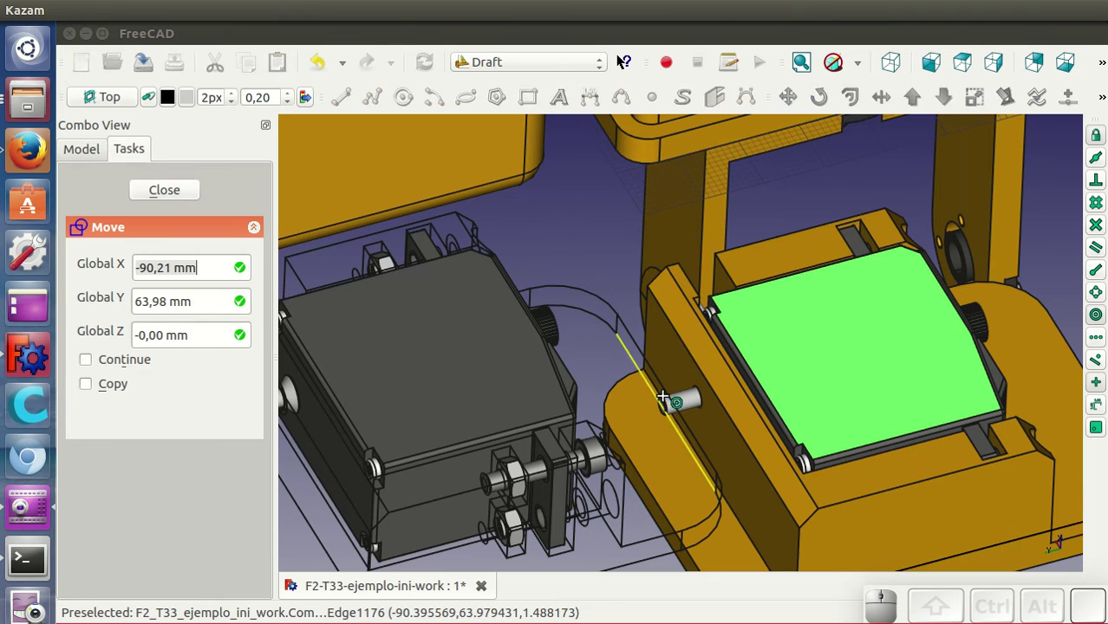
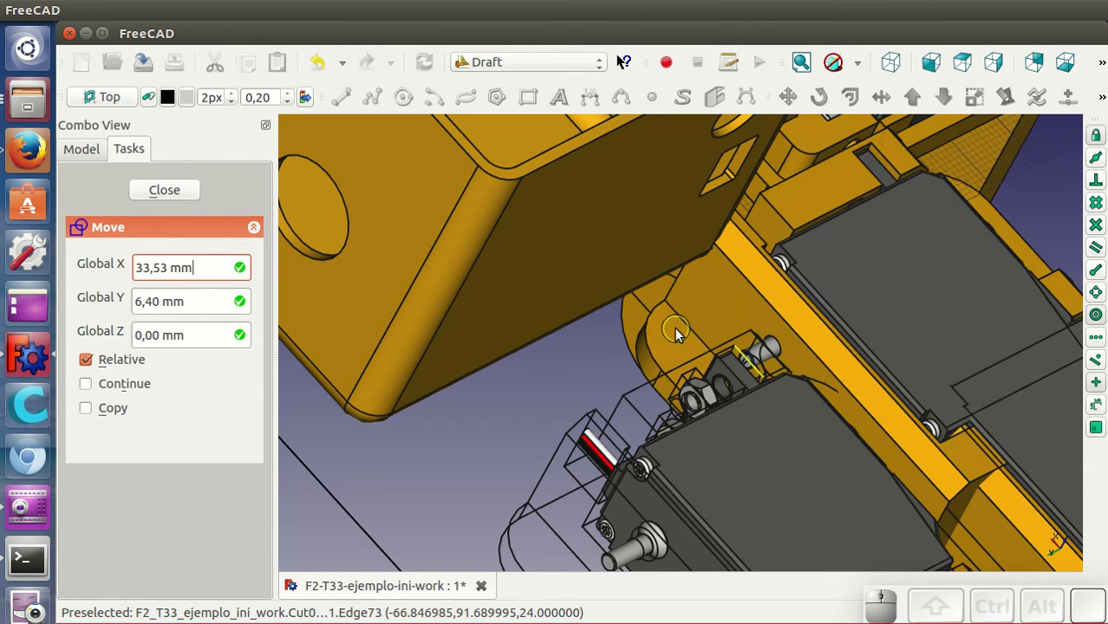
left_click(681, 333)
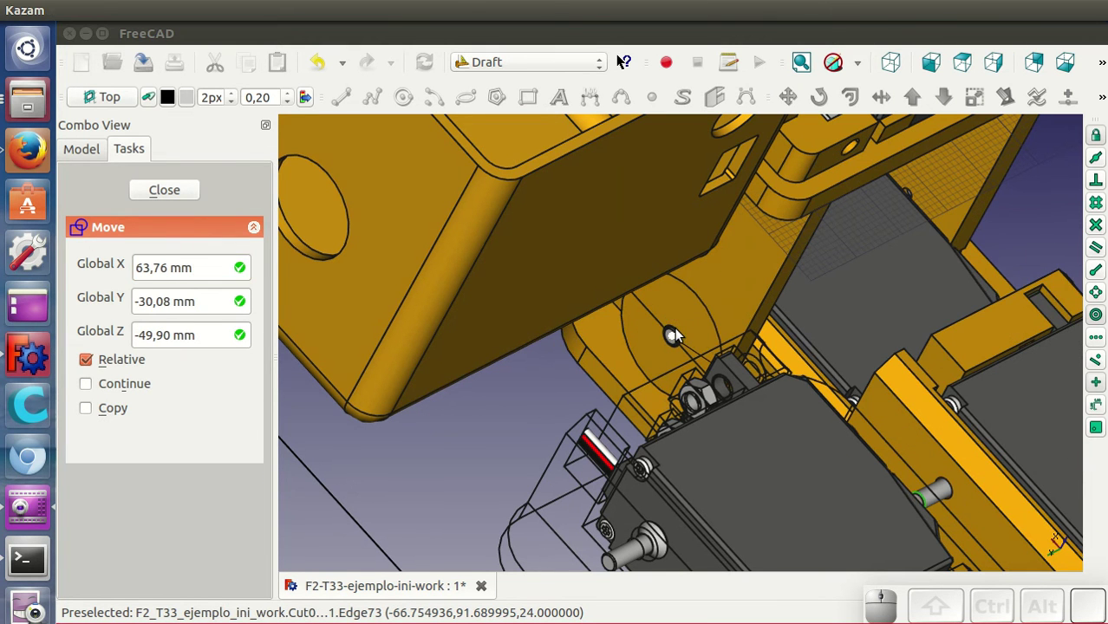
scroll("down", 3)
left_click_drag(861, 452, 642, 385)
left_click_drag(622, 390, 920, 250)
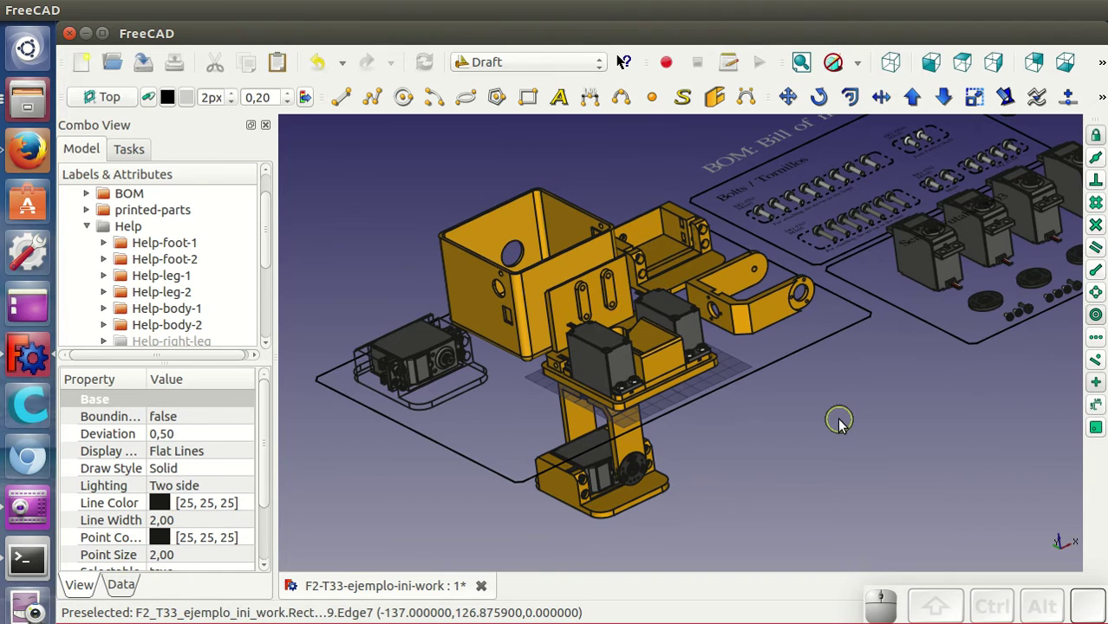
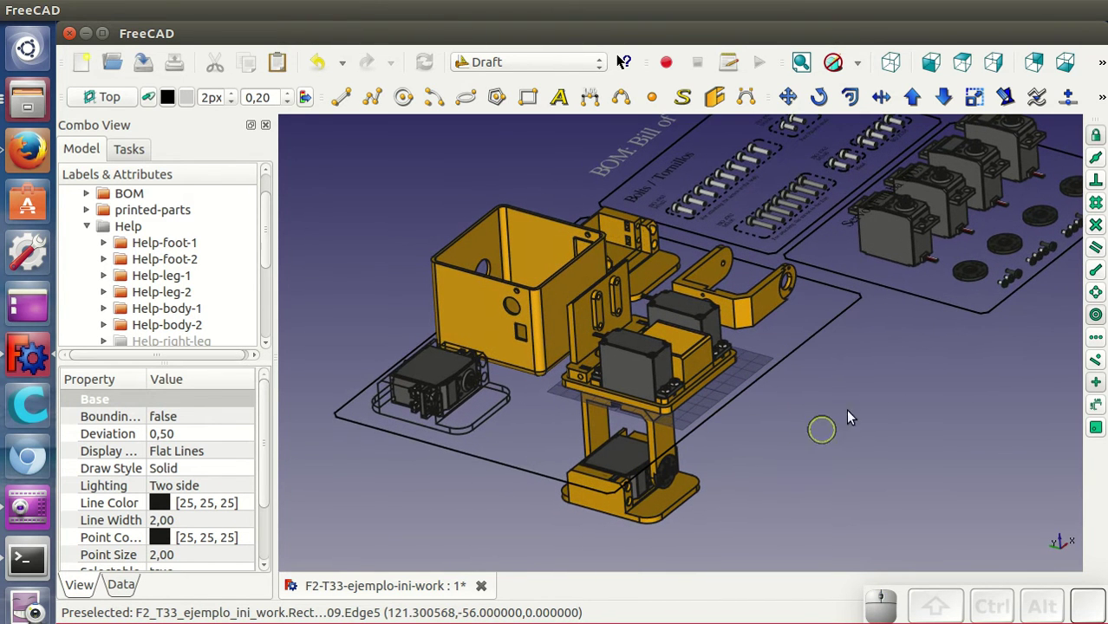
scroll("up", 3)
left_click_drag(751, 473, 800, 463)
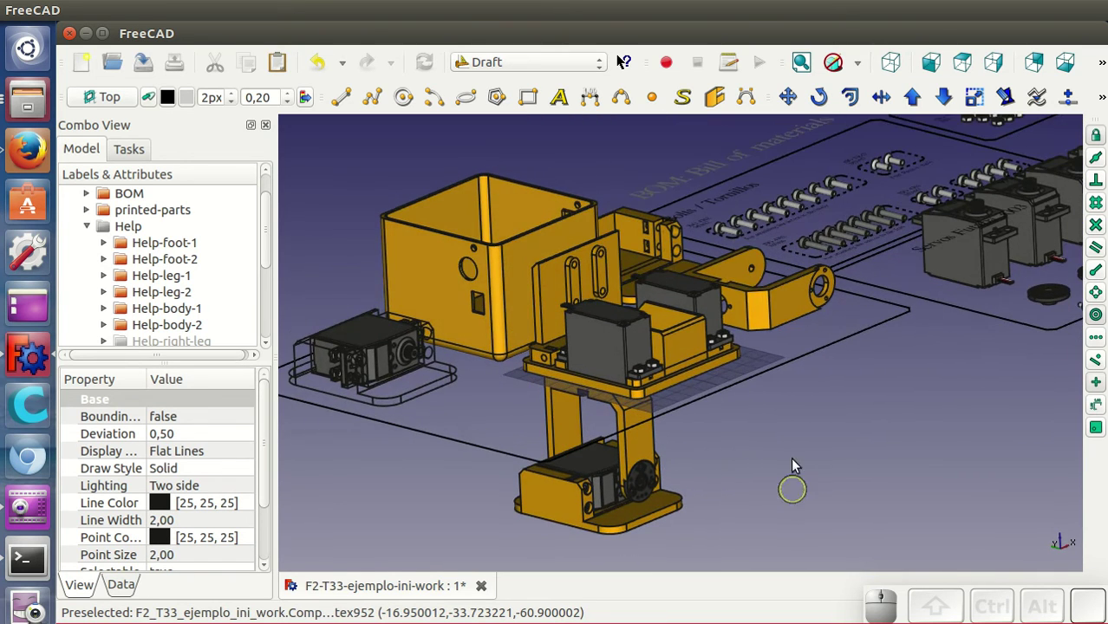
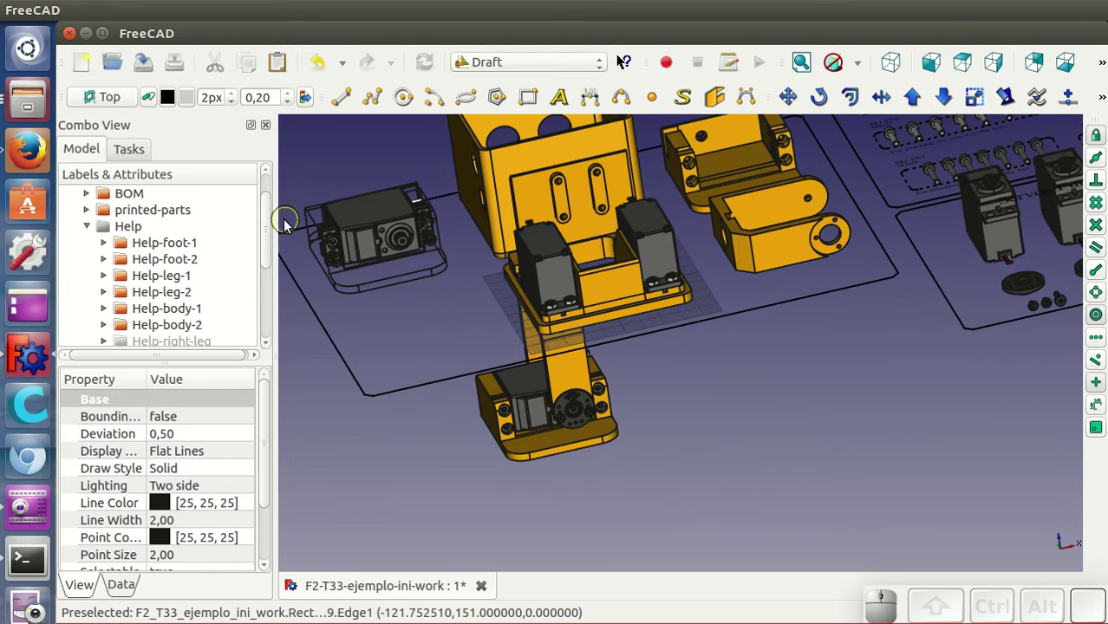
left_click_drag(277, 221, 244, 280)
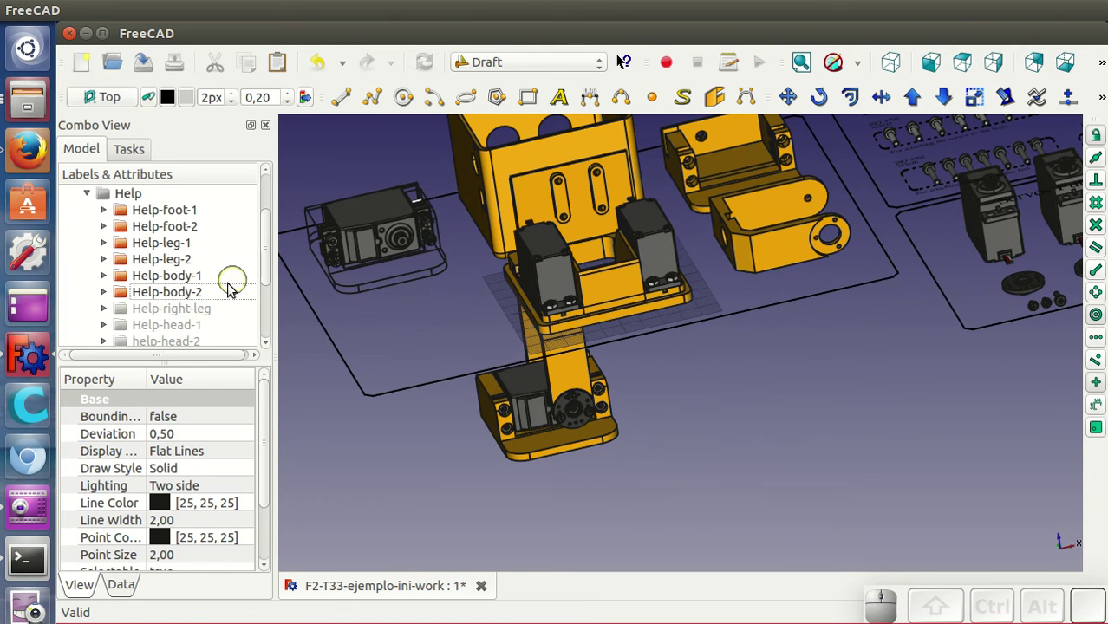
Show the Help-right-leg helper group from the Model tree.
left_click(201, 312)
right_click(205, 310)
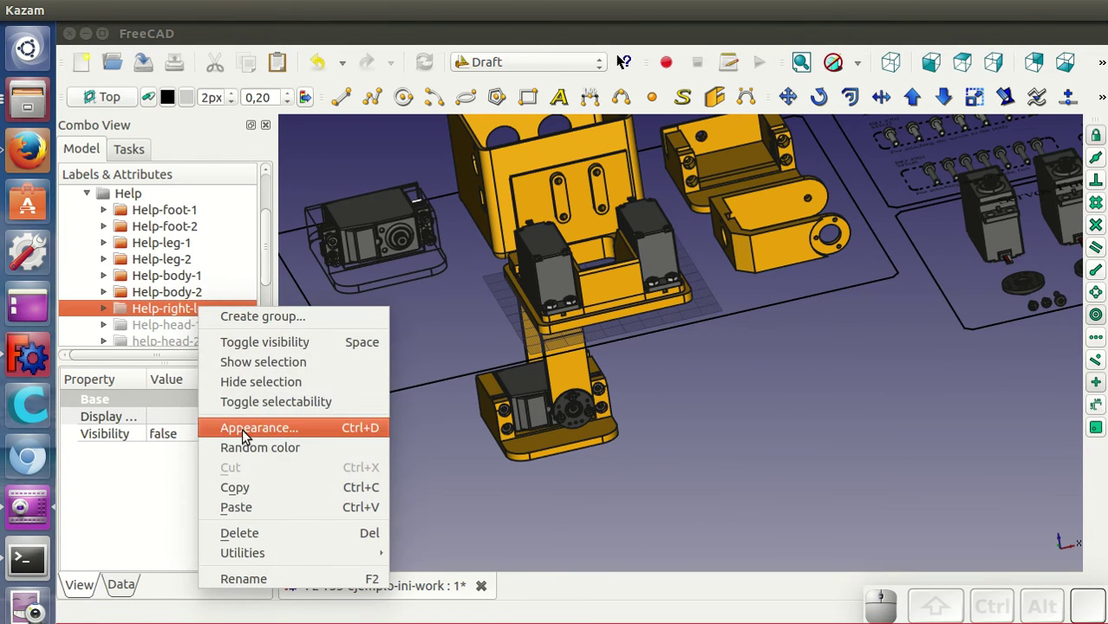
left_click(259, 365)
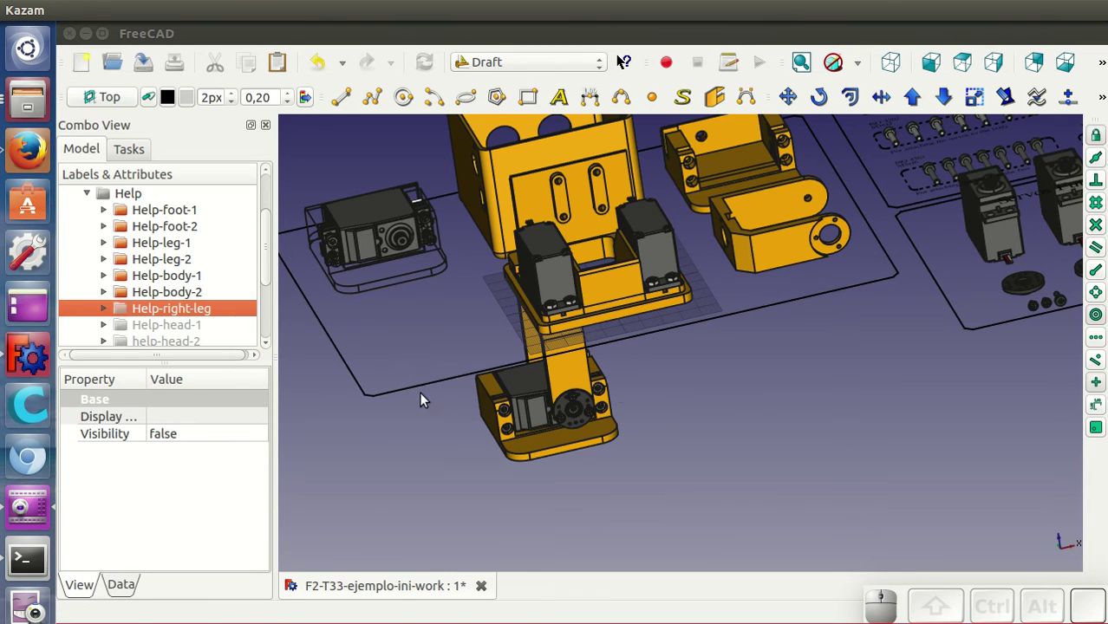
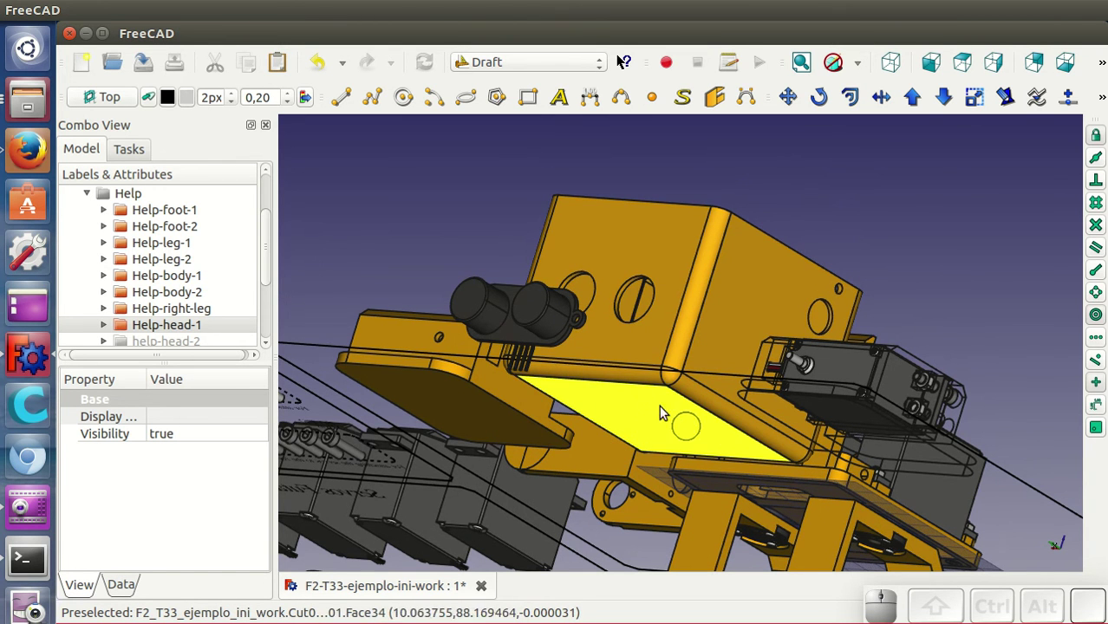
Make the help-head-2 helper visible via Toggle visibility in the model tree.
scroll("down", 3)
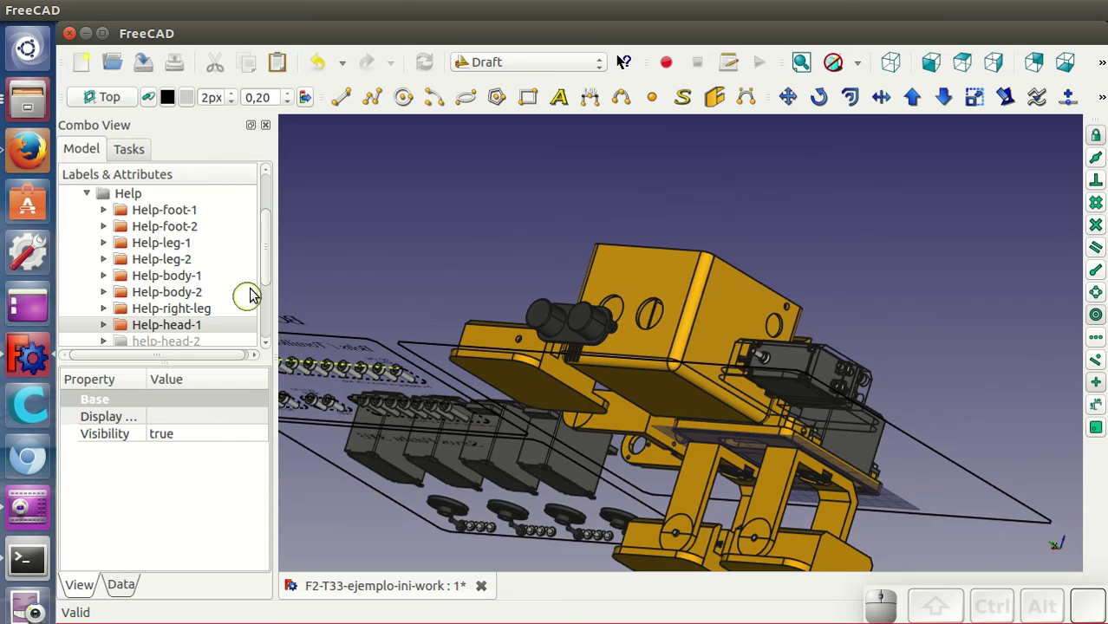
left_click(266, 272)
left_click(203, 299)
right_click(204, 299)
left_click(247, 355)
Orbit and zoom to view the closed head with its eye sensors beside the body.
scroll("down", 3)
left_click_drag(836, 331, 787, 487)
scroll("up", 3)
left_click_drag(866, 494, 809, 385)
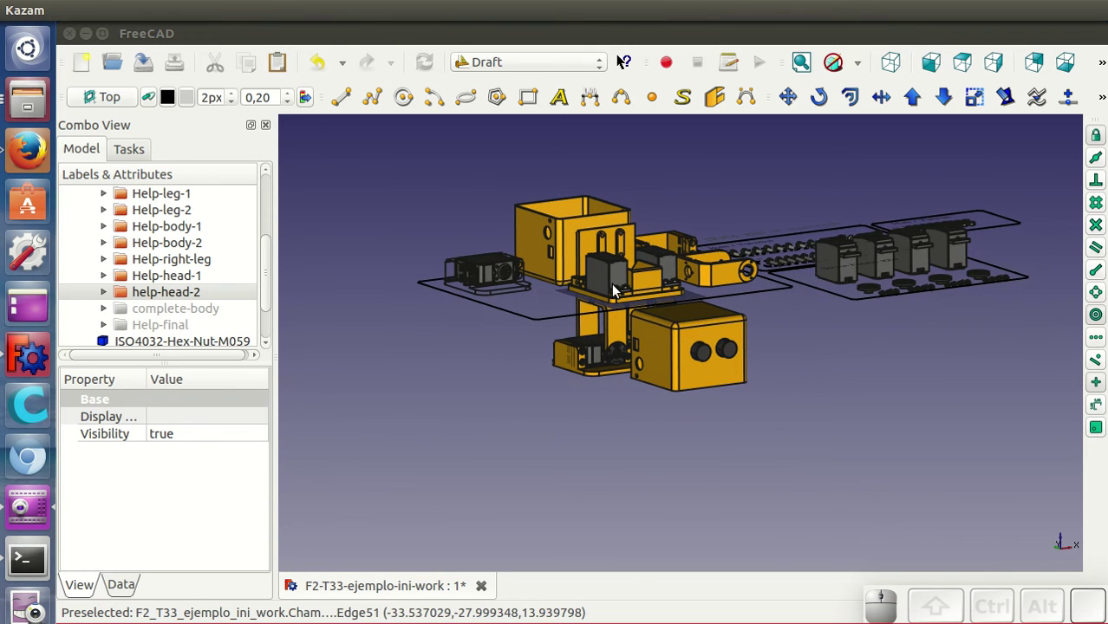
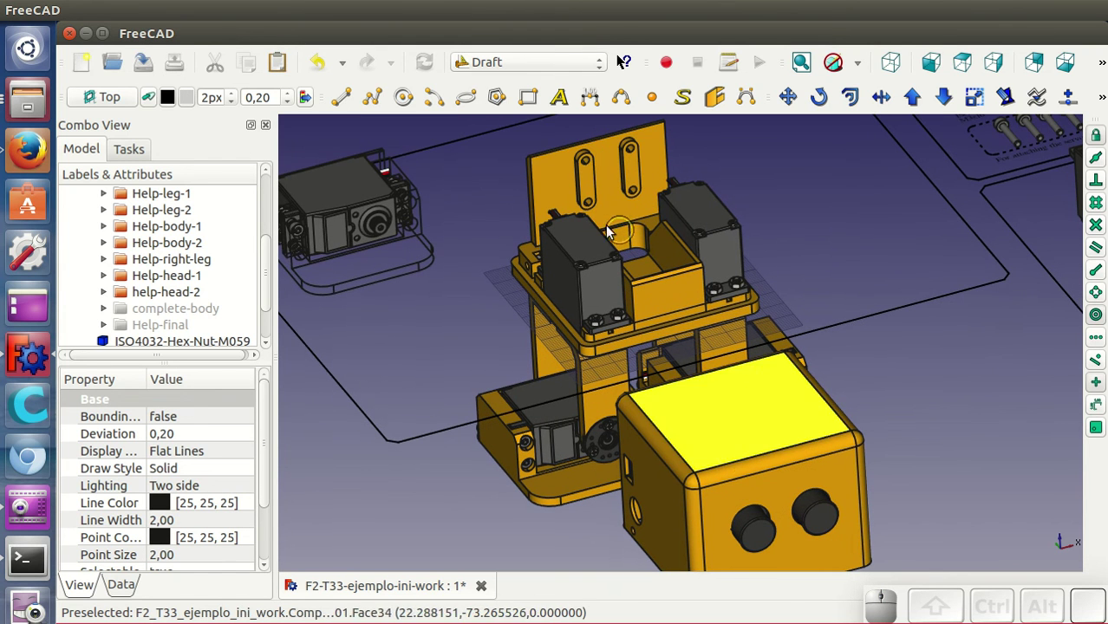
Make the complete-body helper visible so the controller board and battery pack appear.
left_click(269, 262)
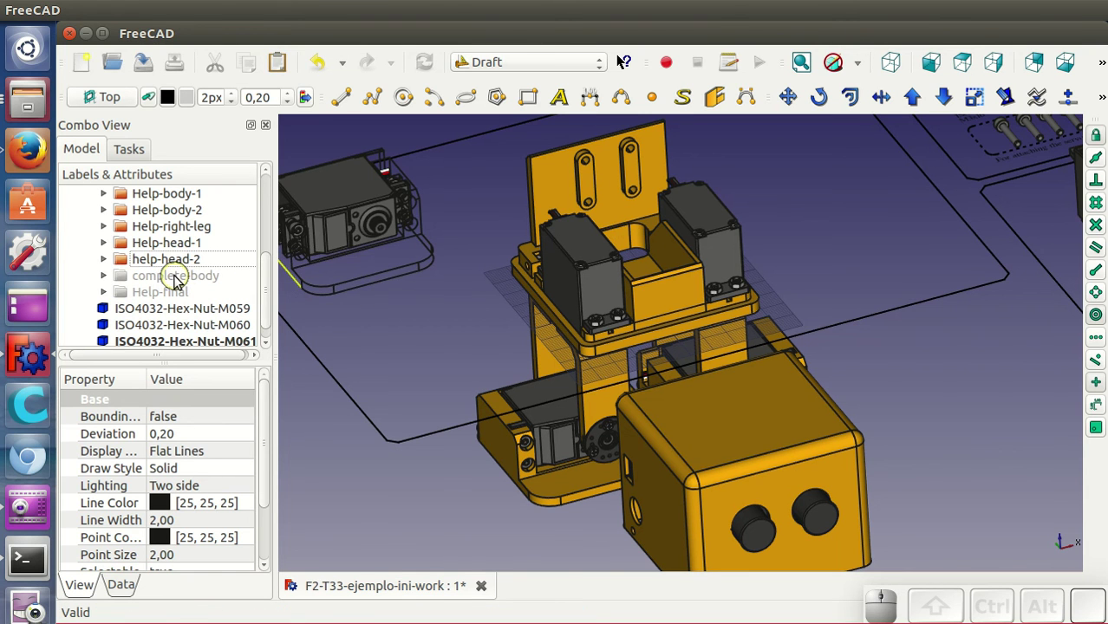
left_click(178, 282)
right_click(177, 282)
left_click(212, 332)
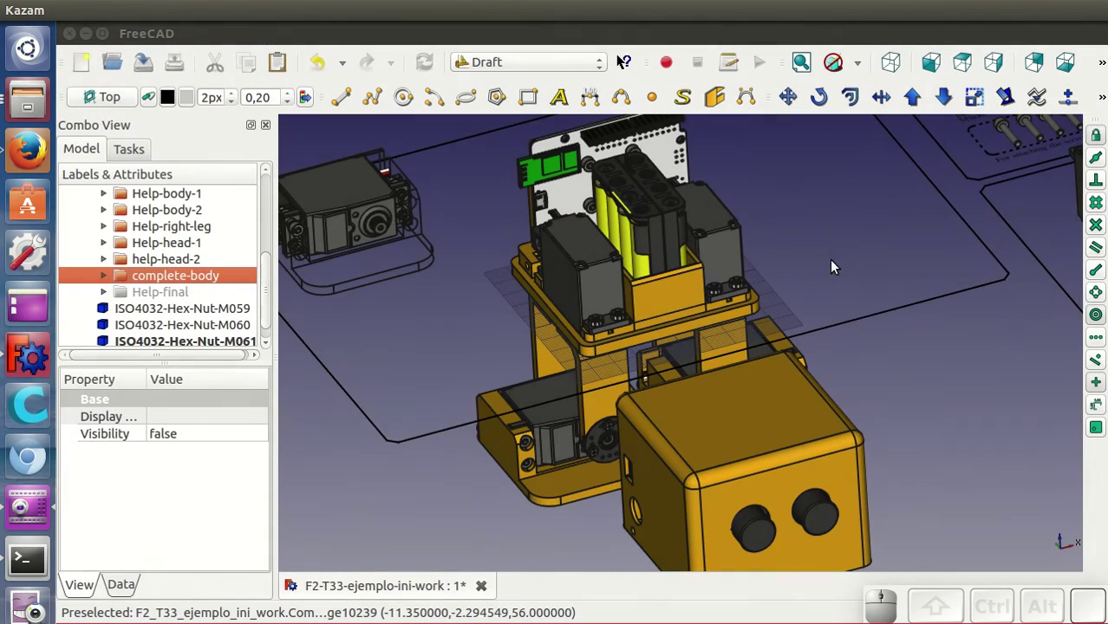
Orbit to inspect the board, battery and underside, then return to an overview.
left_click_drag(875, 345, 928, 394)
scroll("down", 3)
scroll("up", 3)
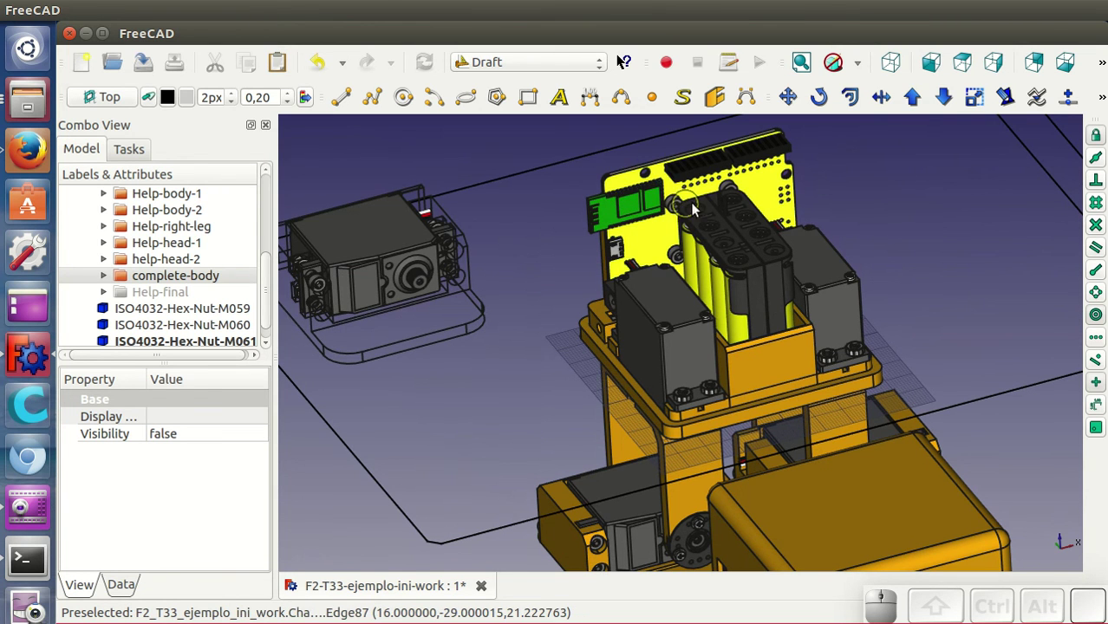
left_click_drag(502, 463, 667, 287)
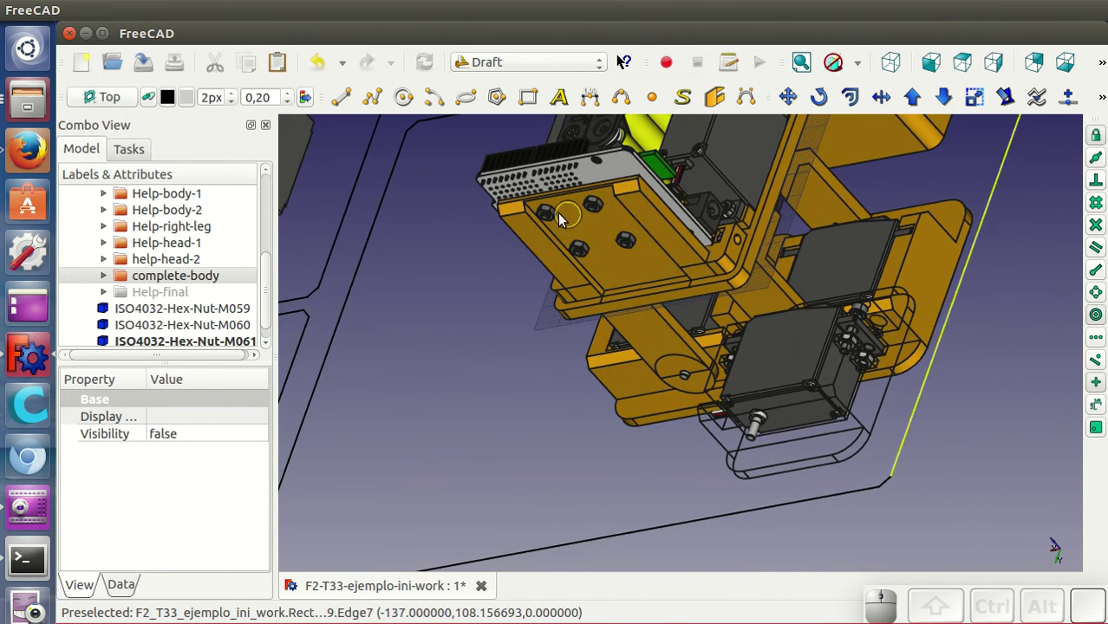
left_click_drag(1010, 431, 625, 509)
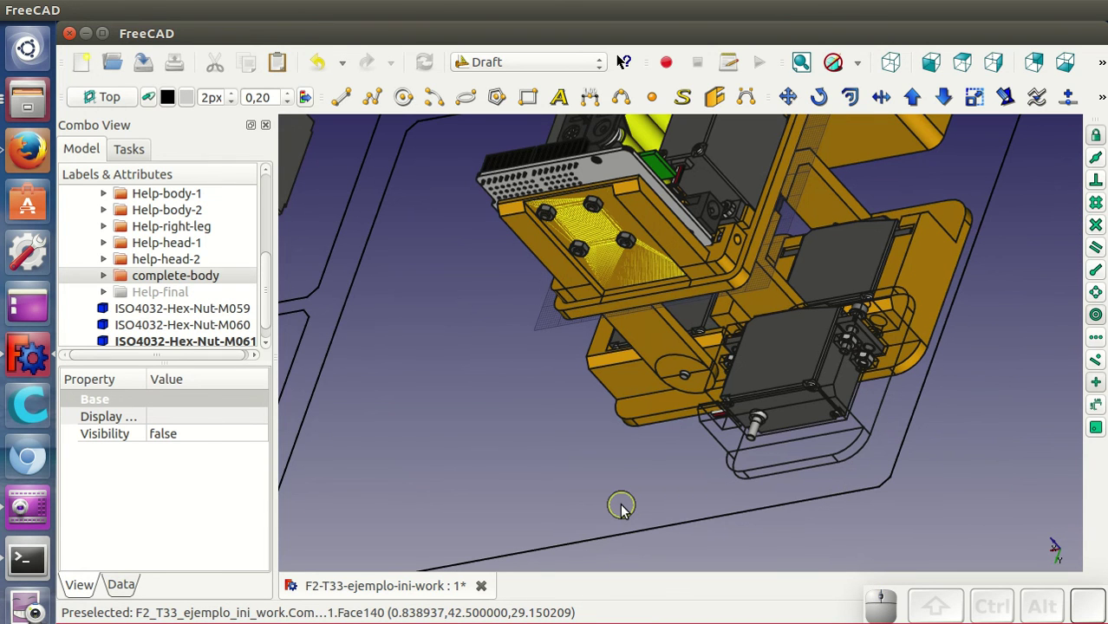
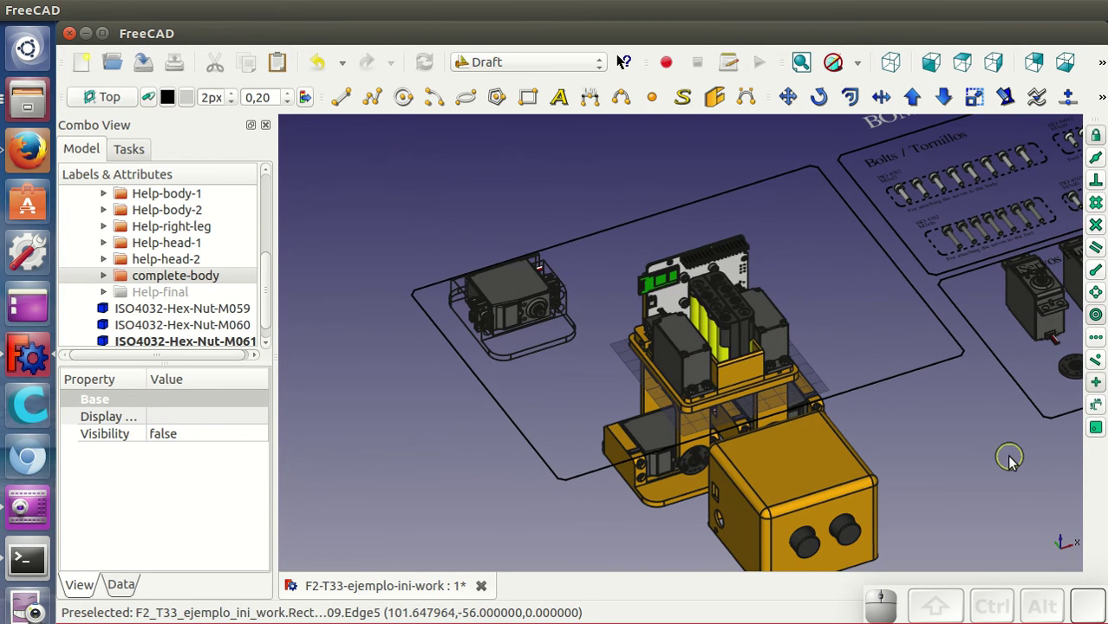
Make the Help-final helper visible and view the finished robot from the front.
left_click_drag(978, 473, 920, 404)
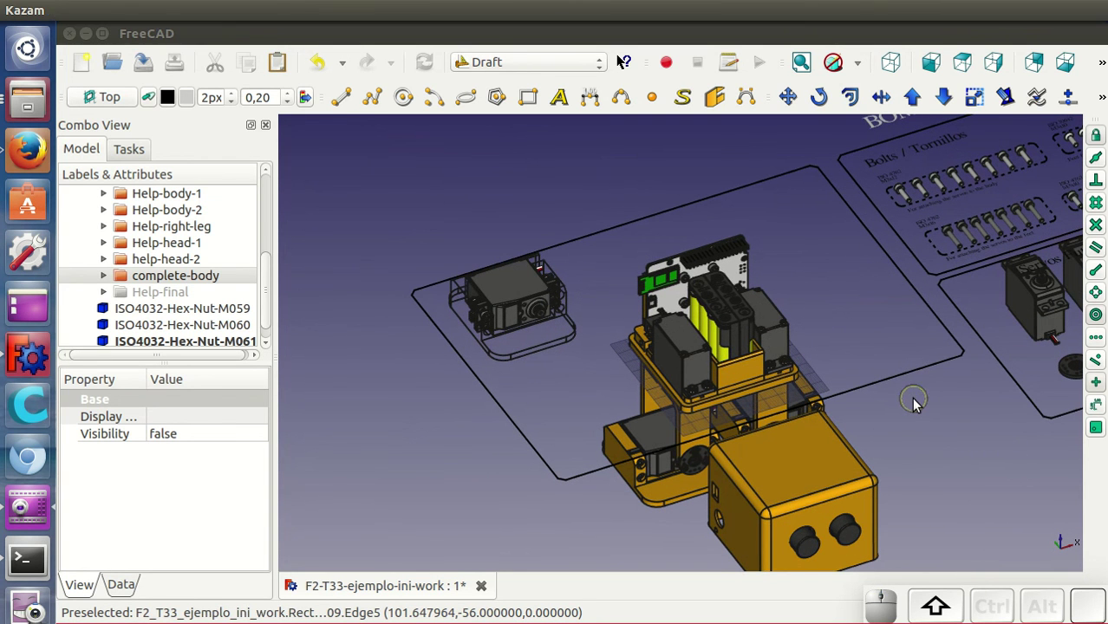
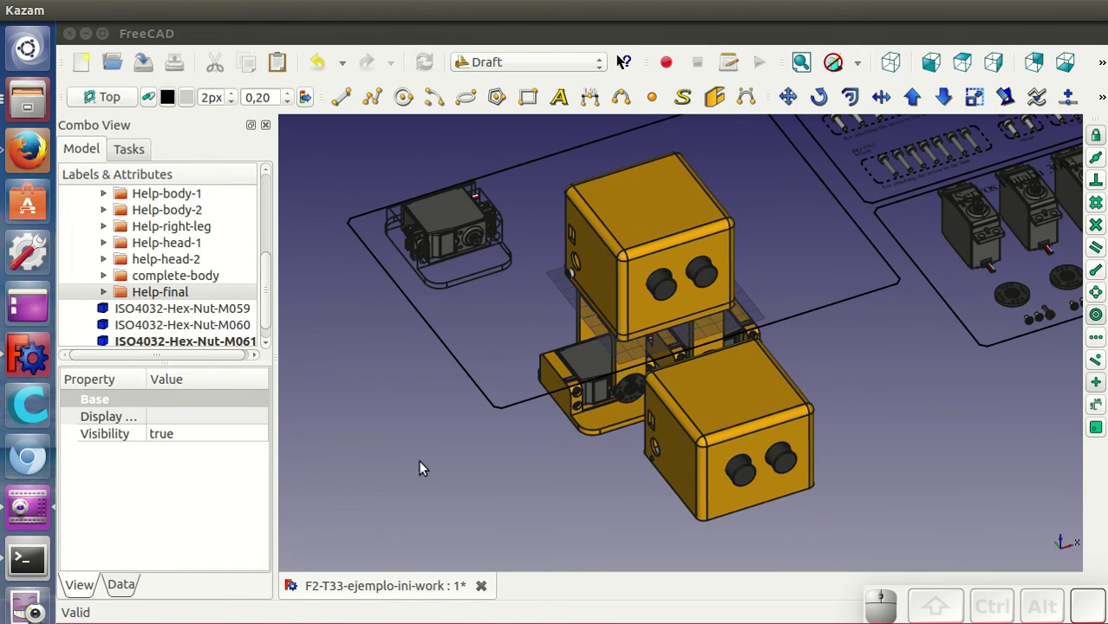
left_click(745, 411)
right_click(745, 410)
left_click(798, 568)
left_click_drag(852, 403, 829, 311)
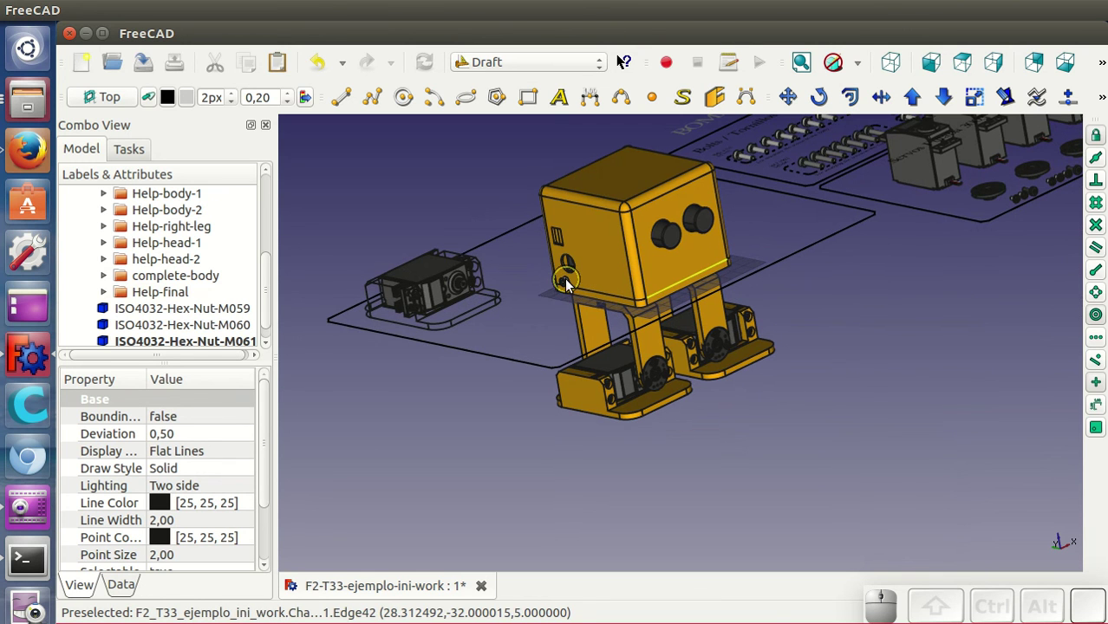
left_click_drag(875, 380, 779, 385)
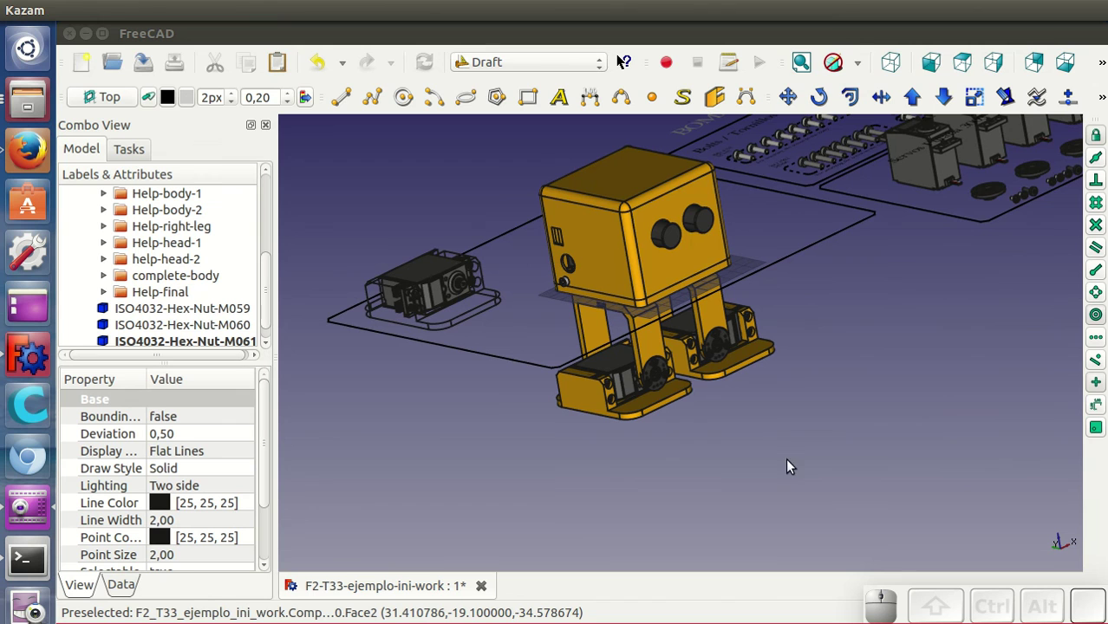
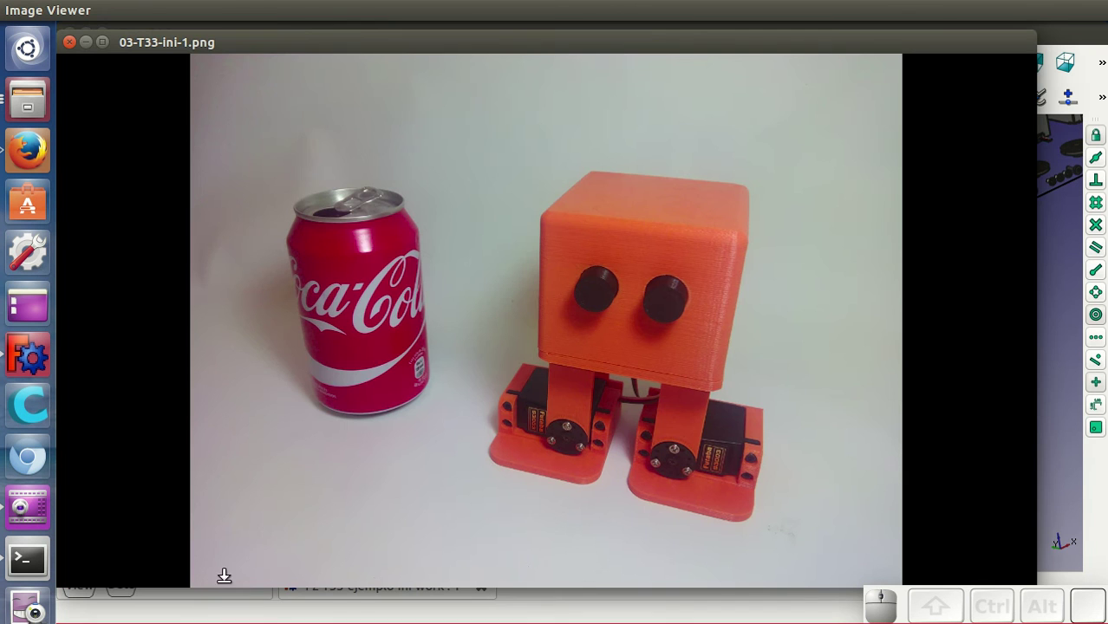
Cycle through the parts layout and rendered images to the printed robot beside a soda can.
key("Right")
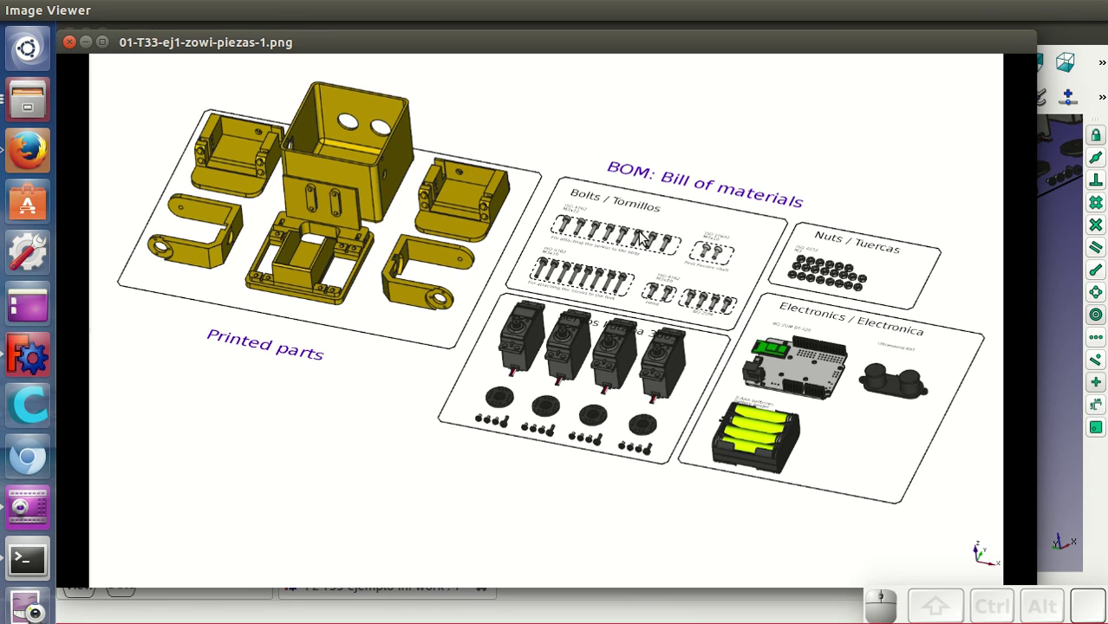
key("Right")
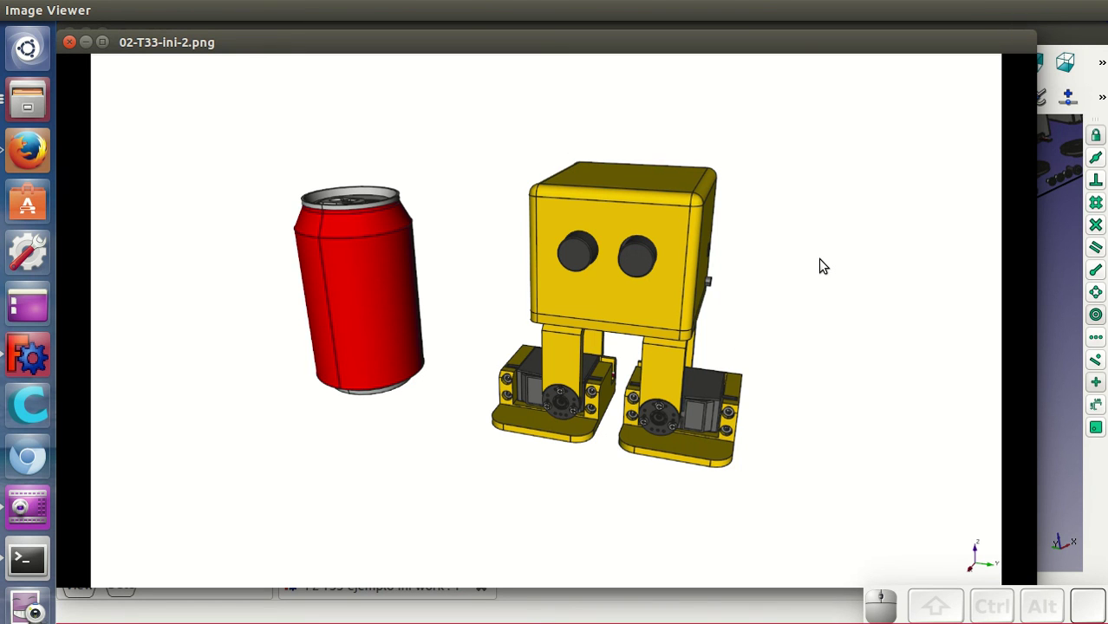
key("Right")
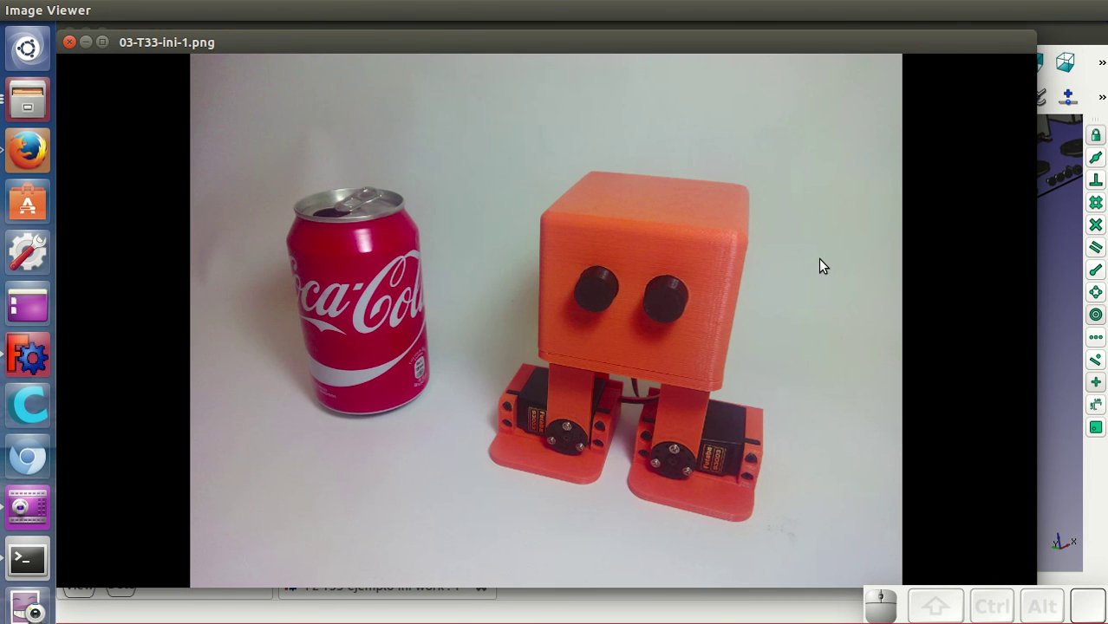